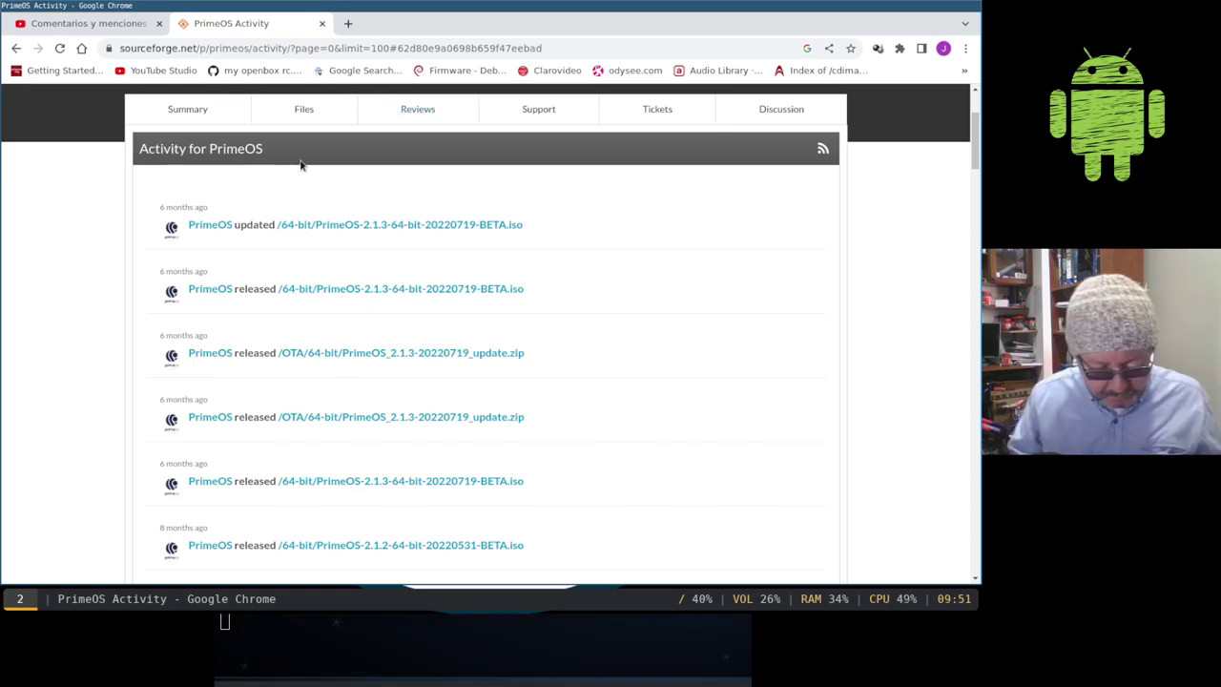
# Step: Hide the Chrome PrimeOS page so the Linux en Casa desktop shows
pyautogui.press('shift+super+q')
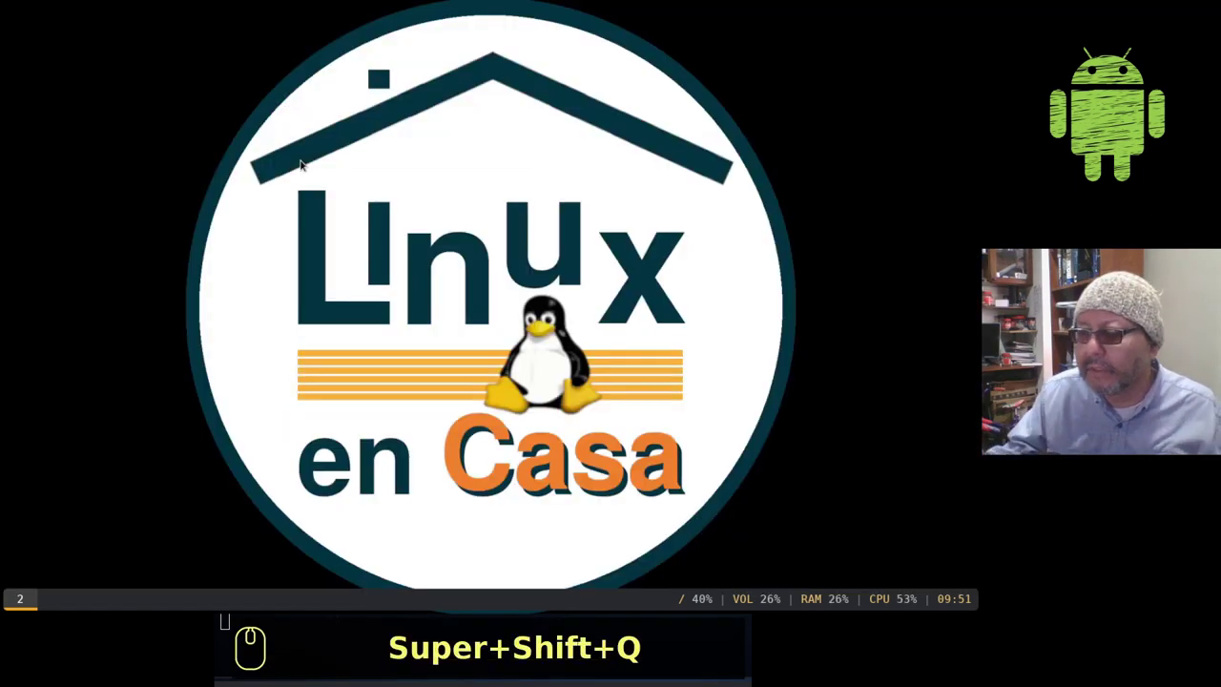
pyautogui.click(306, 167)
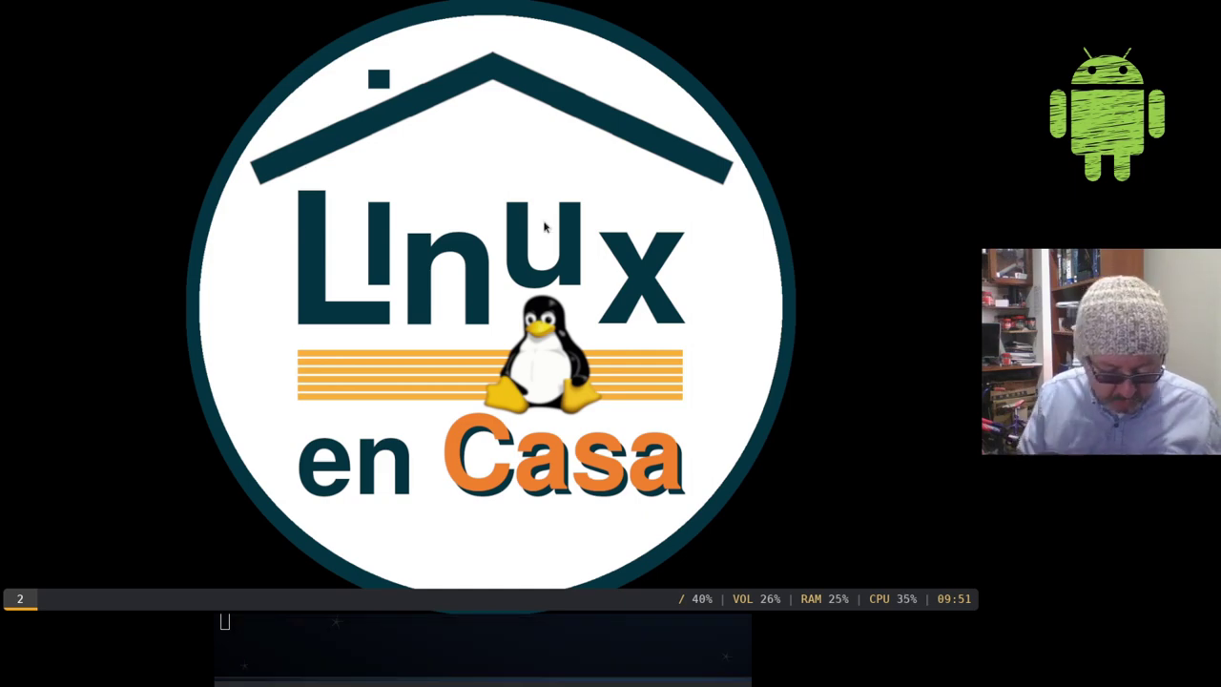
# Step: Launch Oracle VM VirtualBox from Rofi by searching 'virtu'
pyautogui.press('alt+super+r')
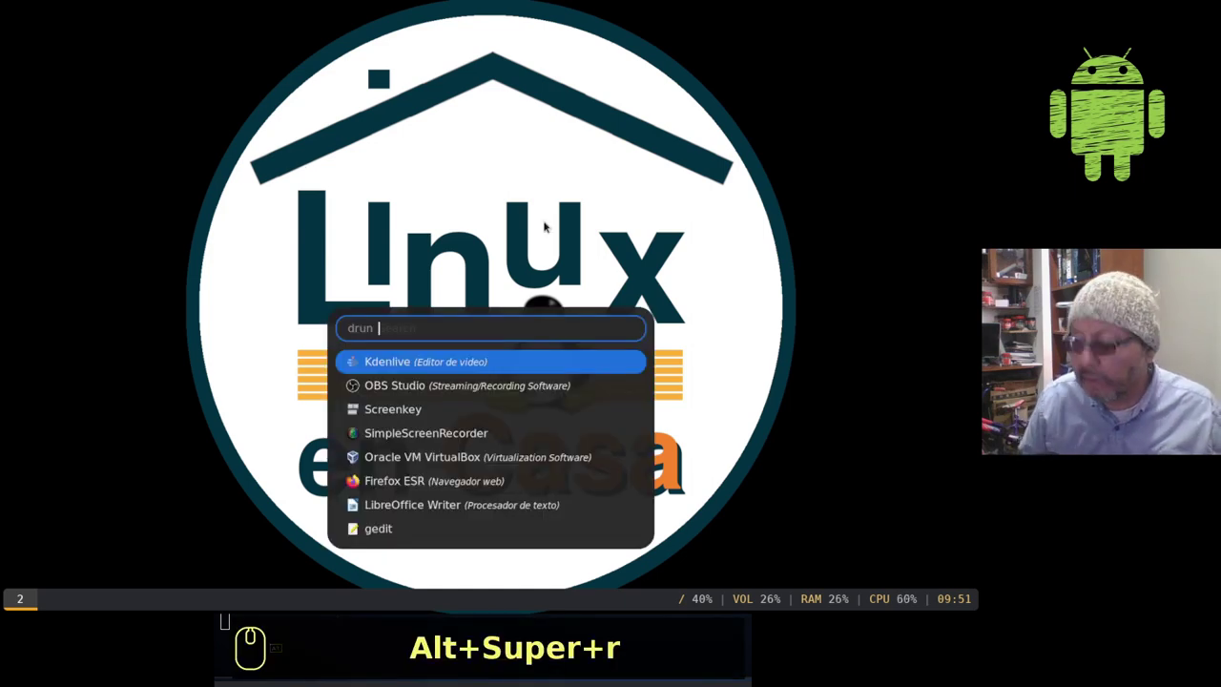
pyautogui.write('irtu')
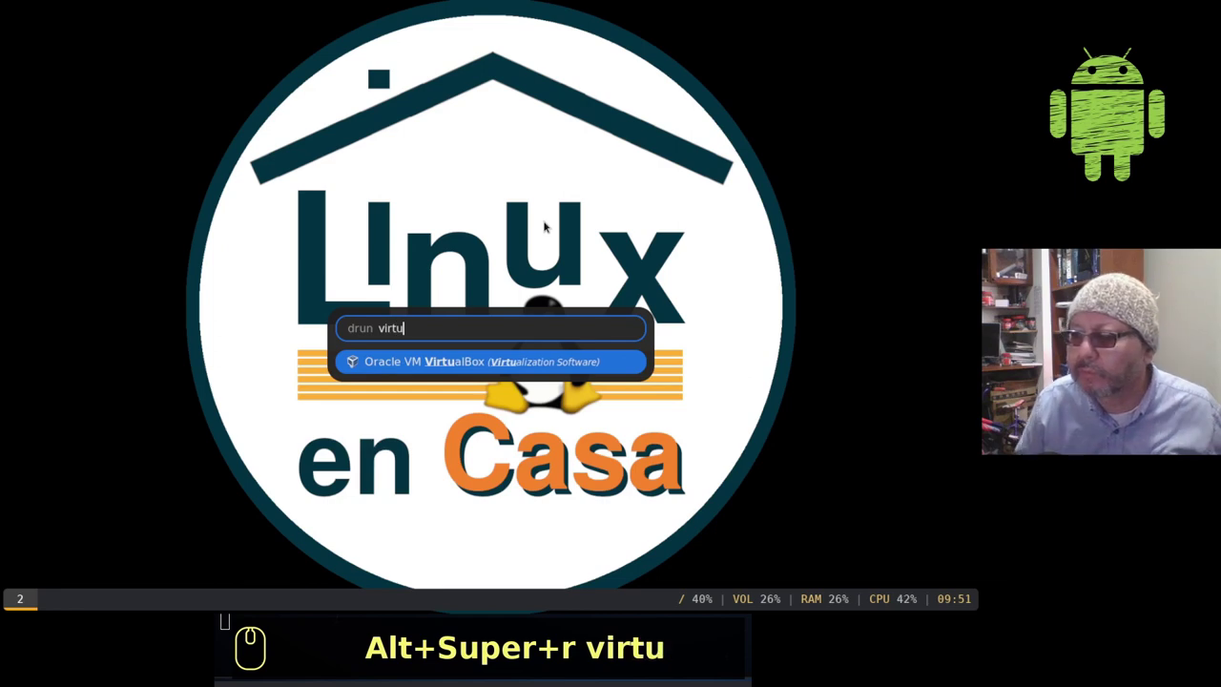
pyautogui.press('Return')
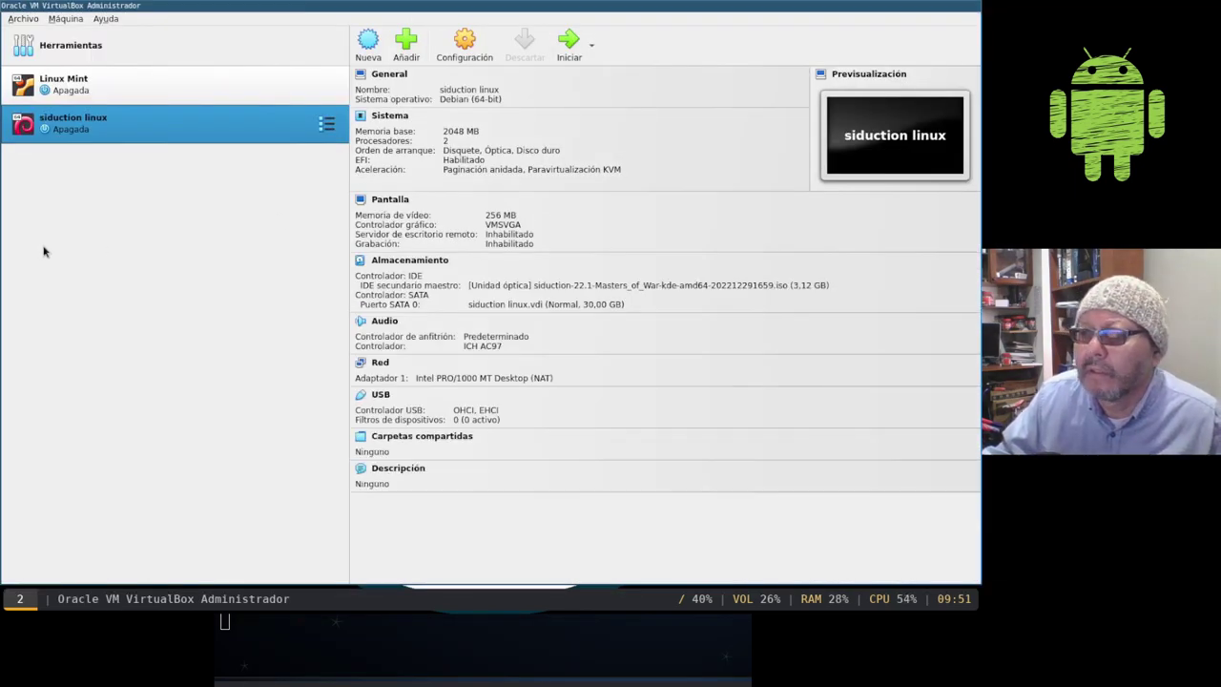
# Step: Start a new virtual machine and name it prime-os
pyautogui.click(144, 247)
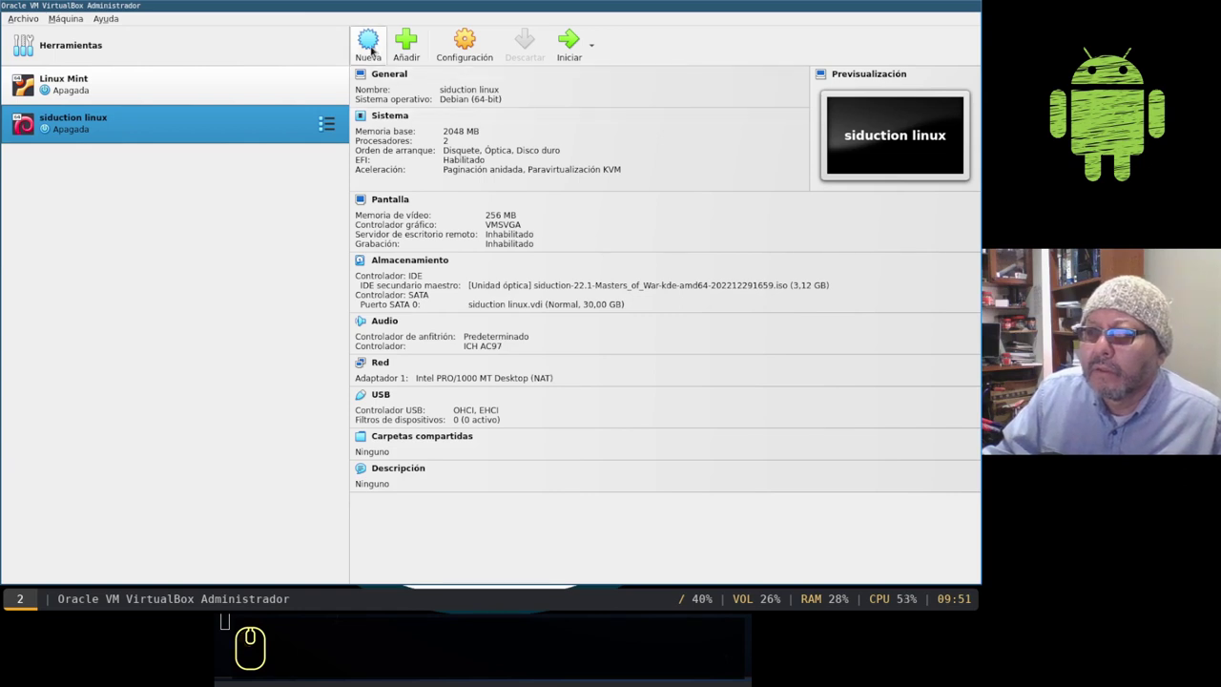
pyautogui.click(376, 52)
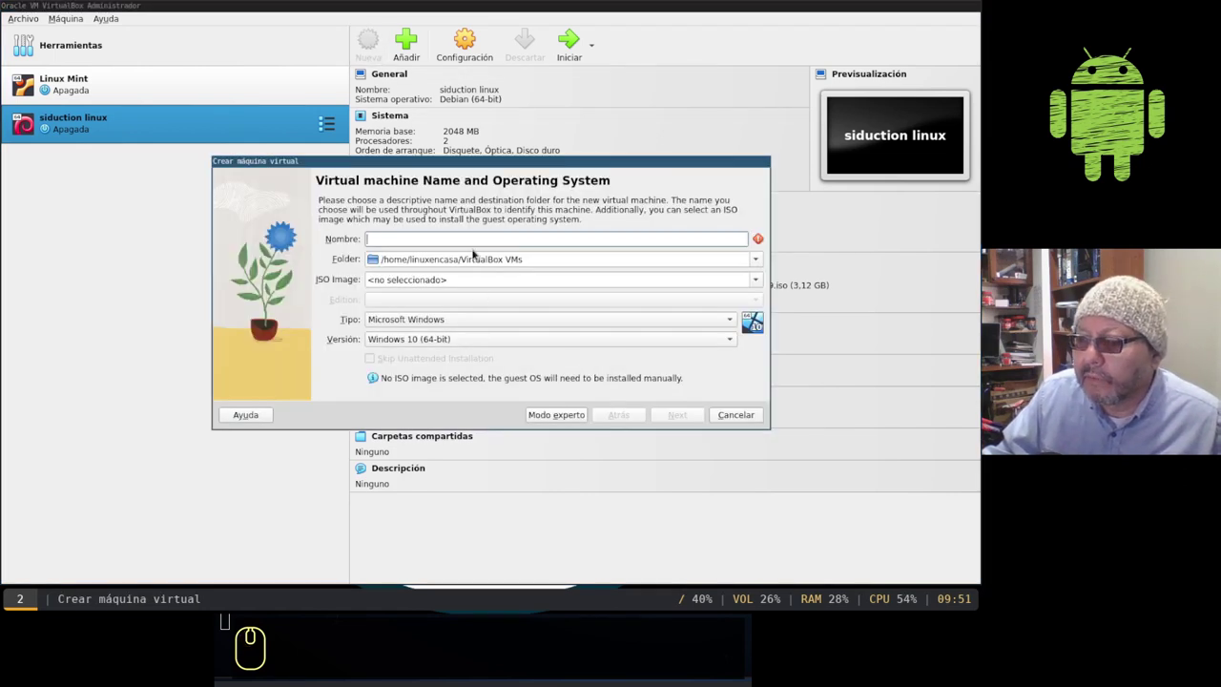
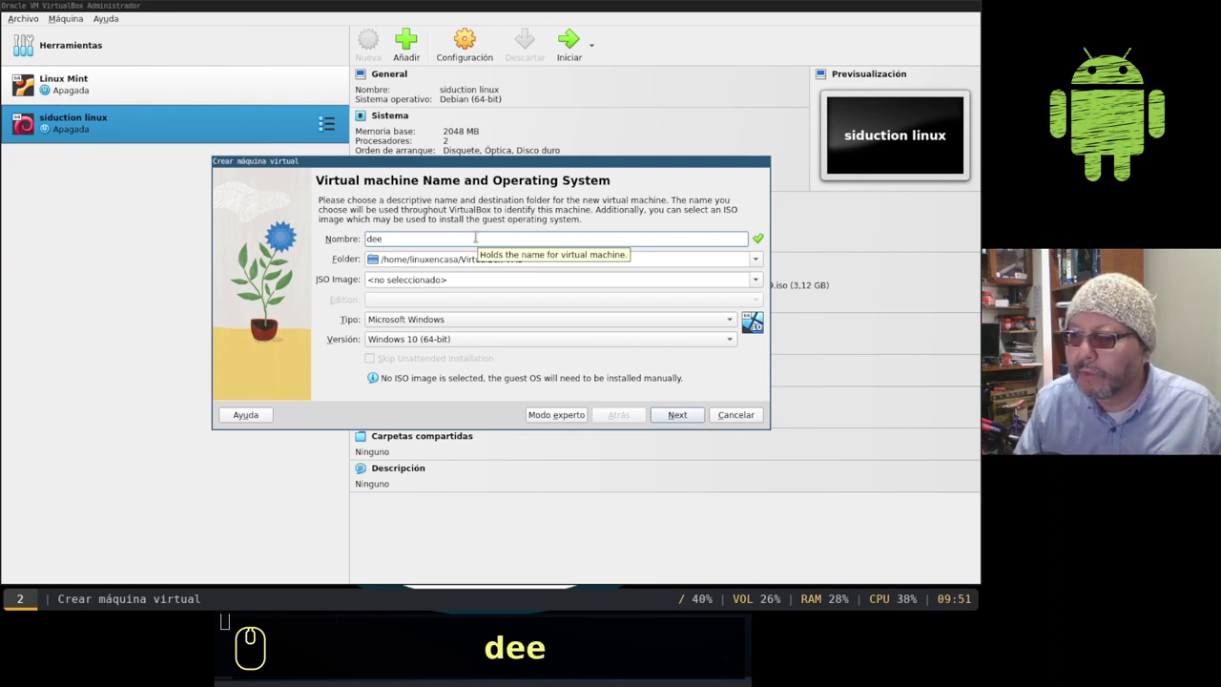
pyautogui.press('BackSpace')
pyautogui.press('BackSpace')
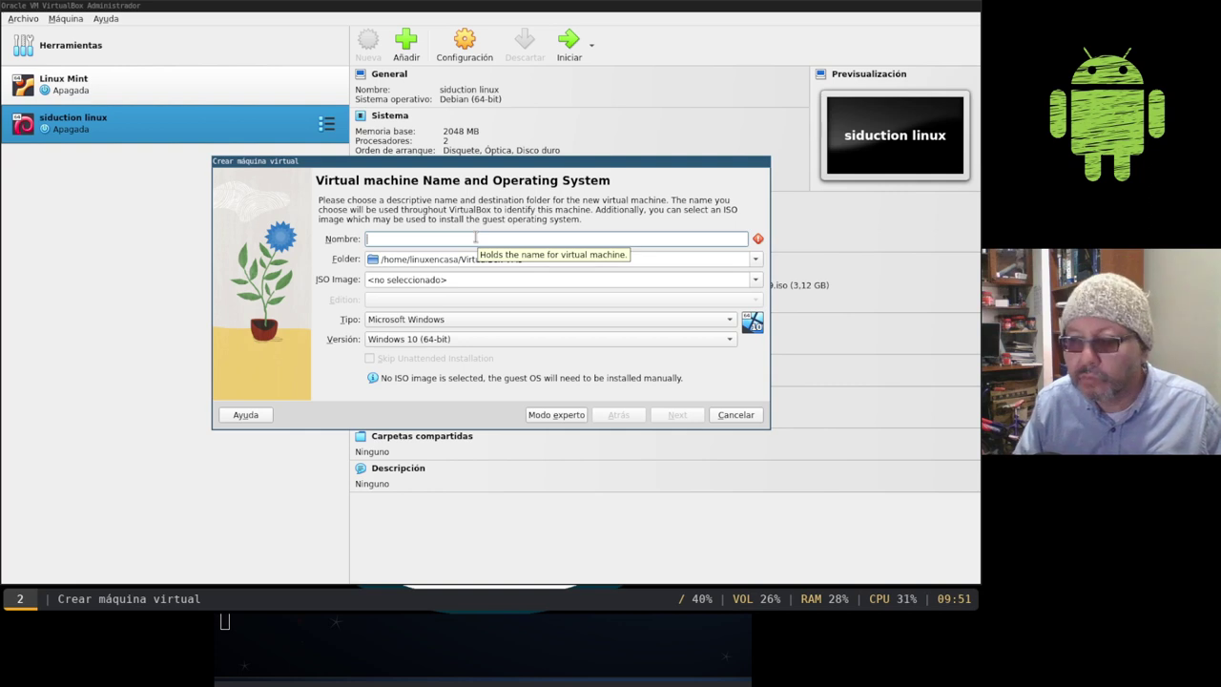
pyautogui.write('prime-os')
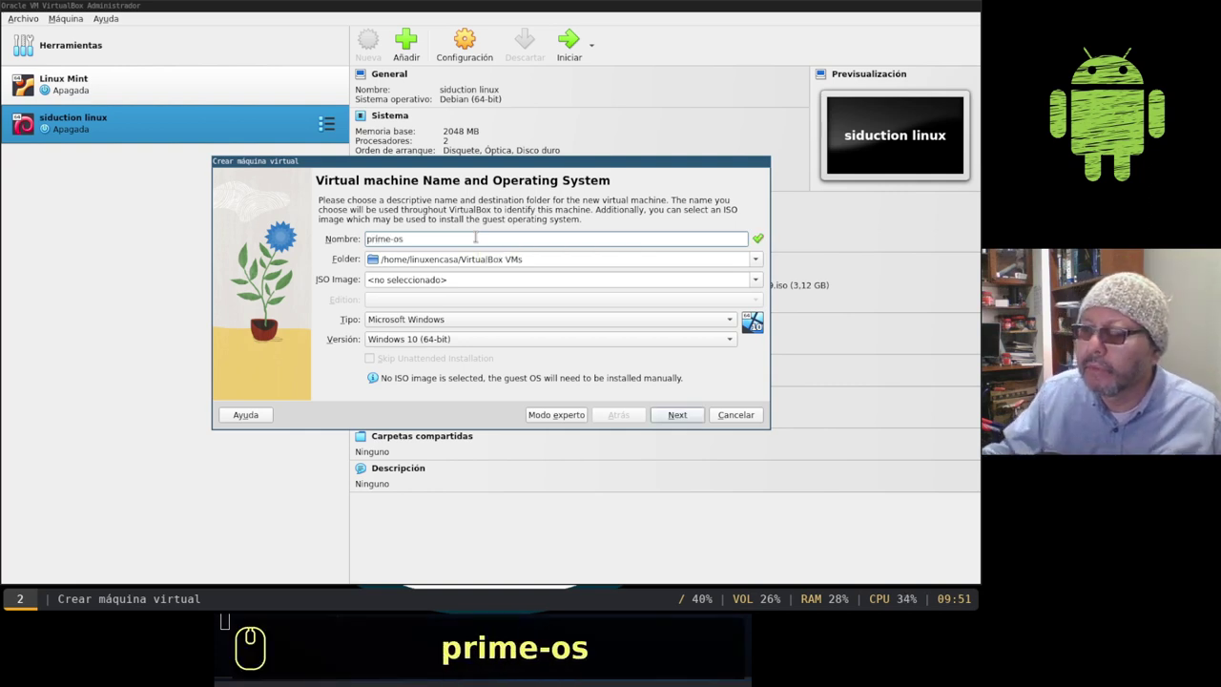
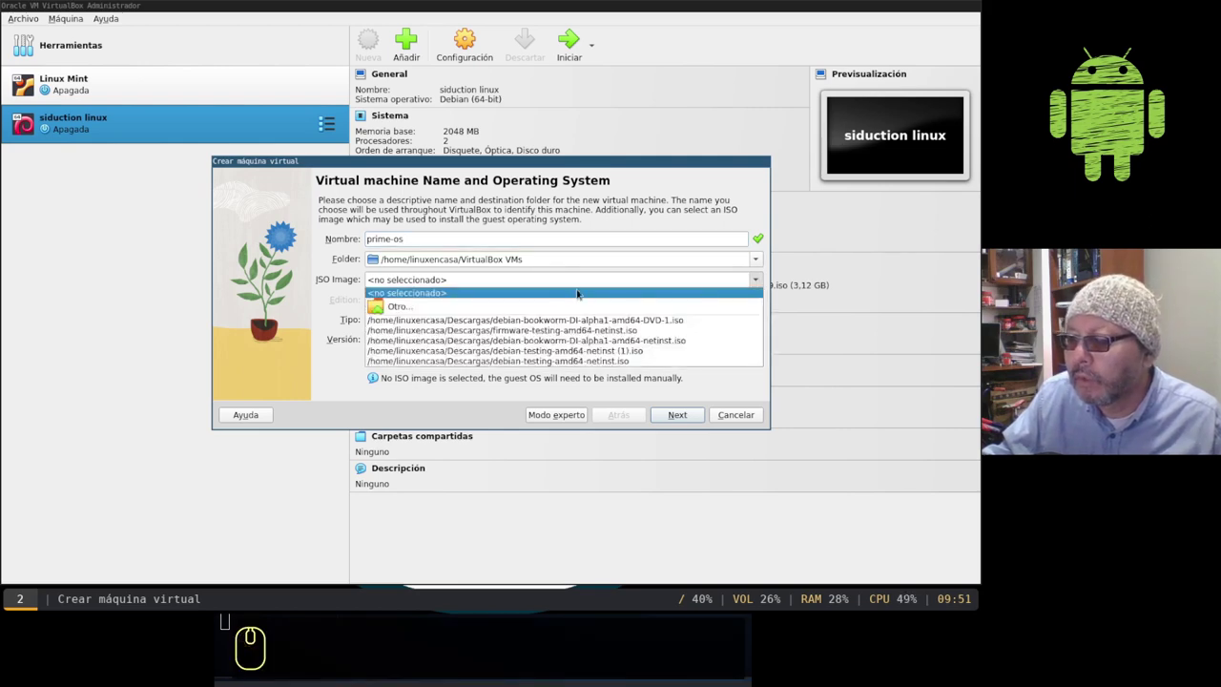
# Step: Attach primeOS-mainline_0.6.1-20211206.iso from Downloads as the machine's ISO image
pyautogui.click(432, 315)
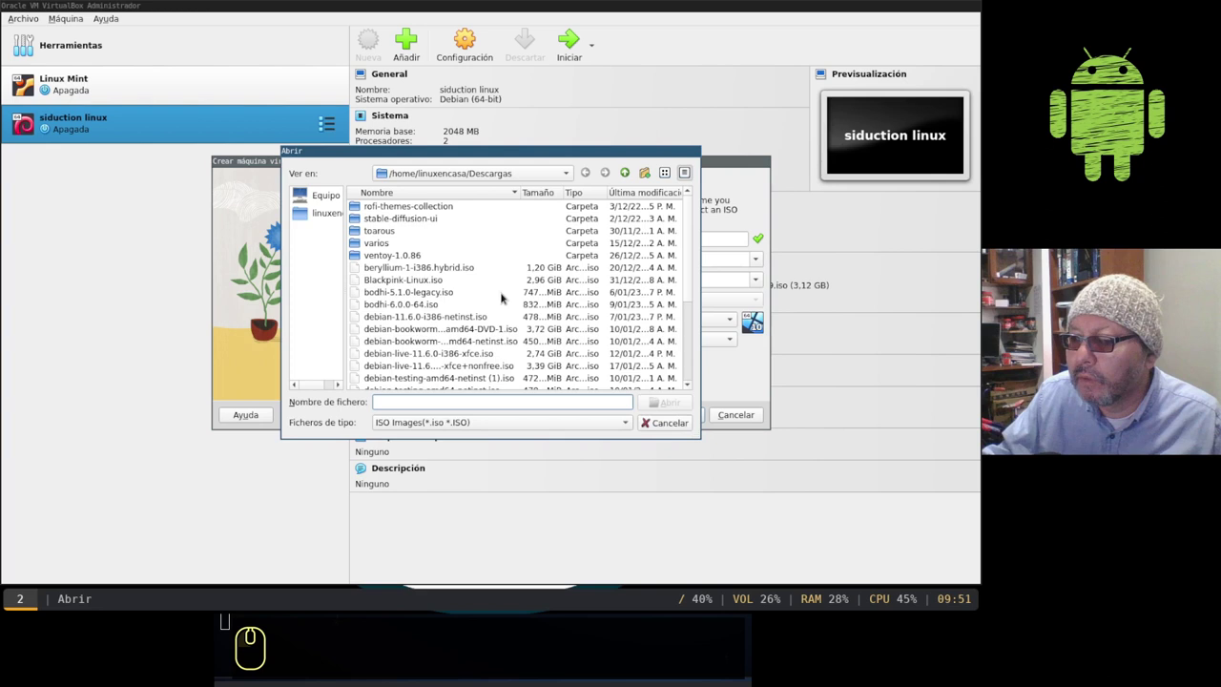
pyautogui.click(636, 201)
pyautogui.click(636, 201)
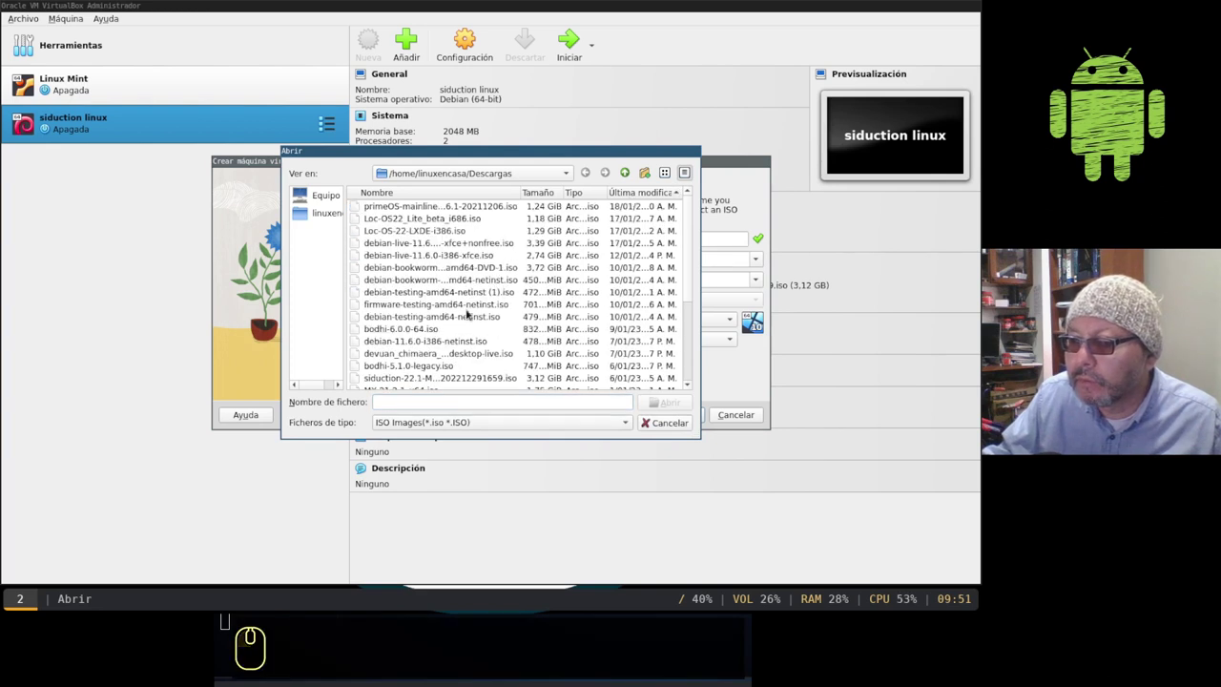
pyautogui.scroll(3)
pyautogui.click(411, 212)
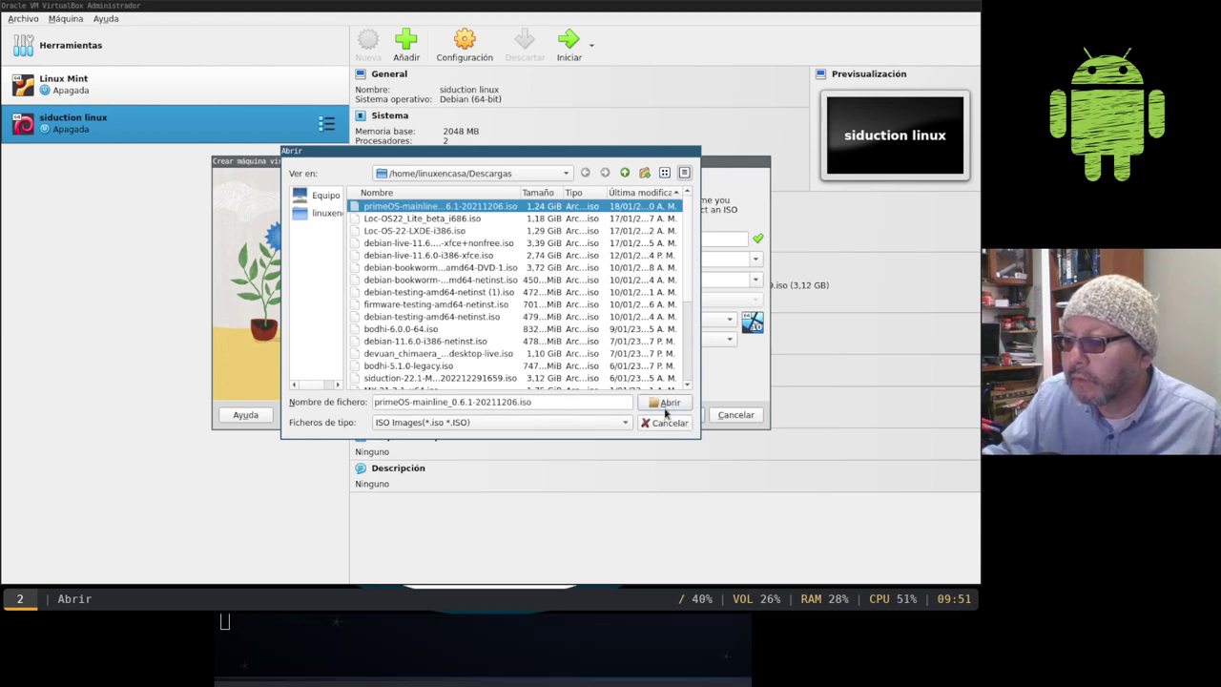
pyautogui.click(672, 408)
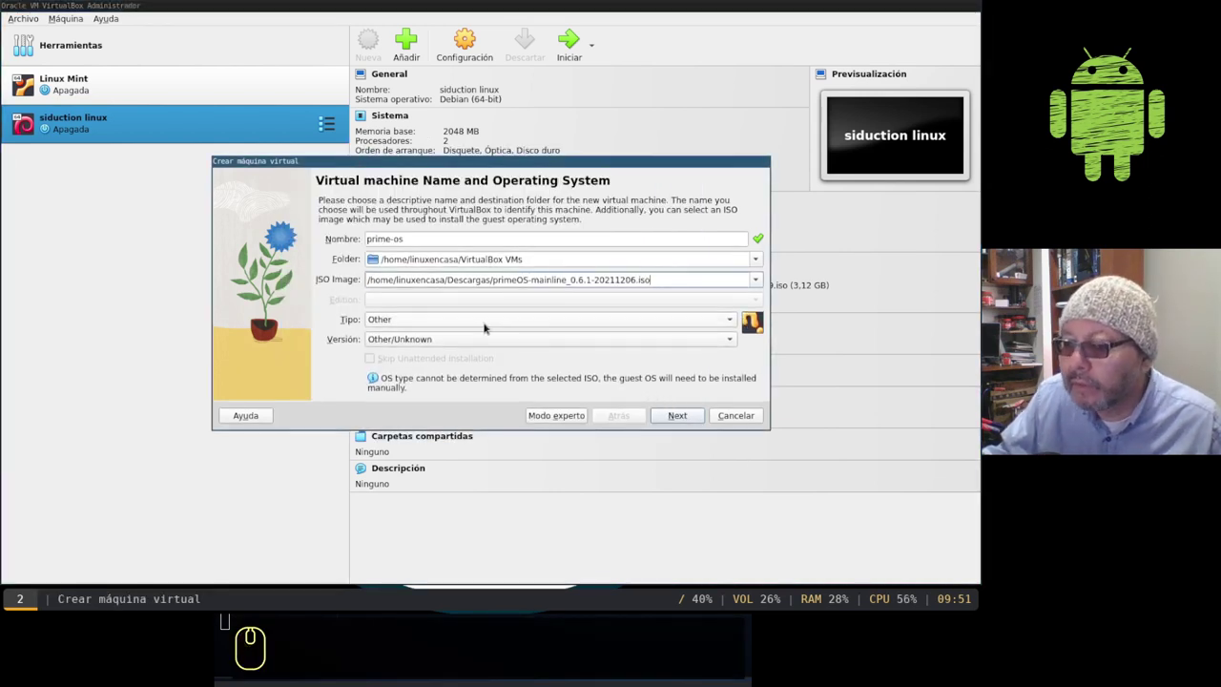
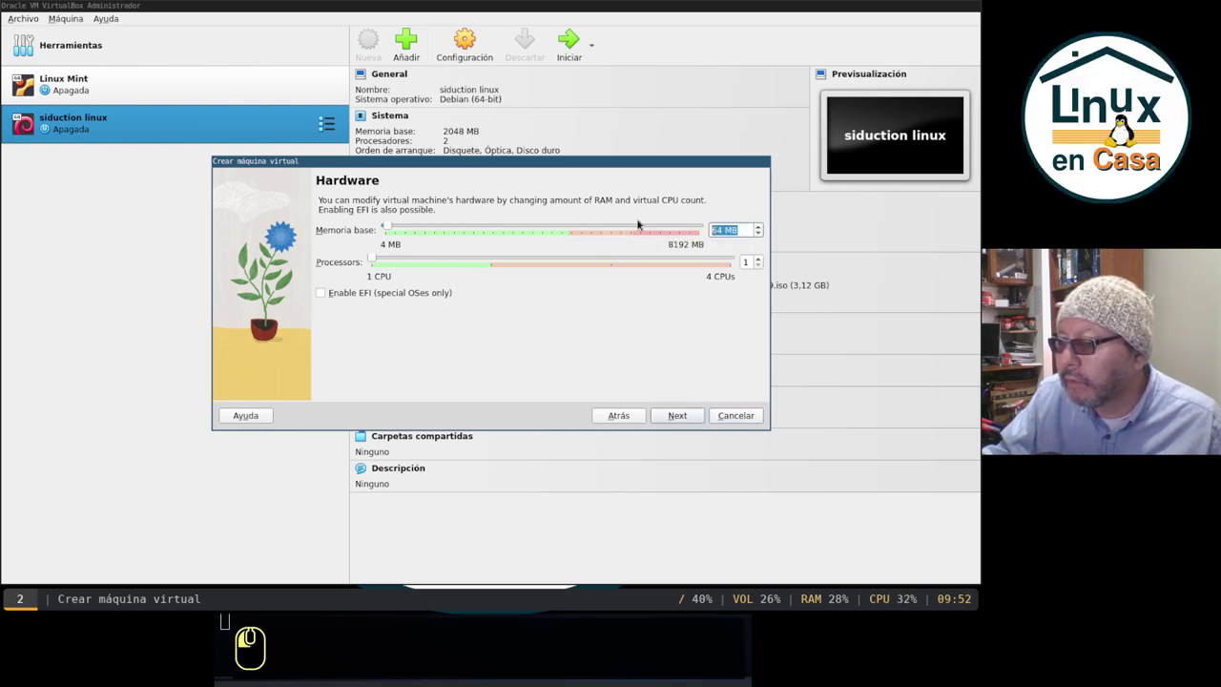
# Step: Give the machine 2048 MB memory and 2 processors, then continue to the hard disk step
pyautogui.write('2048')
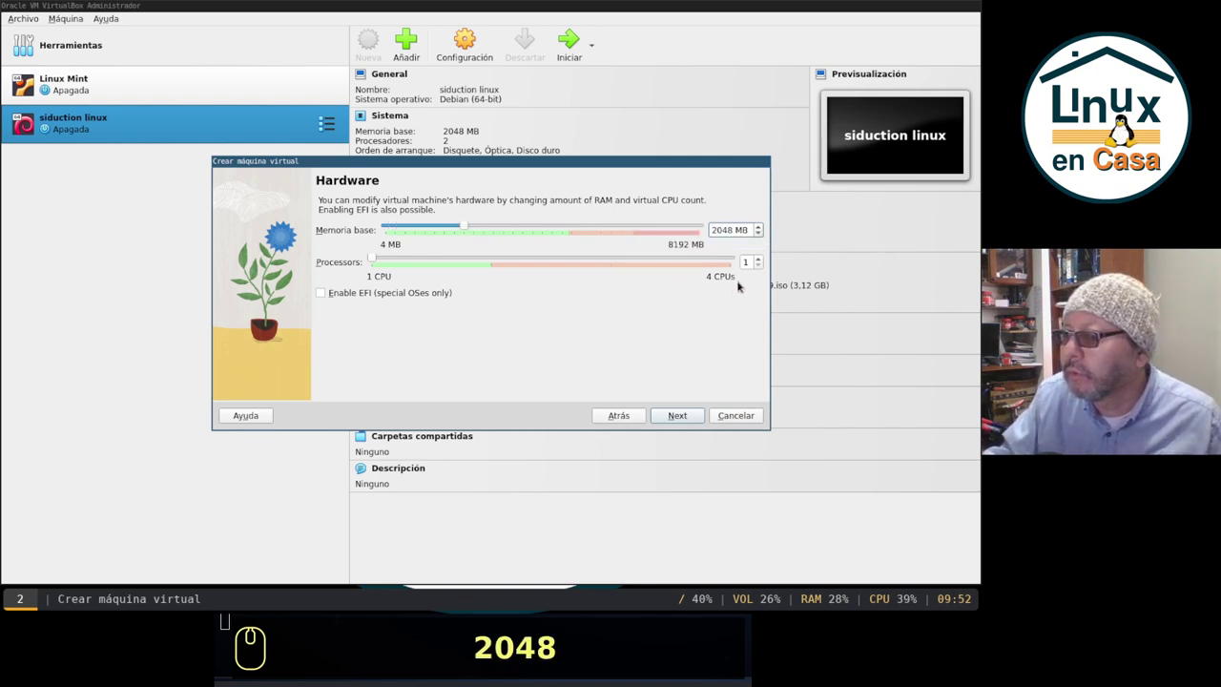
pyautogui.click(763, 266)
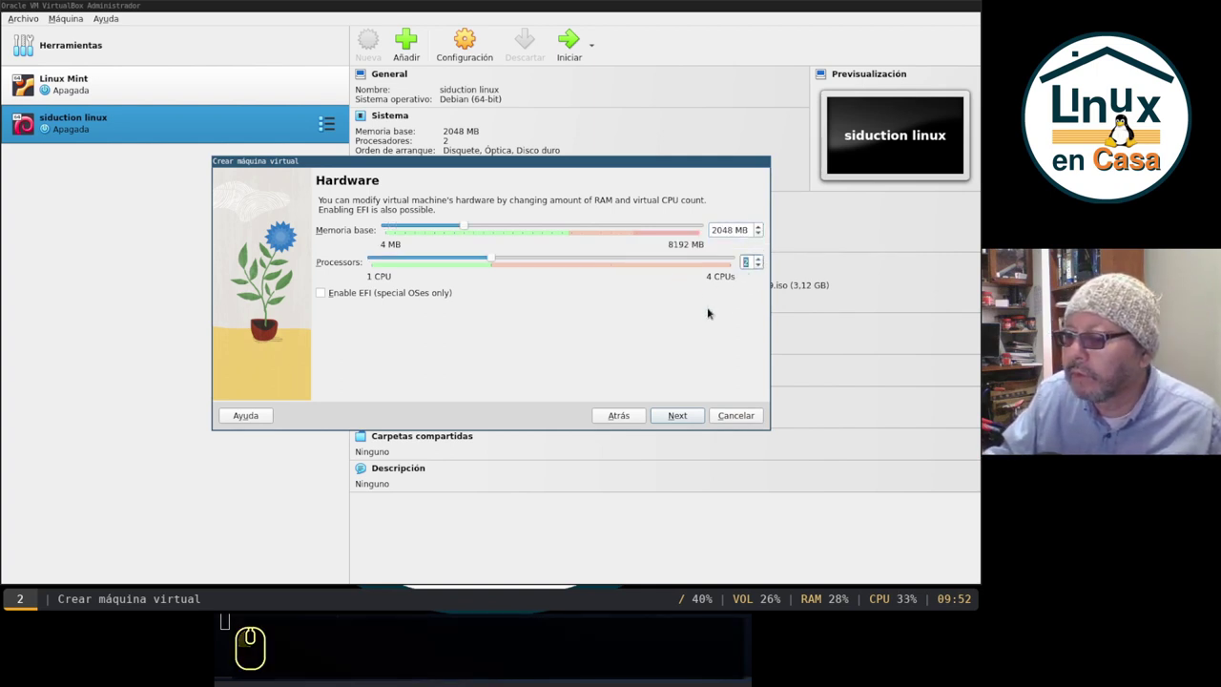
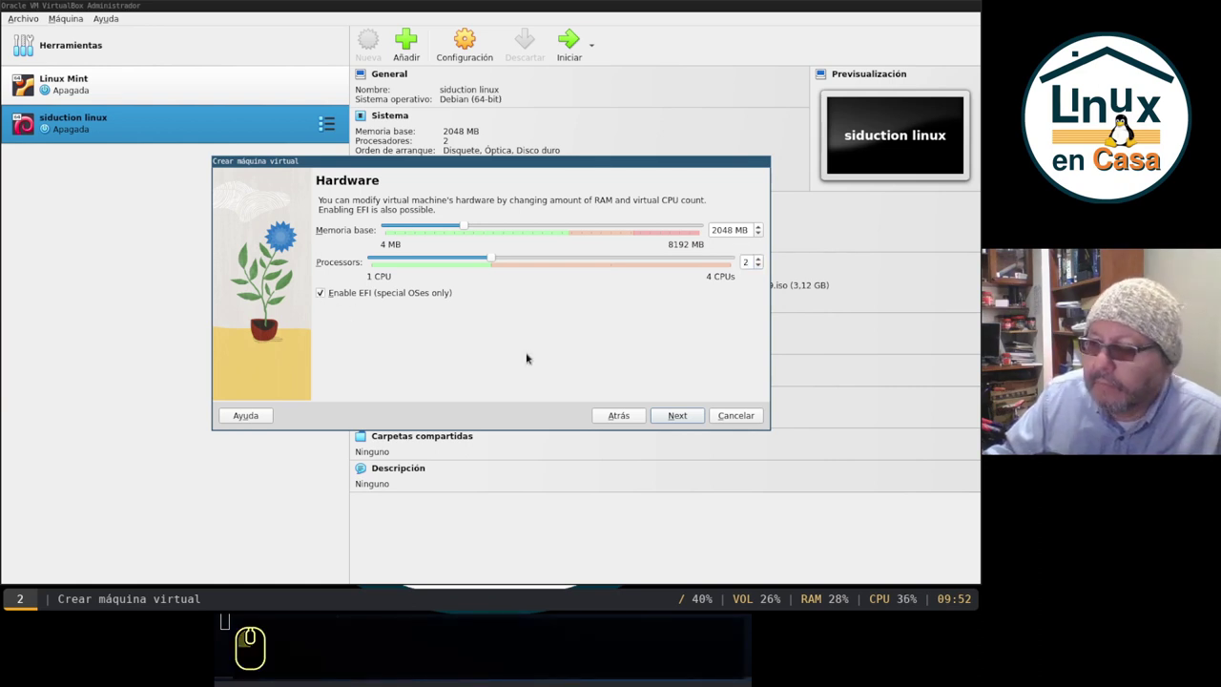
pyautogui.click(680, 421)
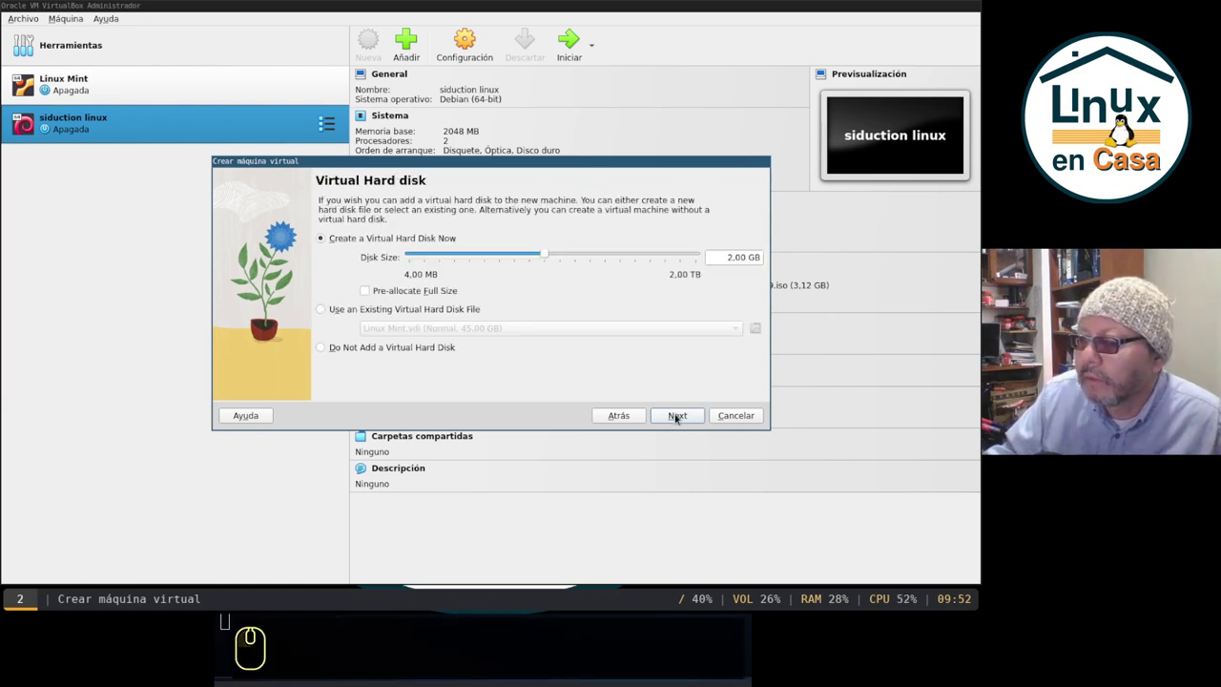
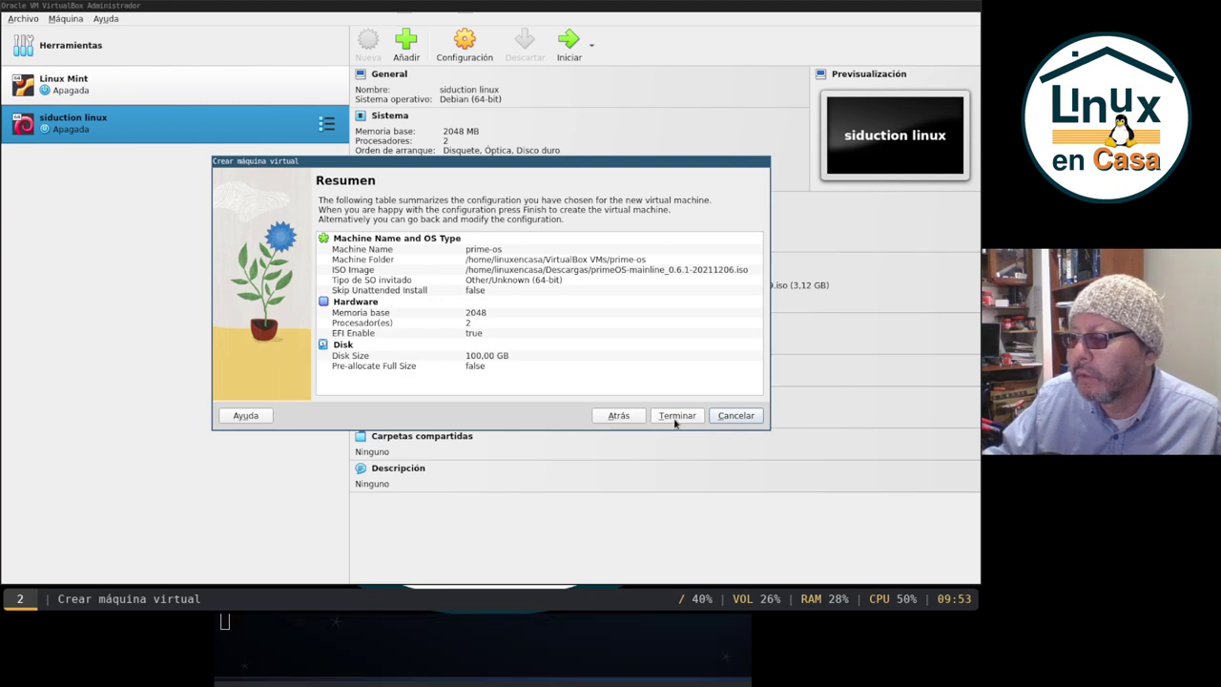
# Step: Finish creating prime-os and raise its video memory to 256 MB
pyautogui.click(675, 417)
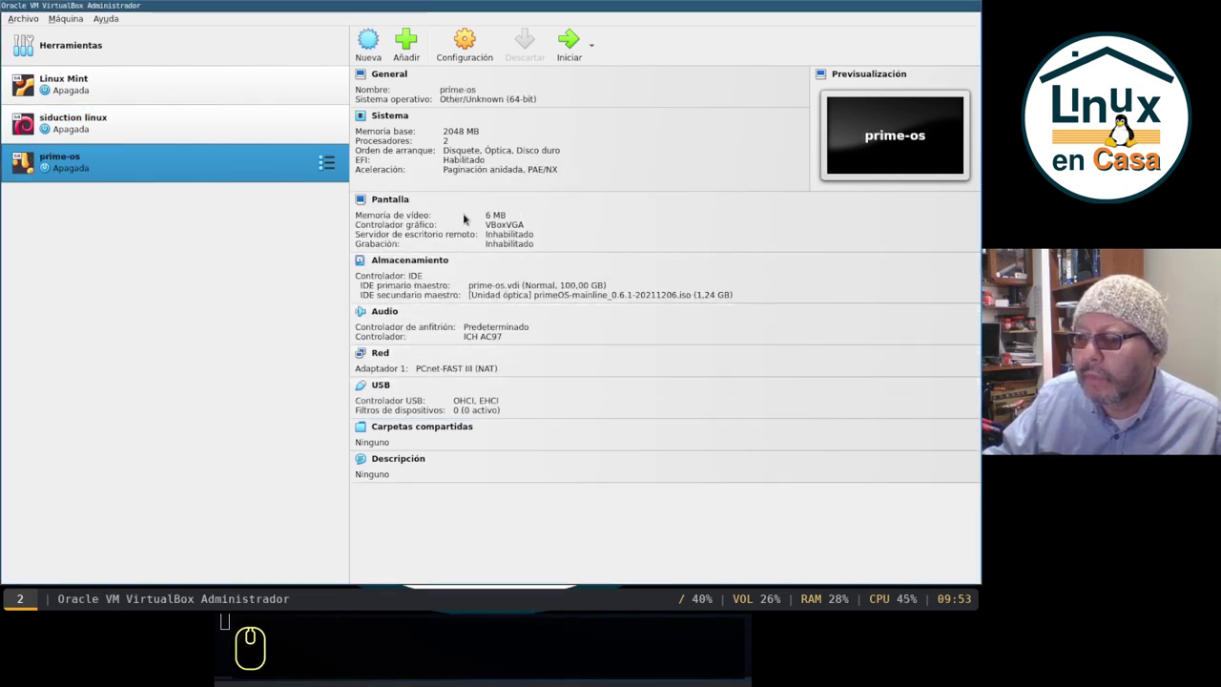
pyautogui.click(495, 221)
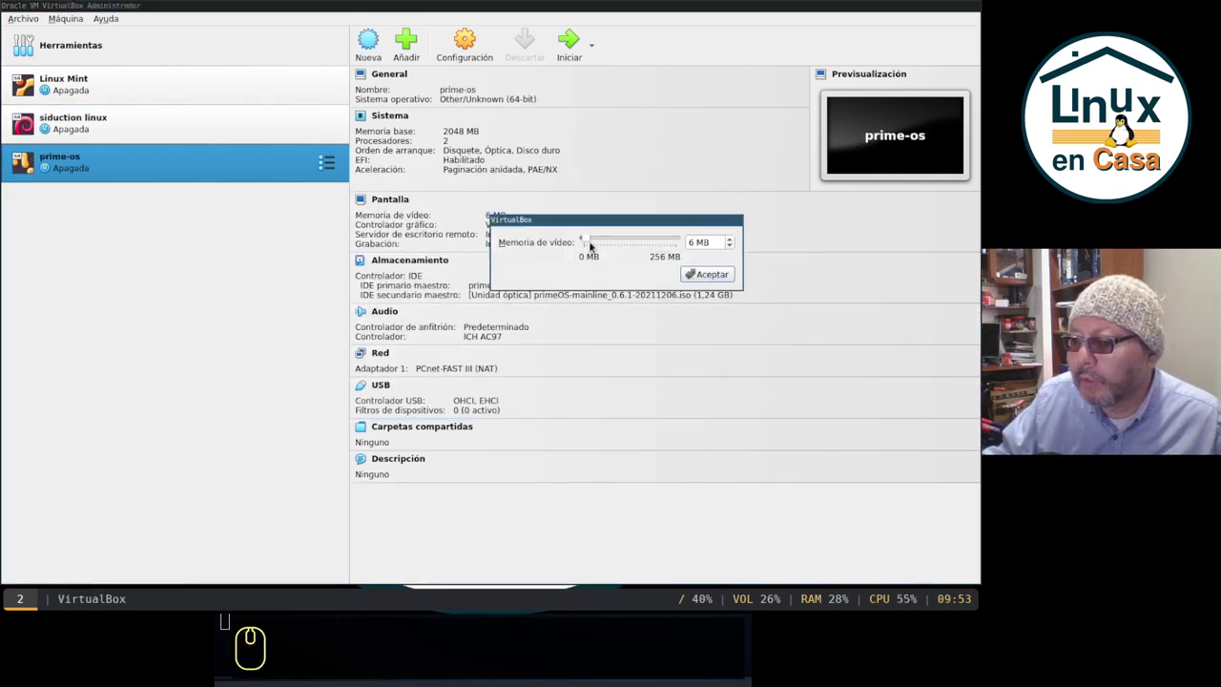
pyautogui.moveTo(589, 242); pyautogui.dragTo(708, 254)
pyautogui.click(710, 278)
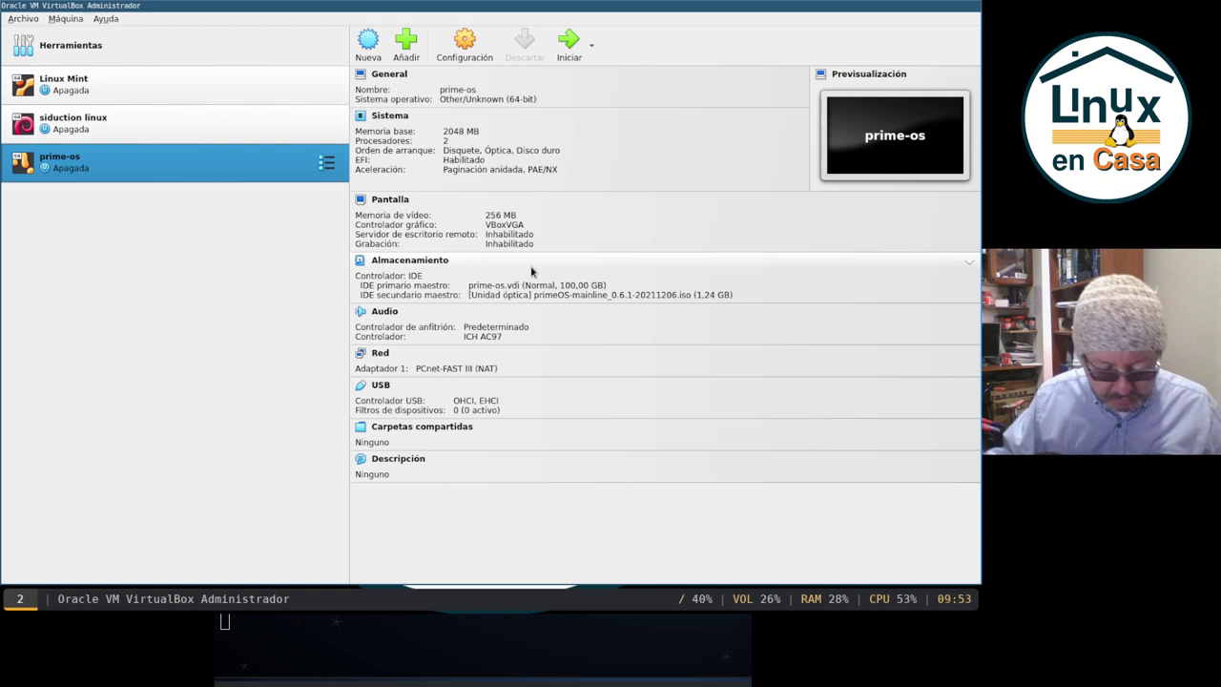
pyautogui.press('super+w')
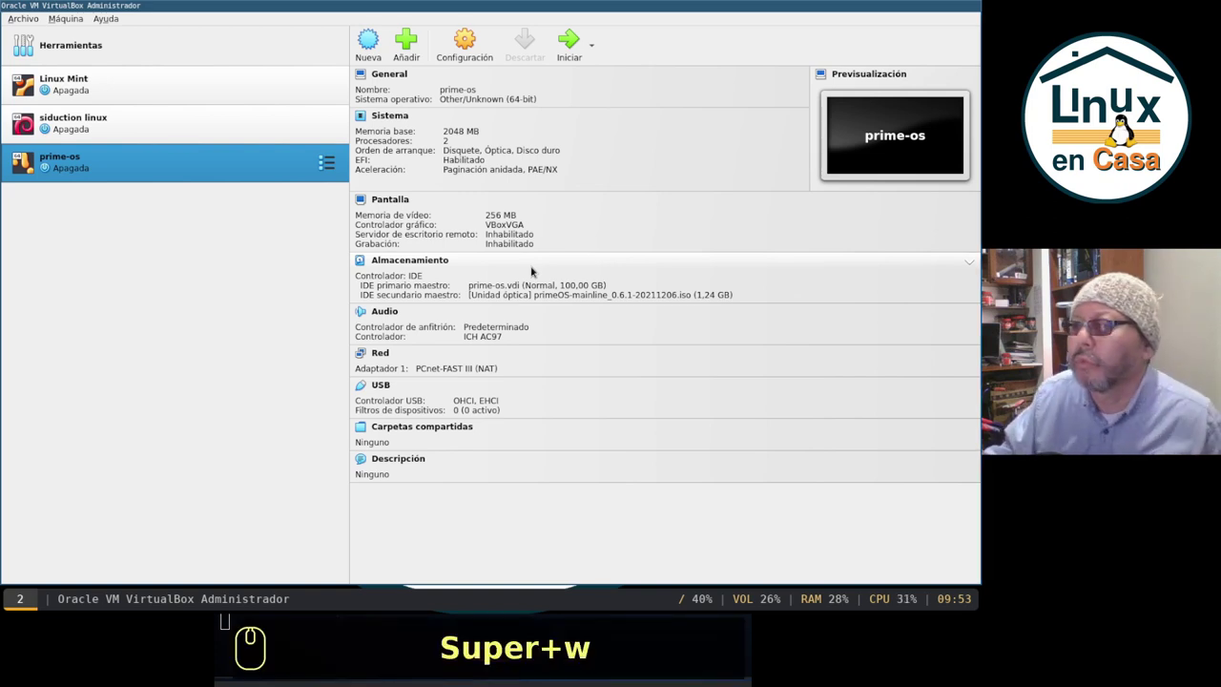
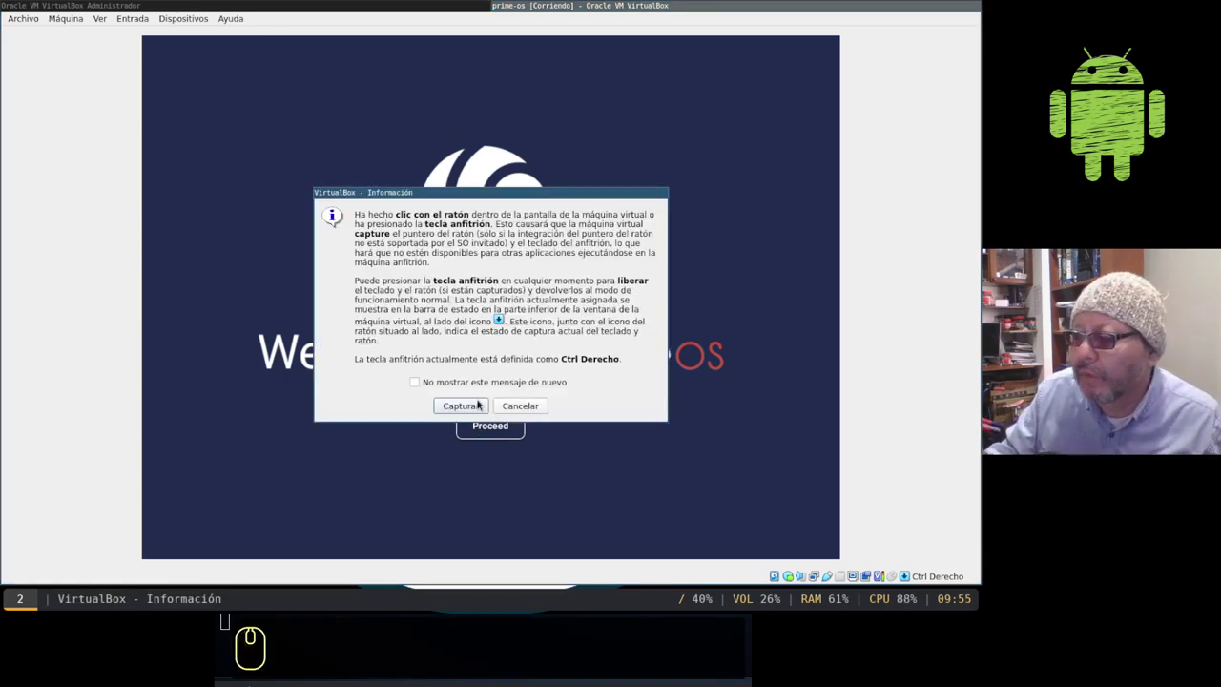
# Step: Capture input, enter username 'linux en casa' and set timezone America/Bogota
pyautogui.click(471, 414)
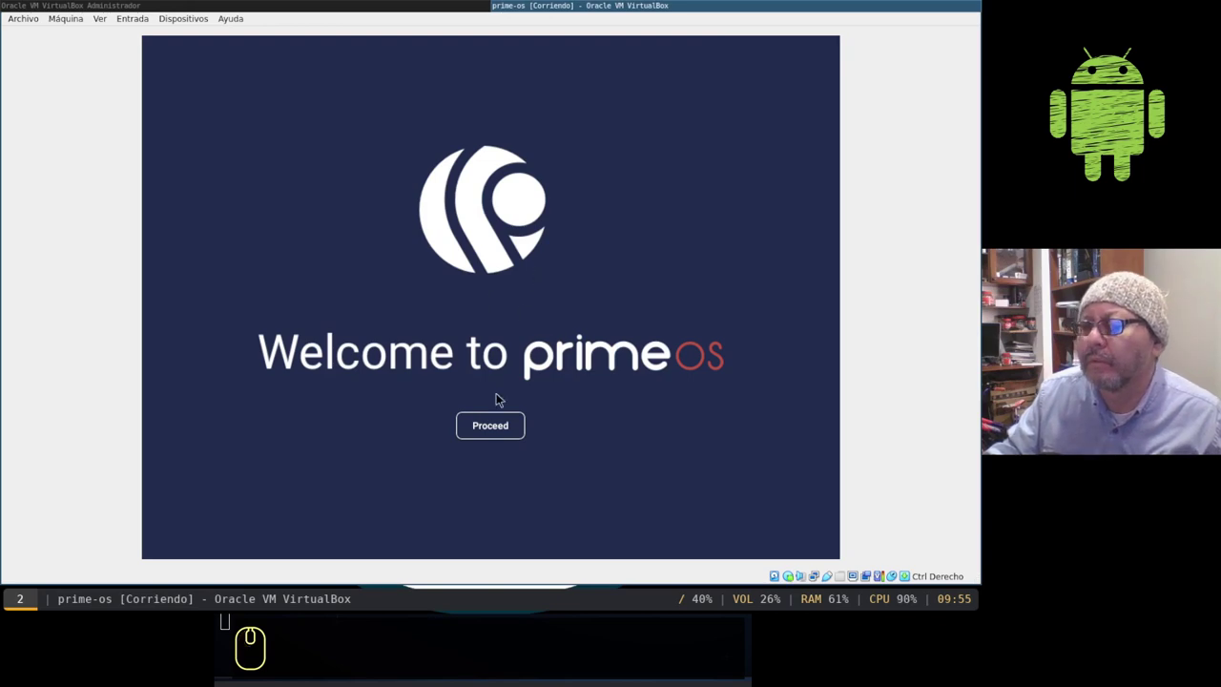
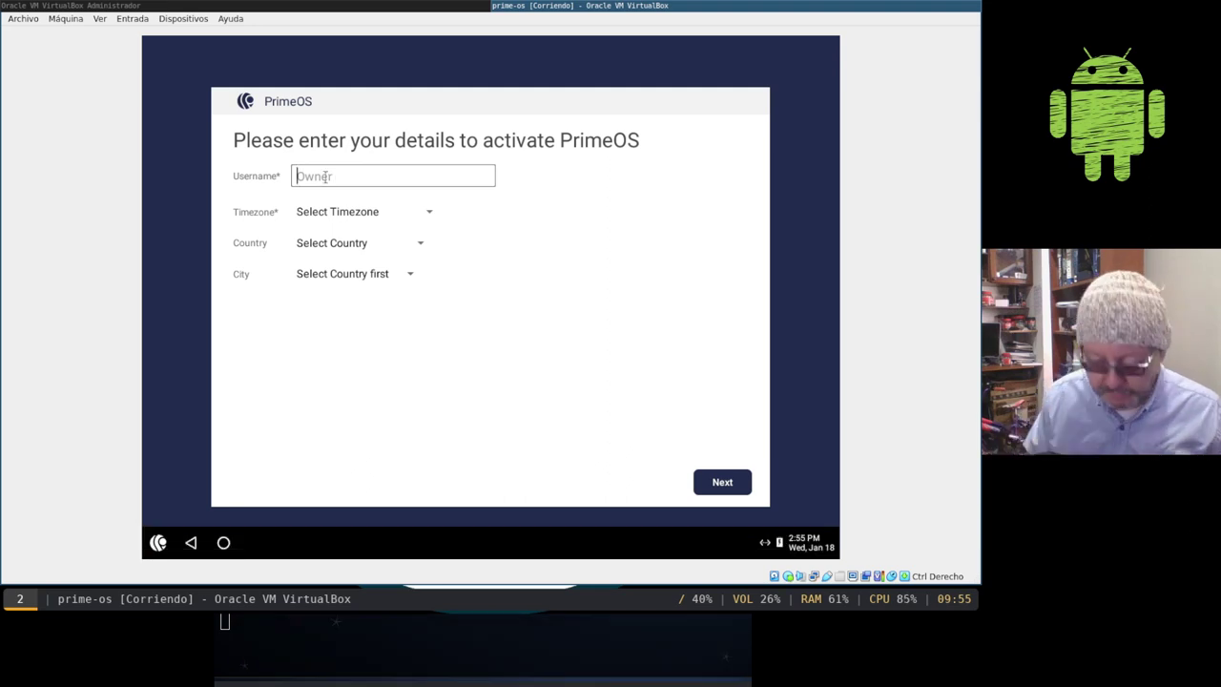
pyautogui.write('linux en casa')
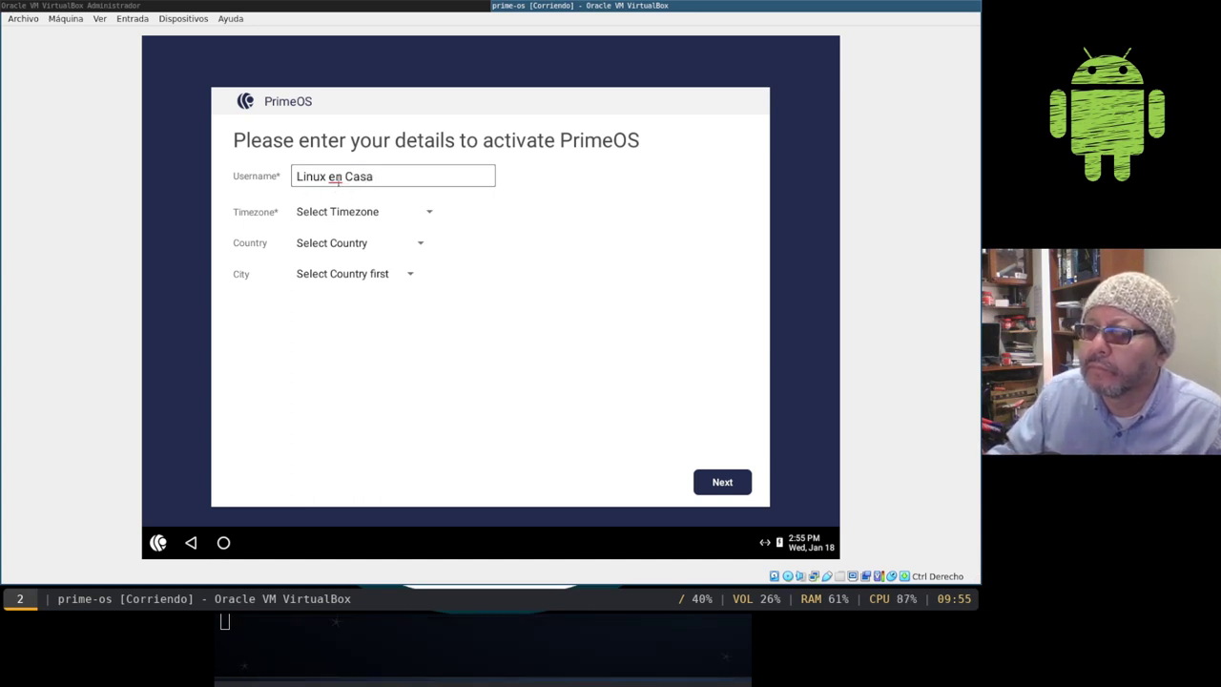
pyautogui.click(422, 209)
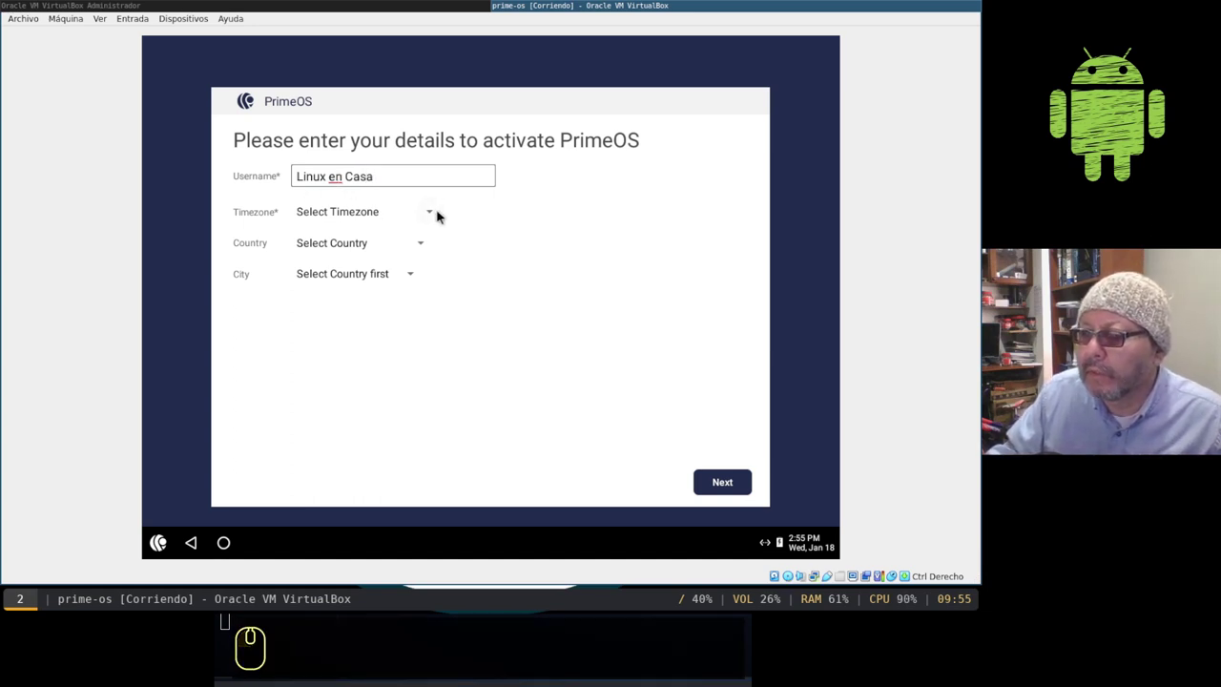
pyautogui.scroll(-3)
pyautogui.click(344, 489)
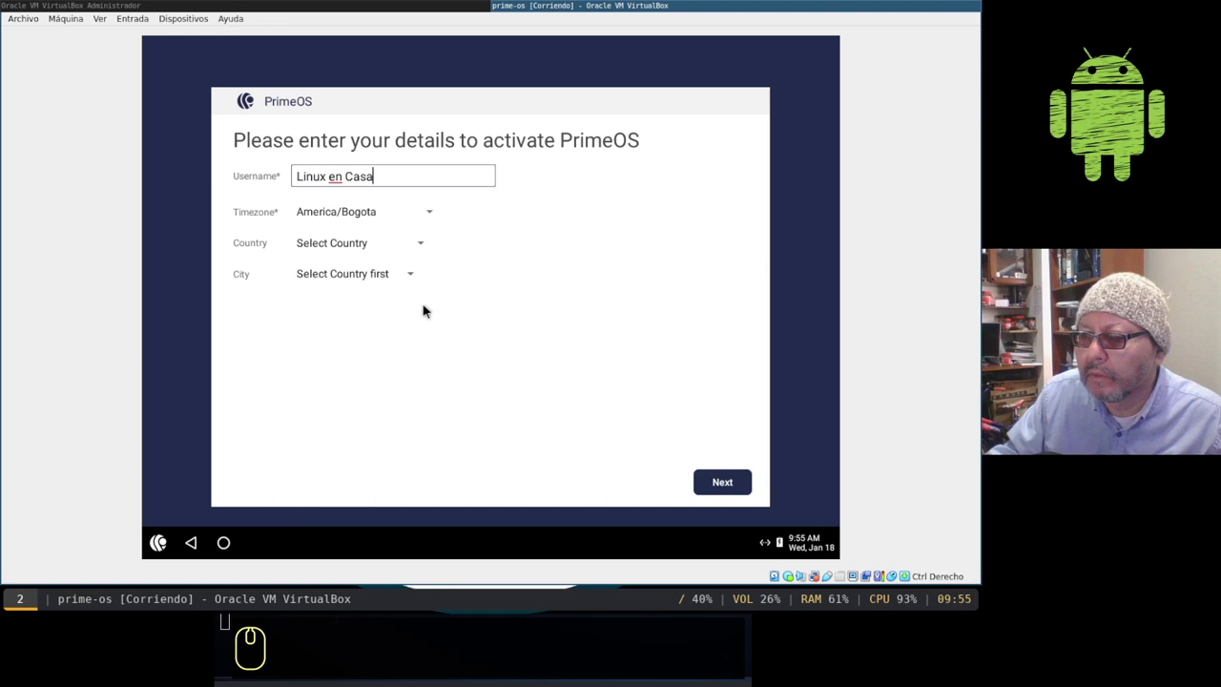
# Step: Set the country to Colombia
pyautogui.click(420, 236)
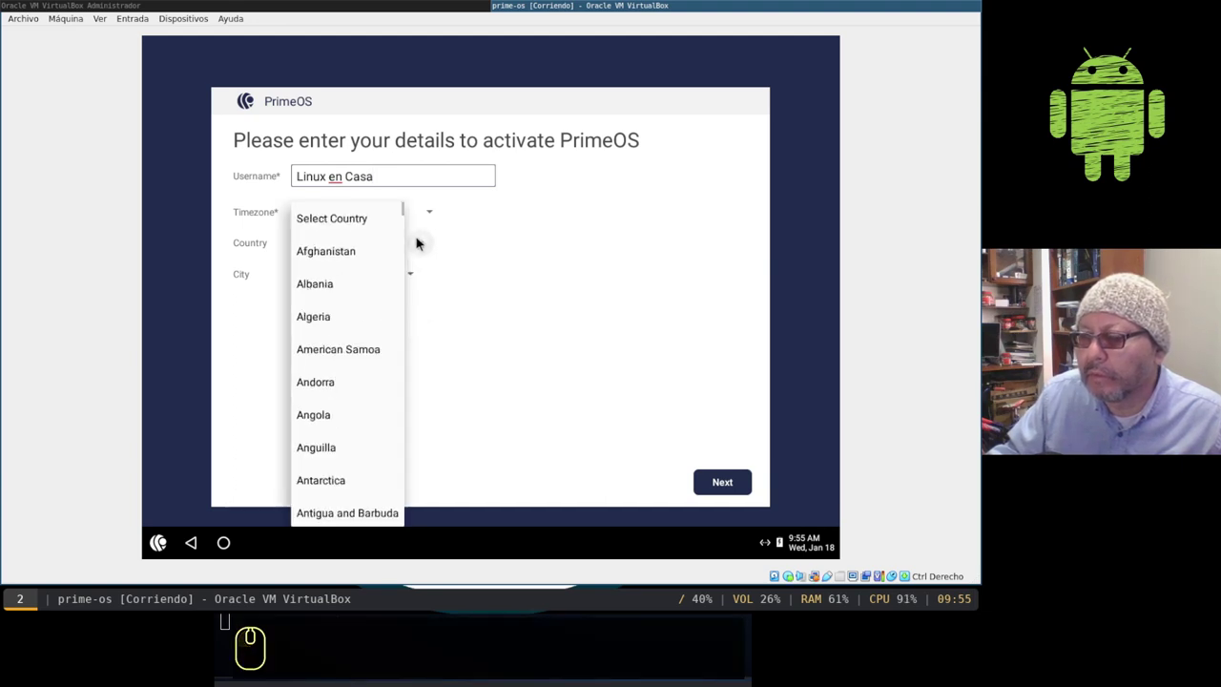
pyautogui.scroll(-3)
pyautogui.scroll(-3)
pyautogui.scroll(-3)
pyautogui.scroll(-3)
pyautogui.scroll(3)
pyautogui.scroll(3)
pyautogui.click(317, 238)
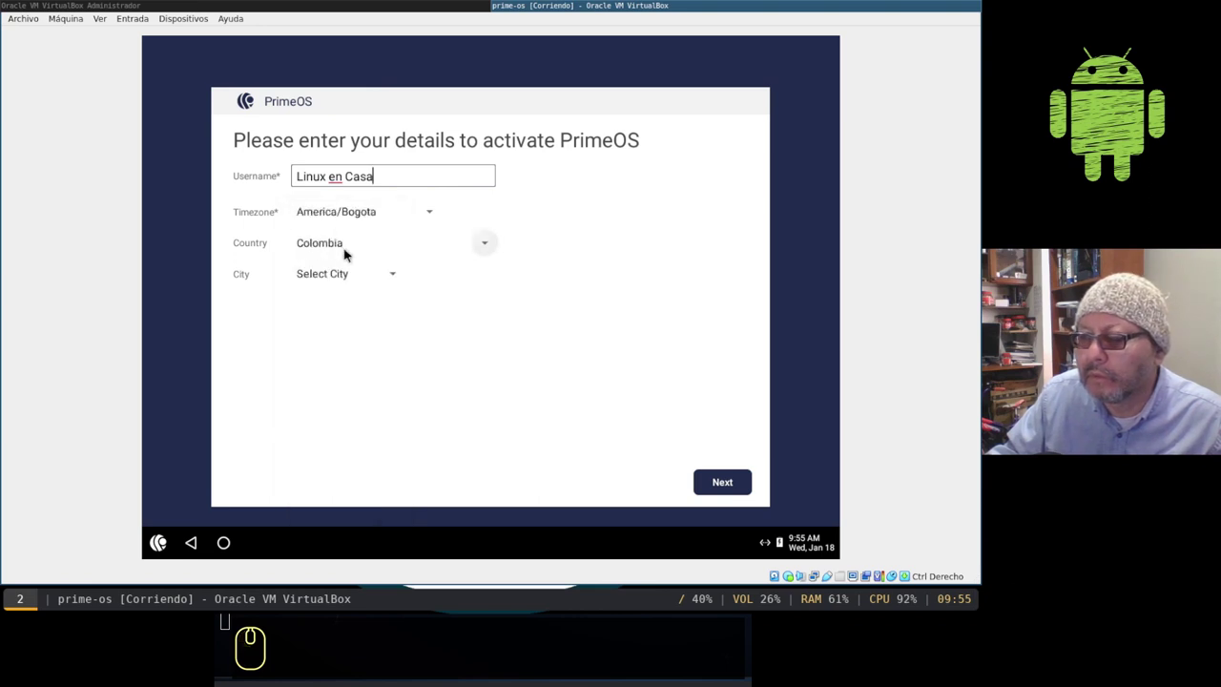
# Step: Choose Cartago as the city, submit the activation details and accept the license terms
pyautogui.click(394, 274)
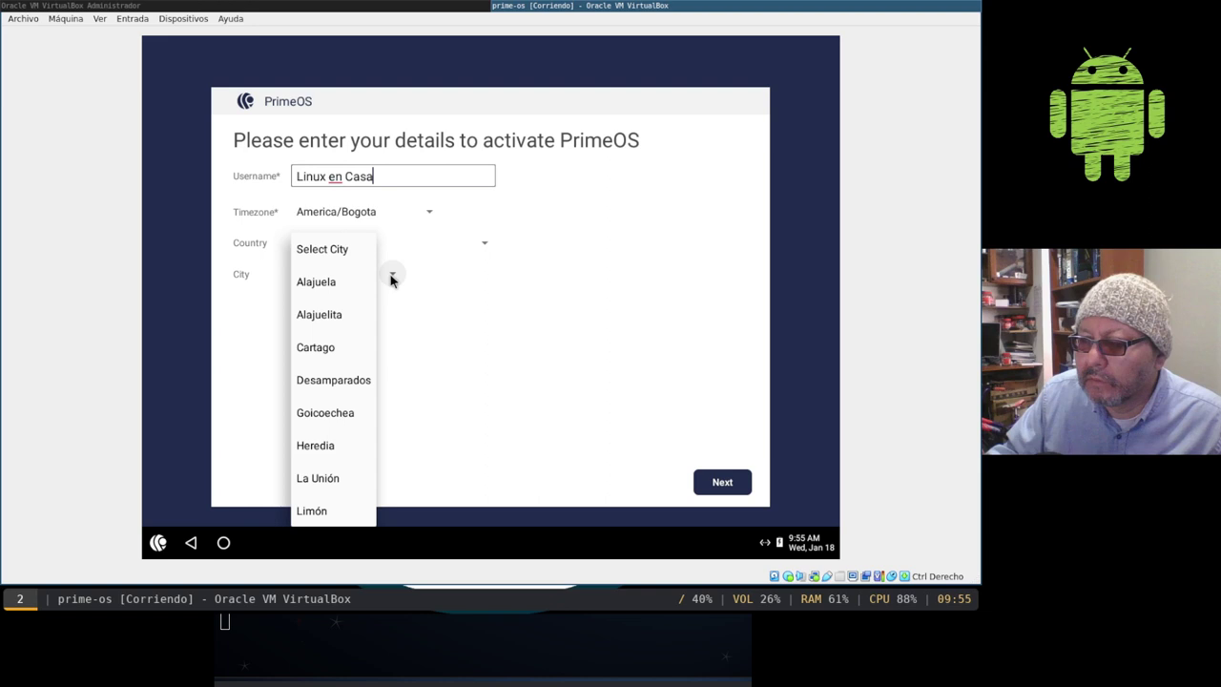
pyautogui.scroll(-3)
pyautogui.write('↓ ↑ ↑ ↑ ↑↑↑↑↑↑ ↓ ↓ ↑ ↑ ↑ ↑↑↑↑↑↑↑')
pyautogui.press('Up')
pyautogui.press('Down')
pyautogui.press('Down')
pyautogui.press('Down')
pyautogui.write('↑↑↑↑↑↑↓↓↑↑↑↑↑↑↑↑↑↓↓↓')
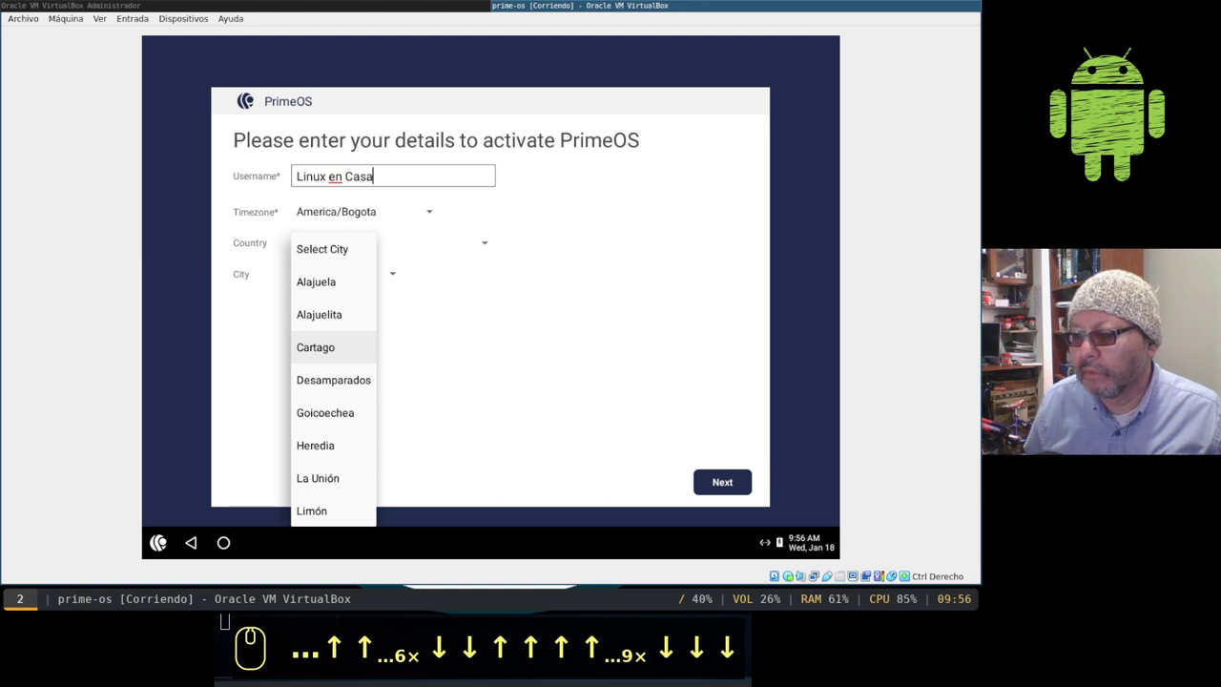
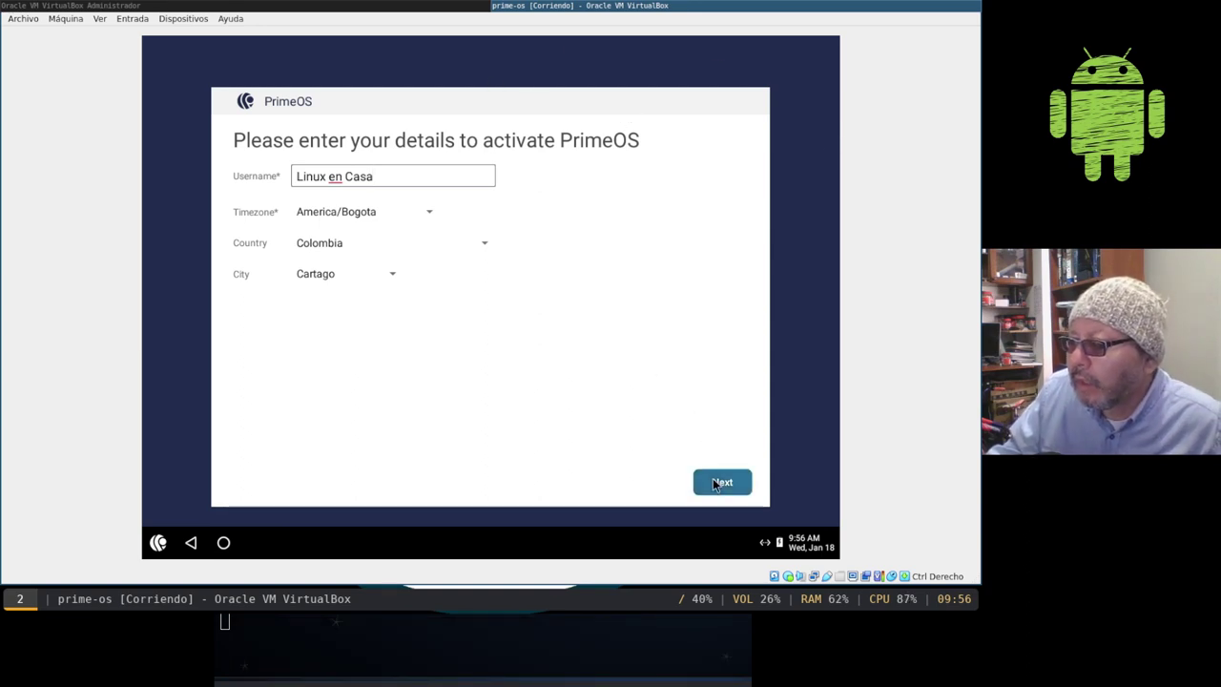
pyautogui.click(721, 481)
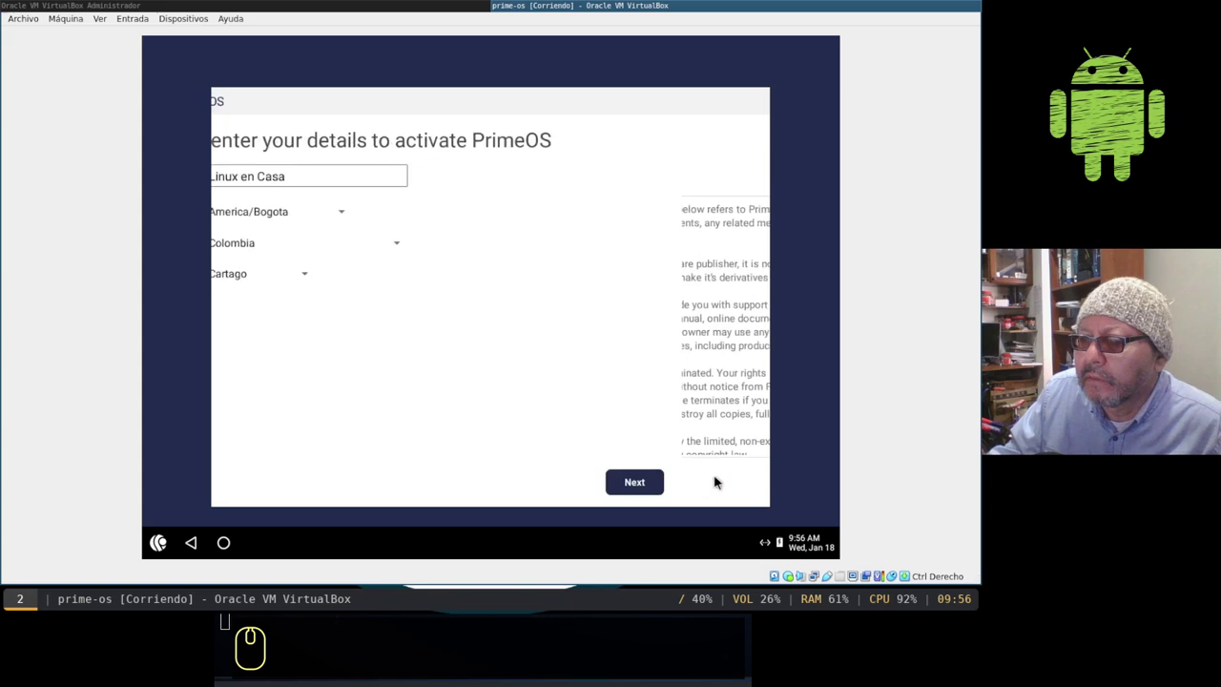
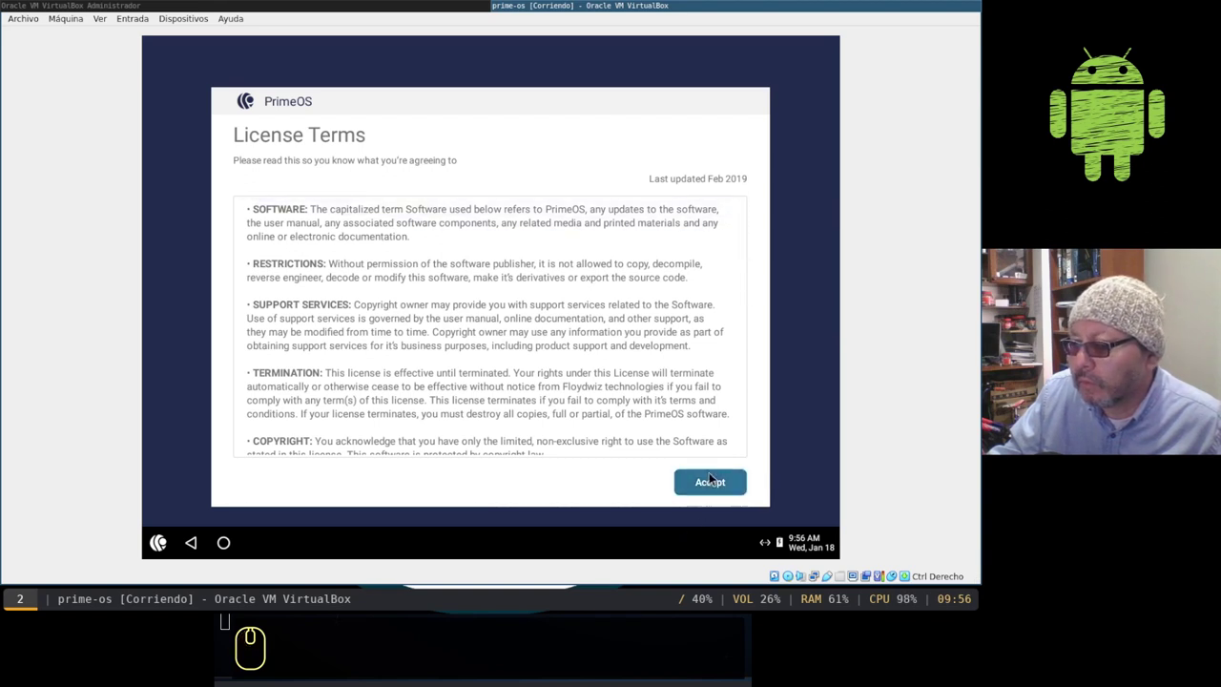
pyautogui.click(714, 472)
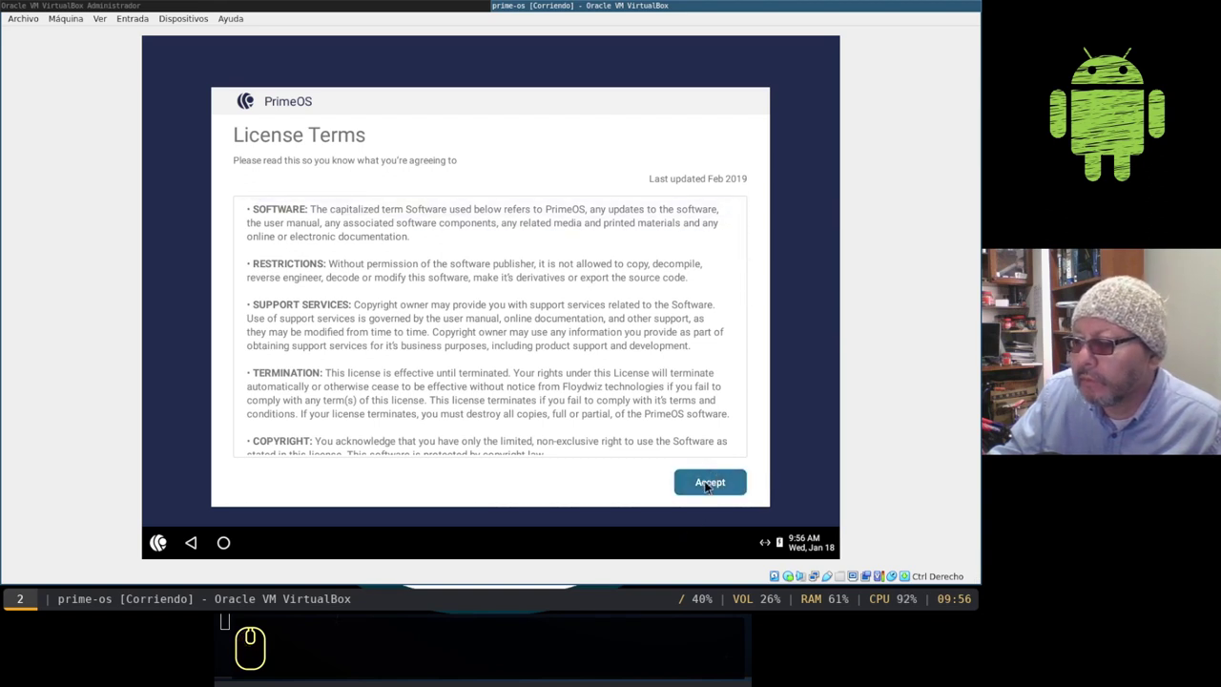
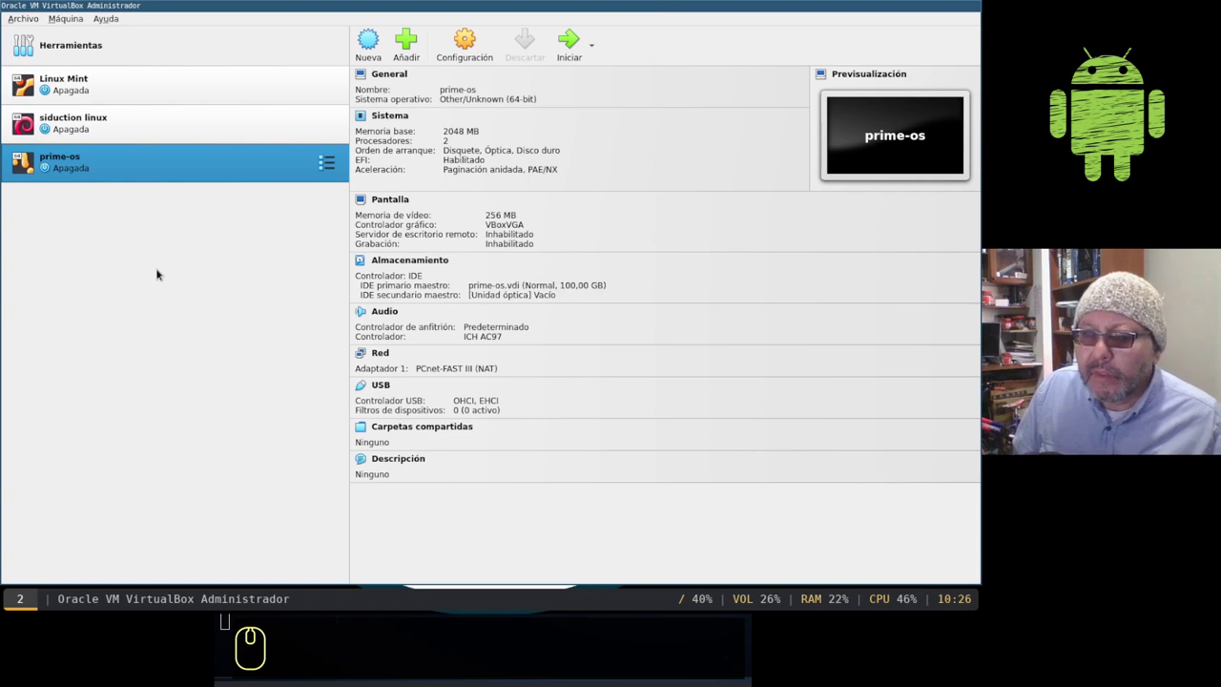
# Step: Remove the prime-os machine via Eliminar from its context menu
pyautogui.rightClick(85, 157)
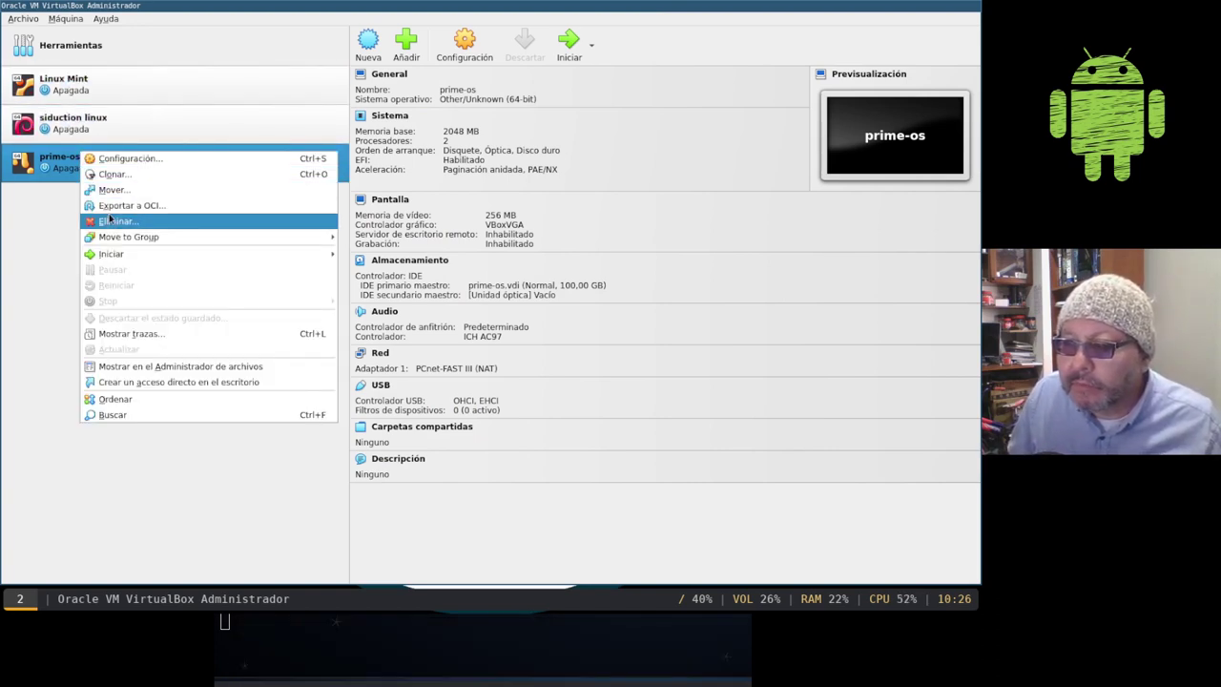
pyautogui.click(115, 222)
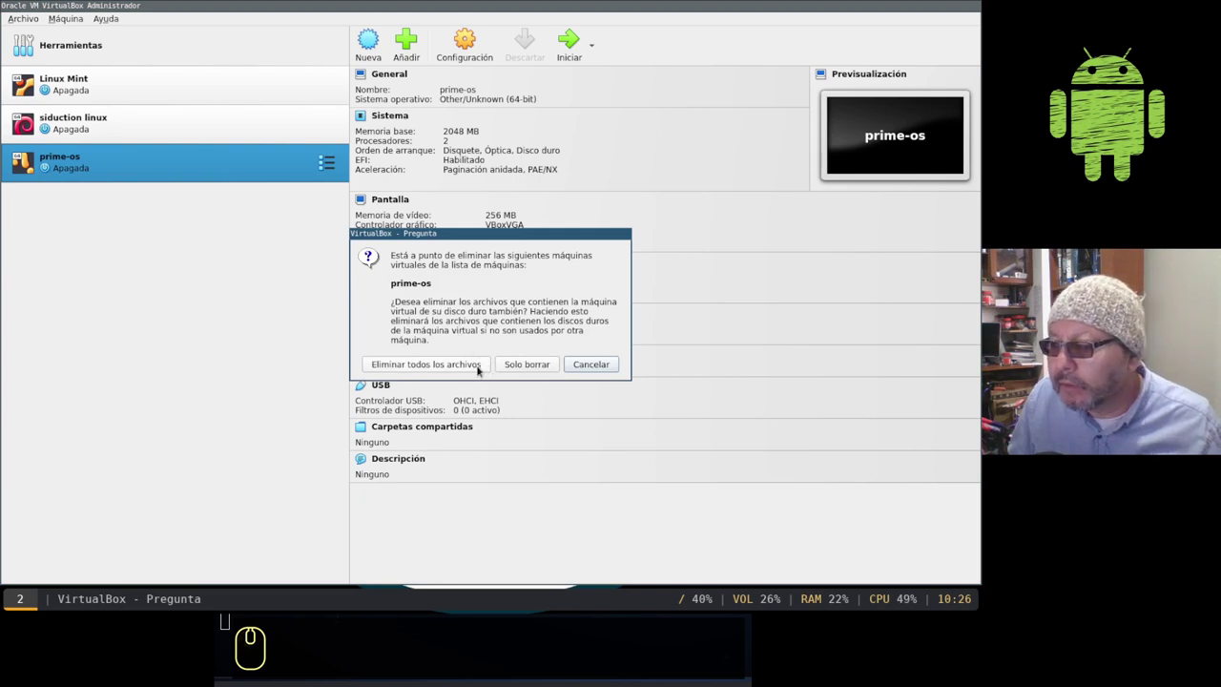
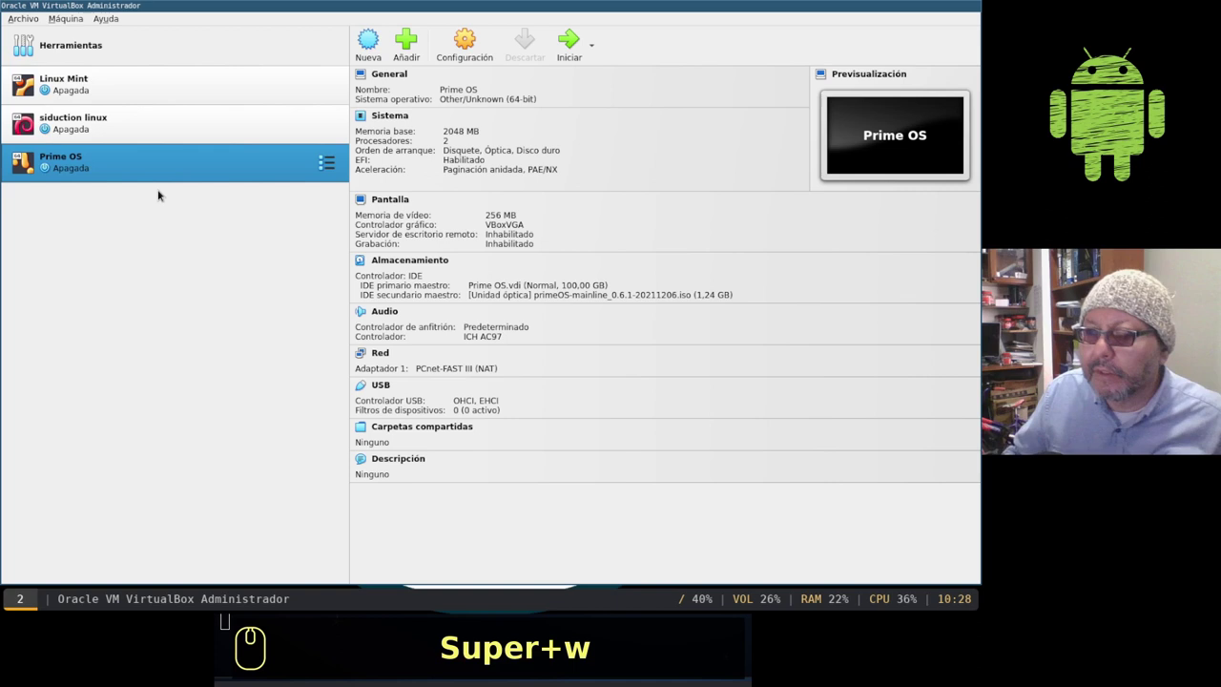
# Step: Start the Prime OS machine and boot the PrimeOS Installation GRUB entry
pyautogui.doubleClick(151, 173)
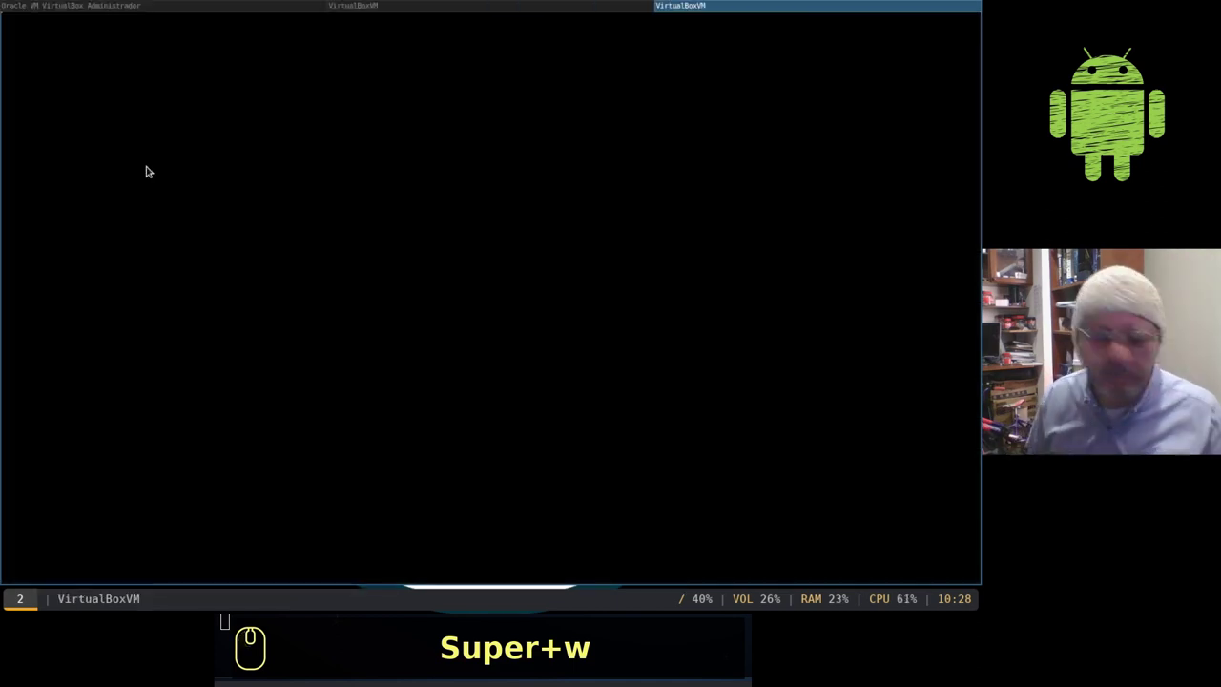
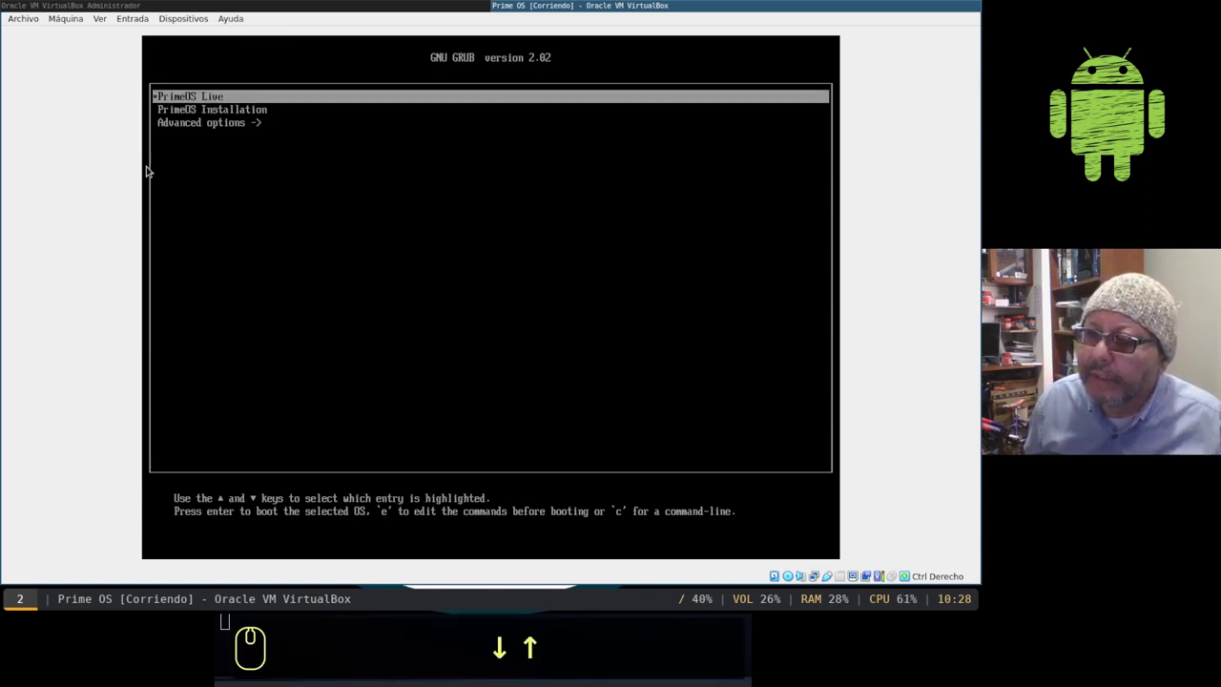
pyautogui.press('Down')
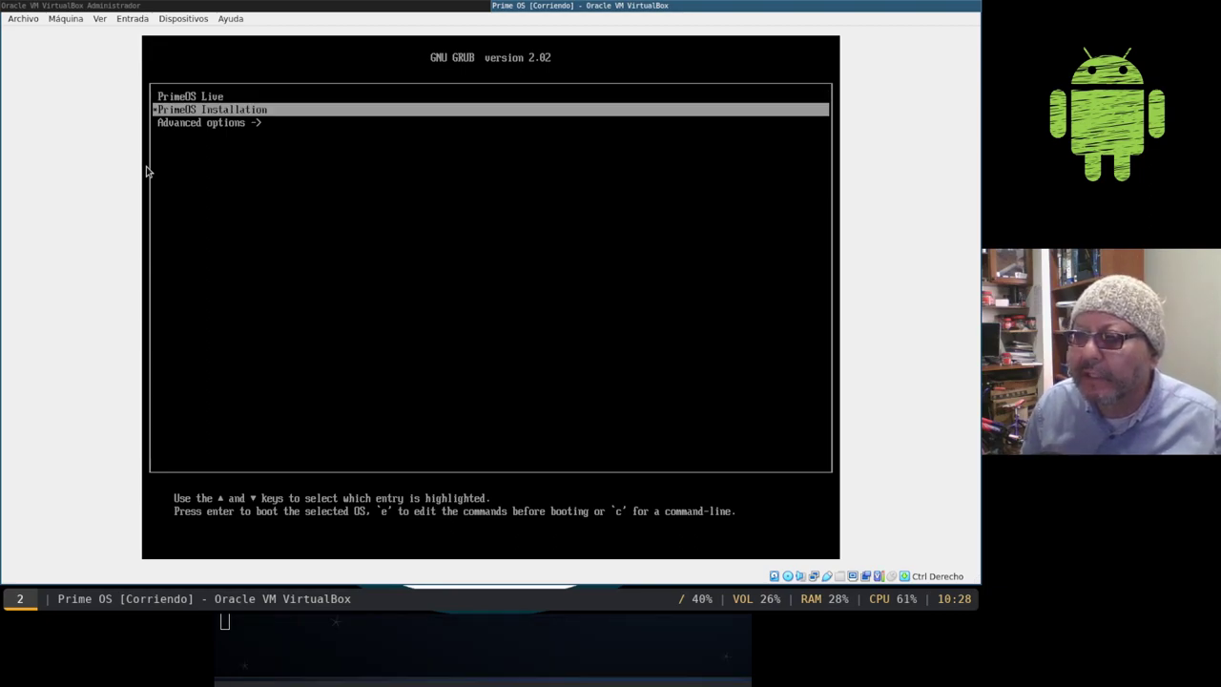
pyautogui.press('Return')
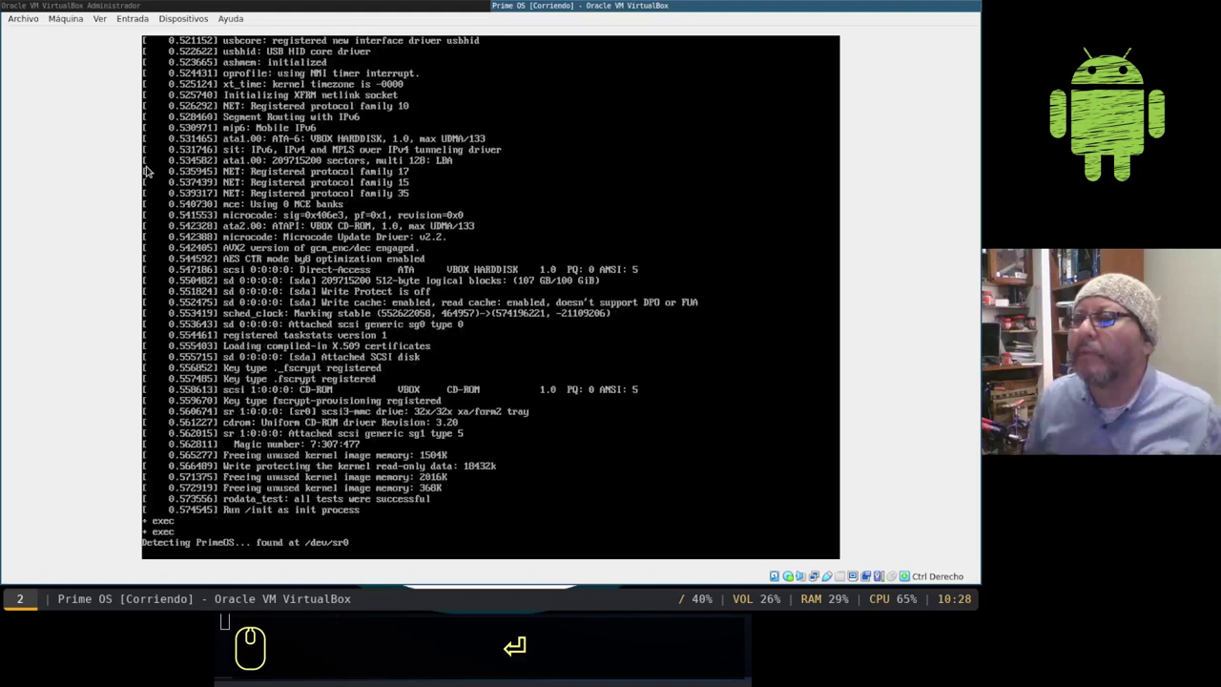
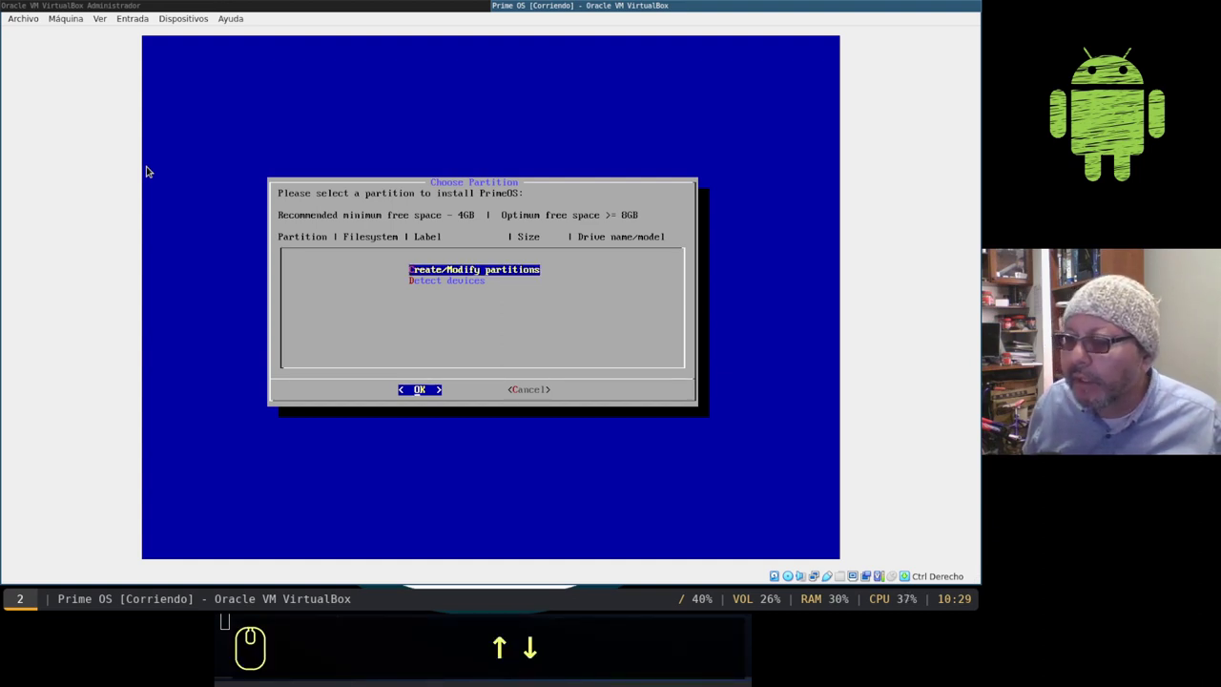
# Step: Choose Create/Modify partitions and confirm using a GPT partition table
pyautogui.press('Return')
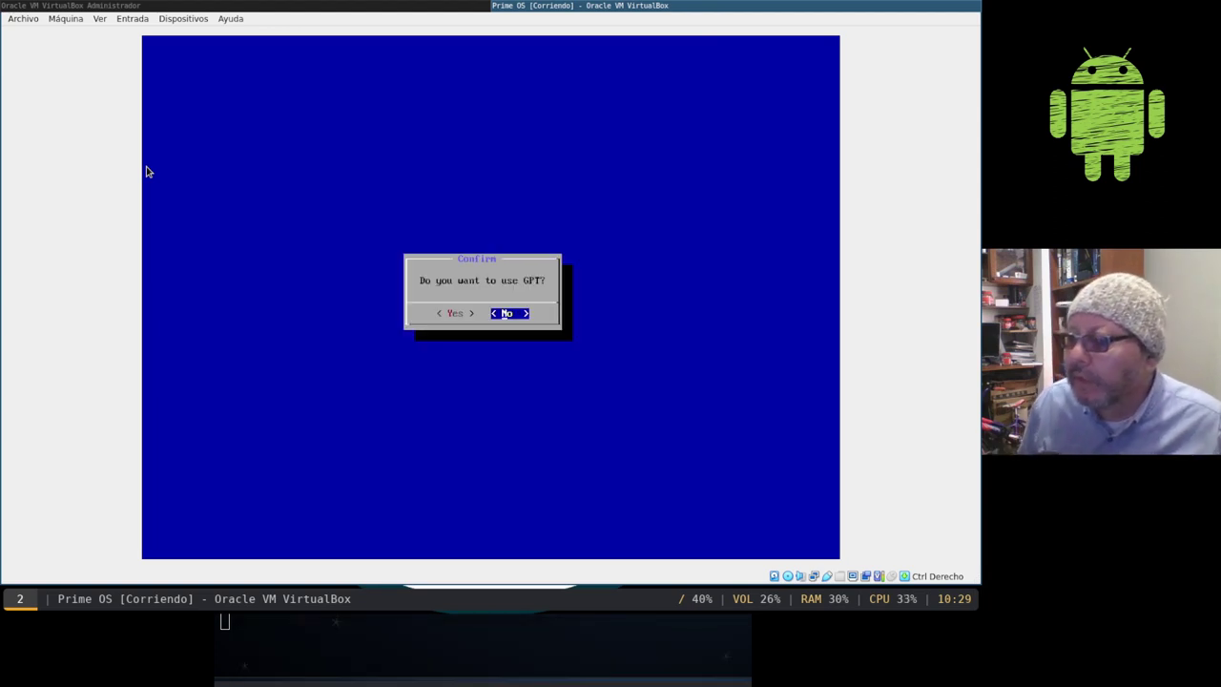
pyautogui.press('Left')
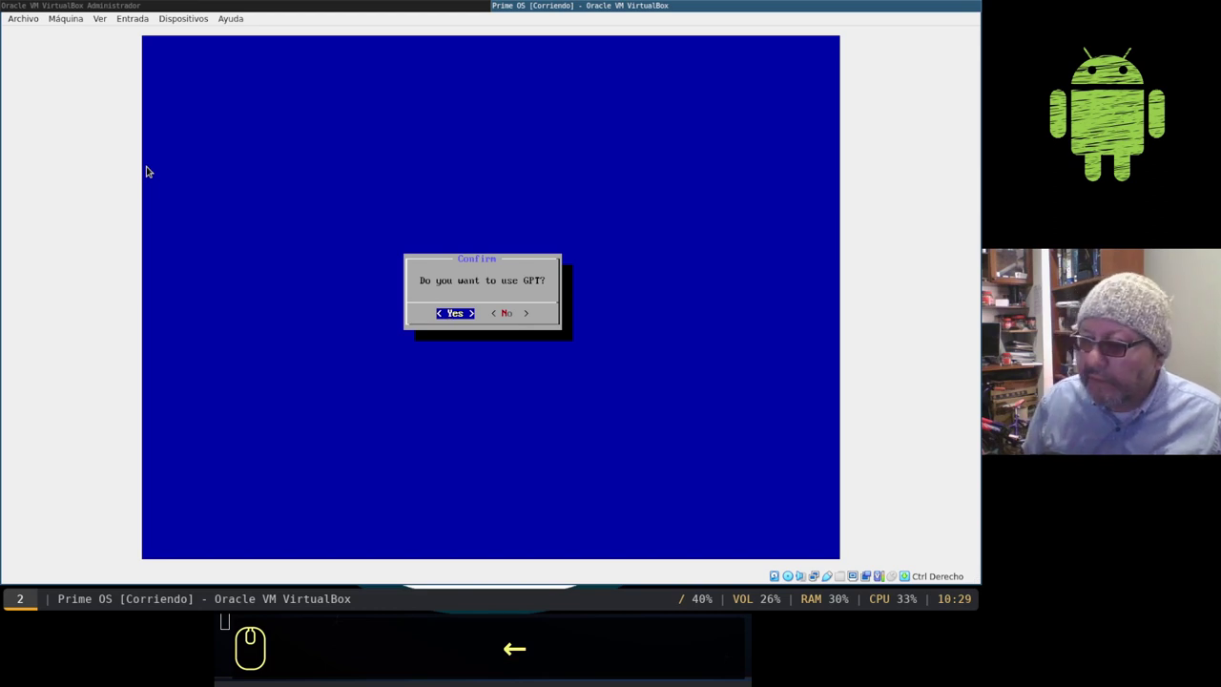
pyautogui.press('Return')
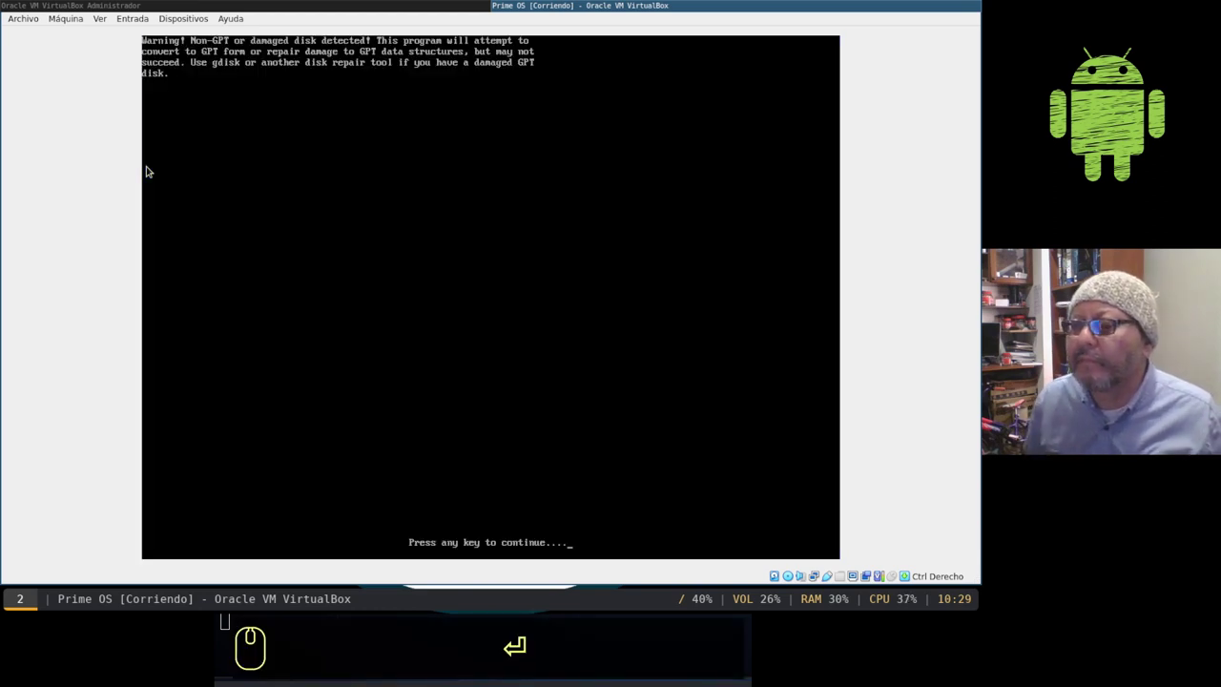
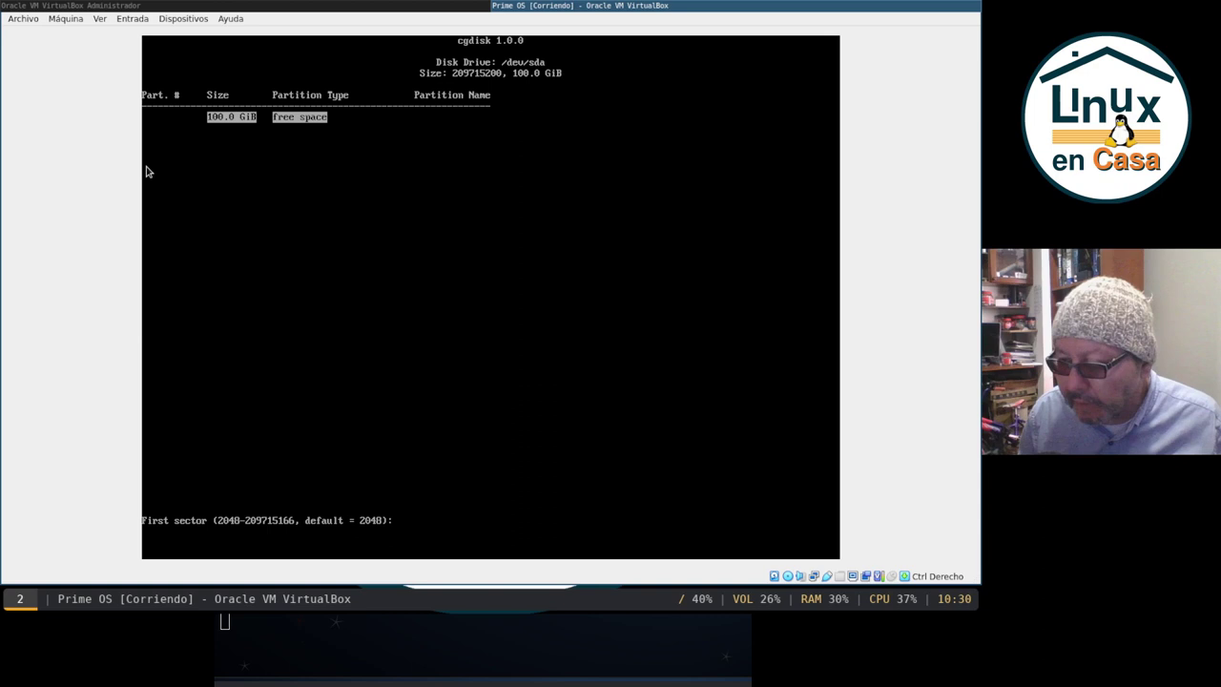
# Step: Create a new partition at the default first sector with size 512M
pyautogui.press('Return')
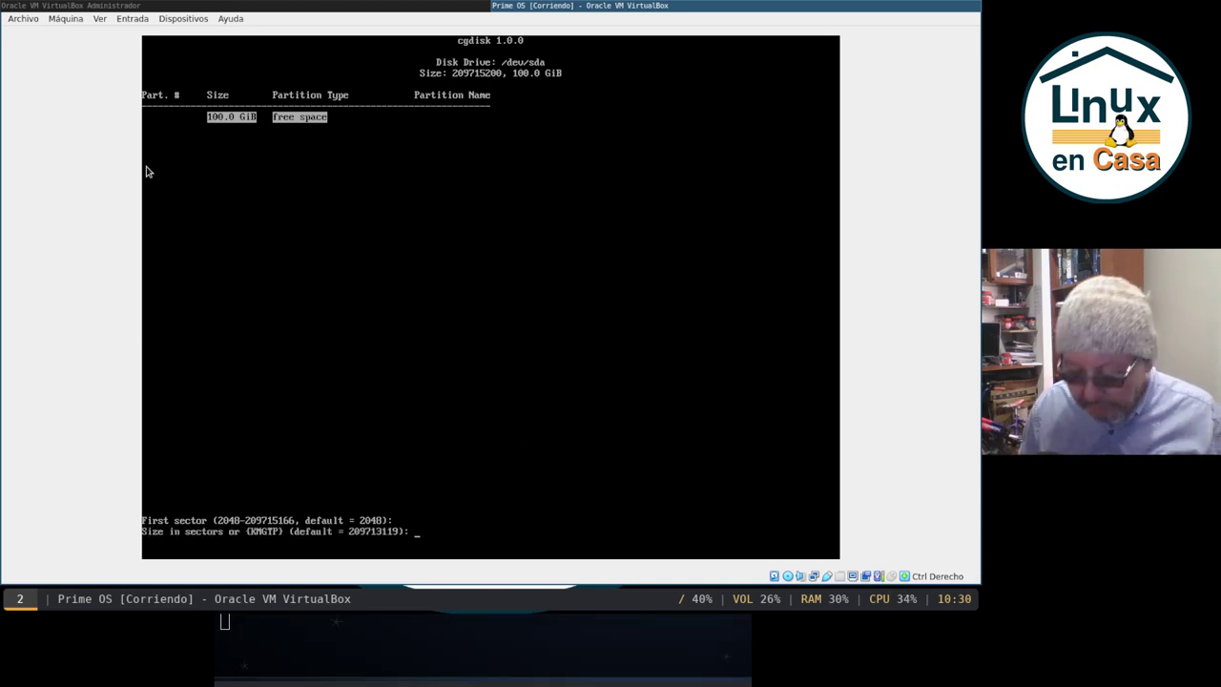
pyautogui.press('5')
pyautogui.write('12m')
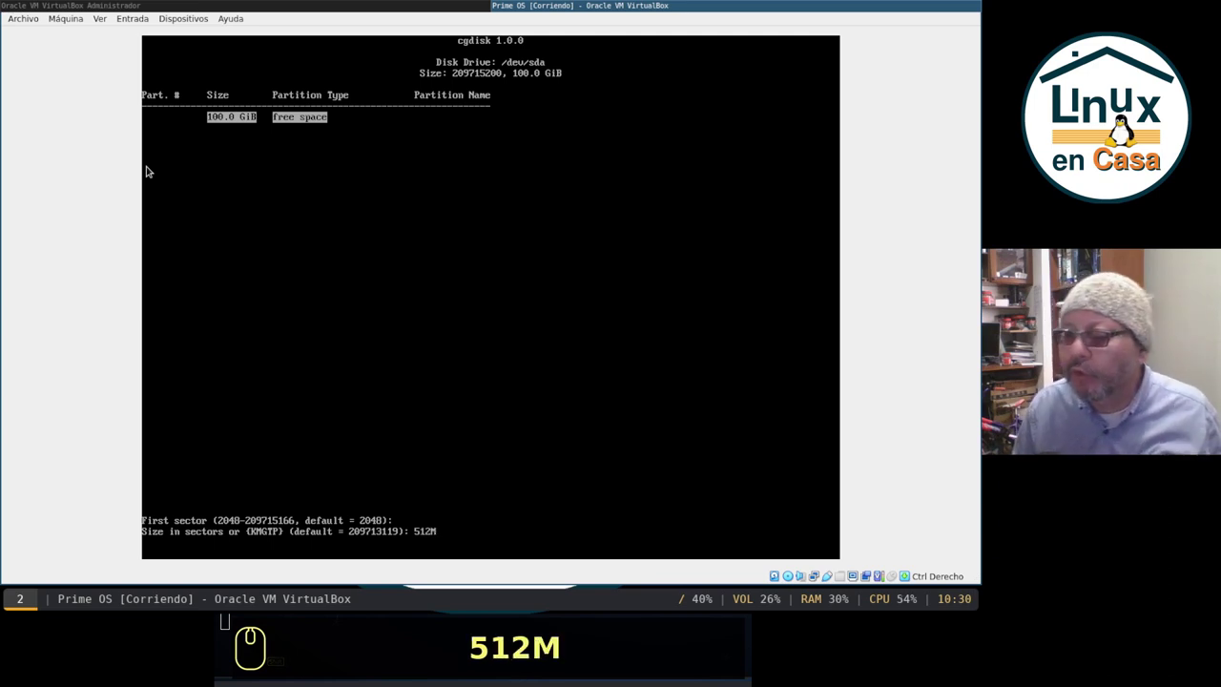
pyautogui.press('Return')
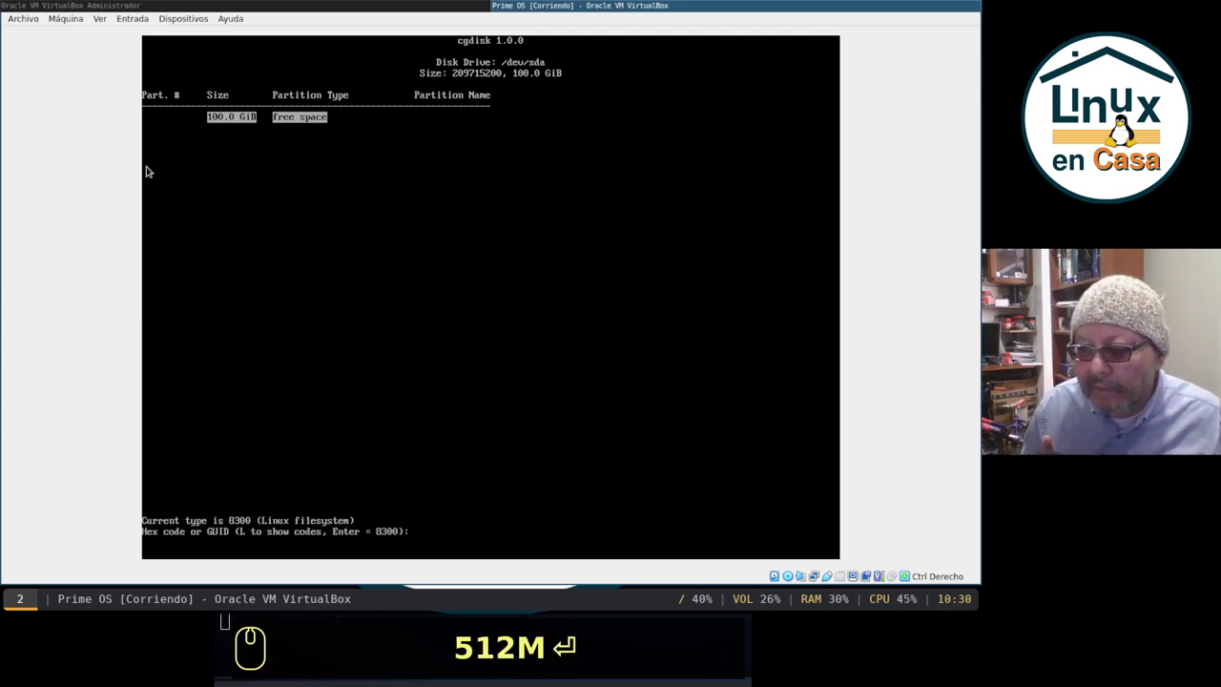
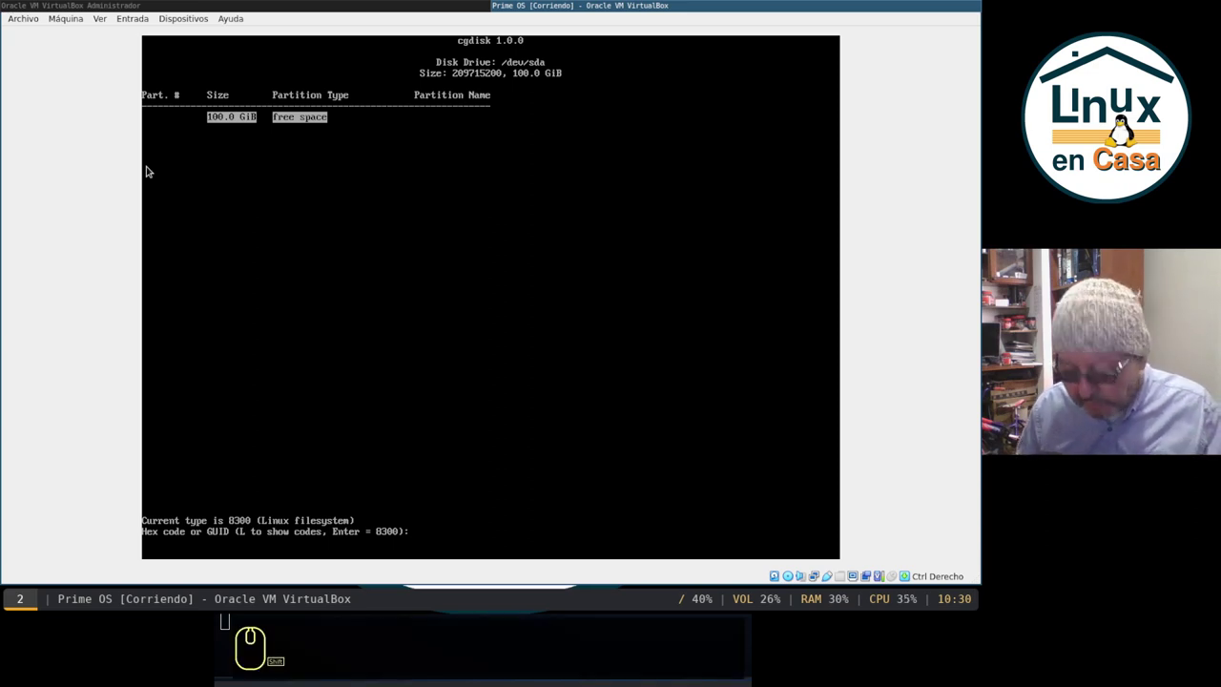
# Step: List type codes, set the partition type to ef00 (EFI System) and name it EFI
pyautogui.write('l')
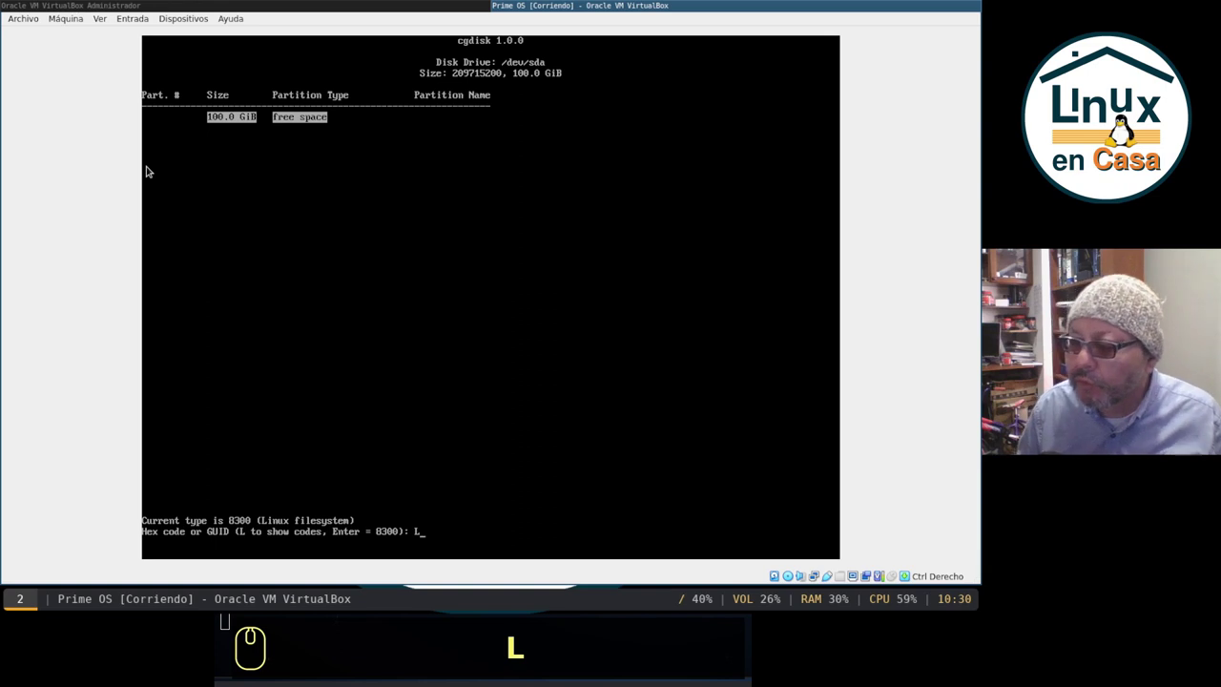
pyautogui.press('Return')
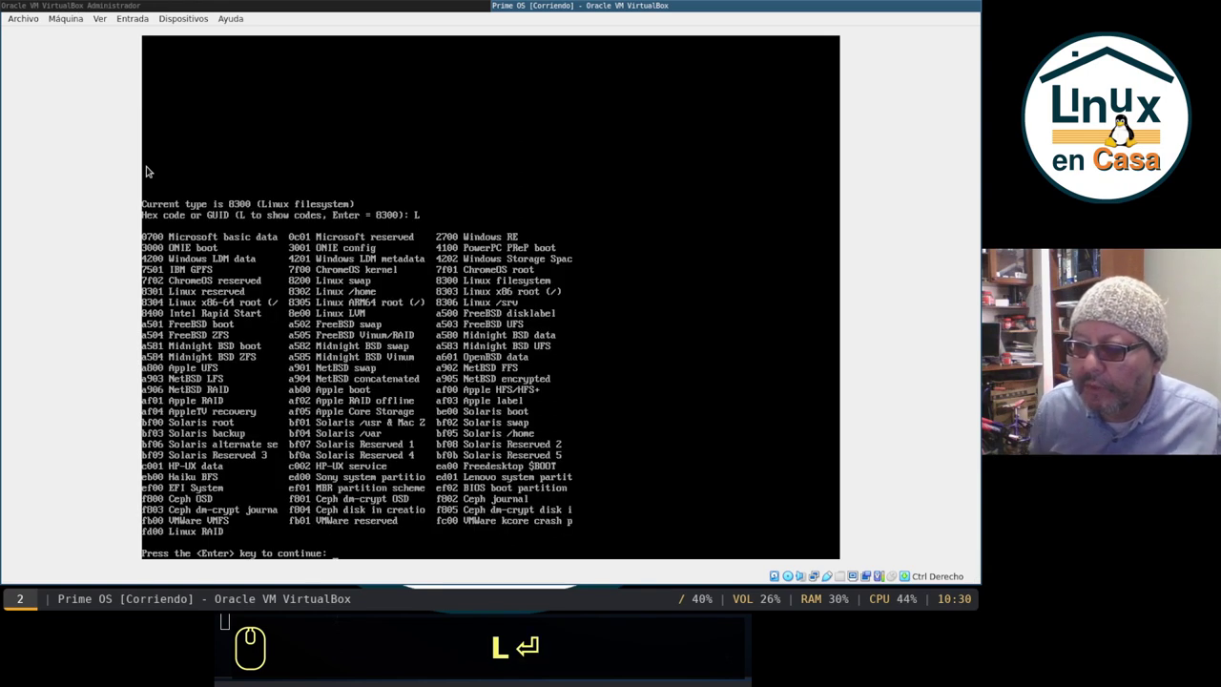
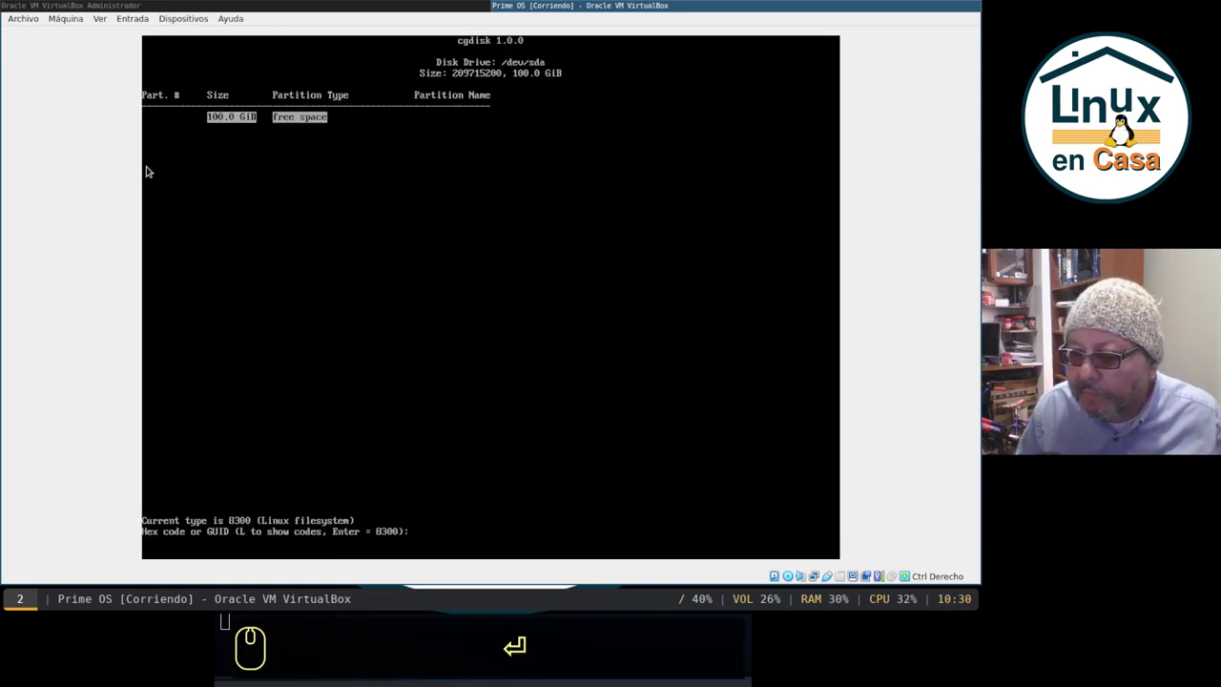
pyautogui.write('ef00')
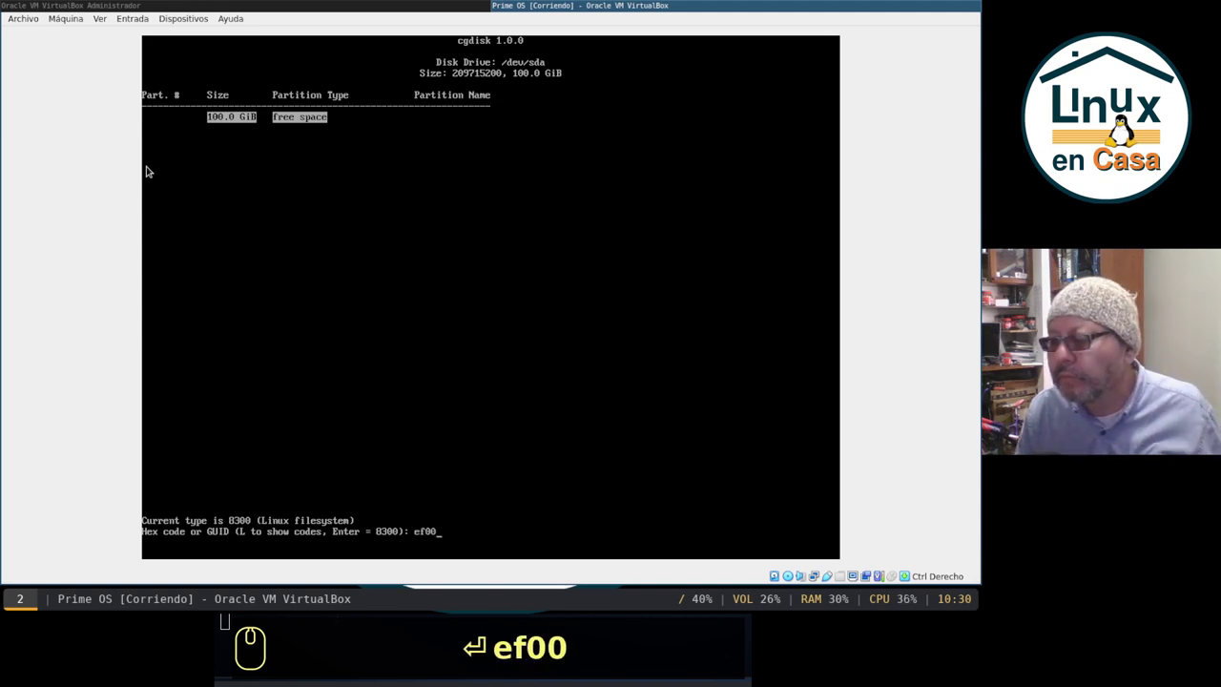
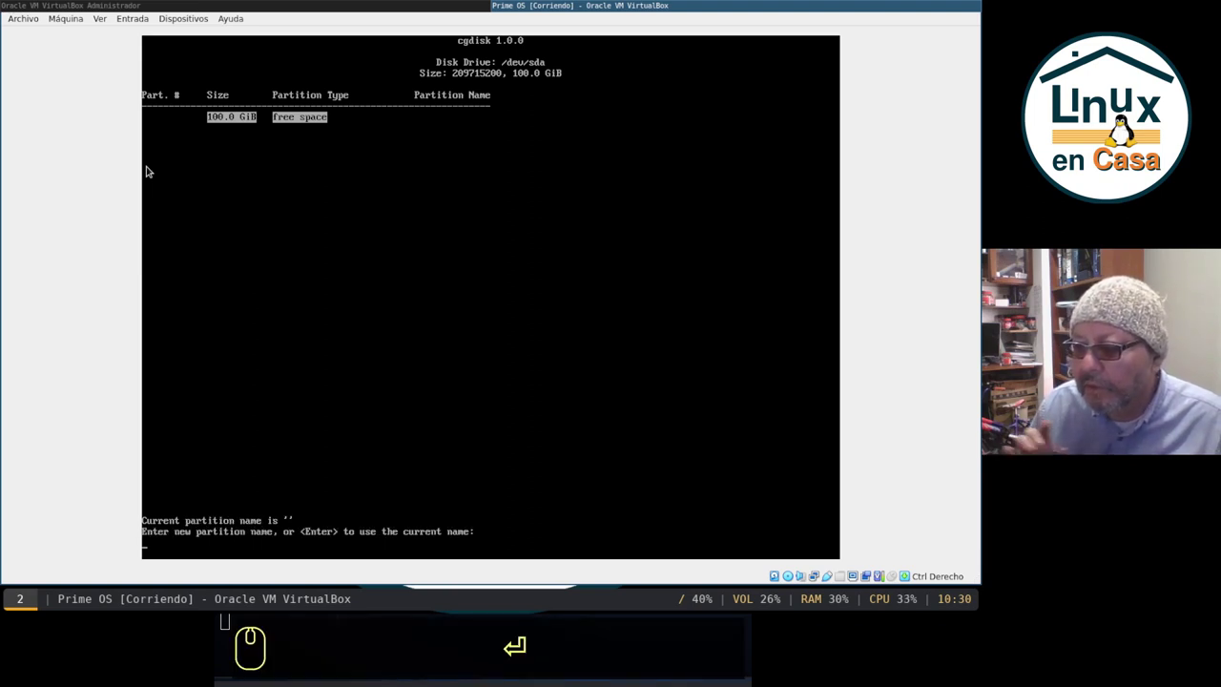
pyautogui.press('Caps_Lock')
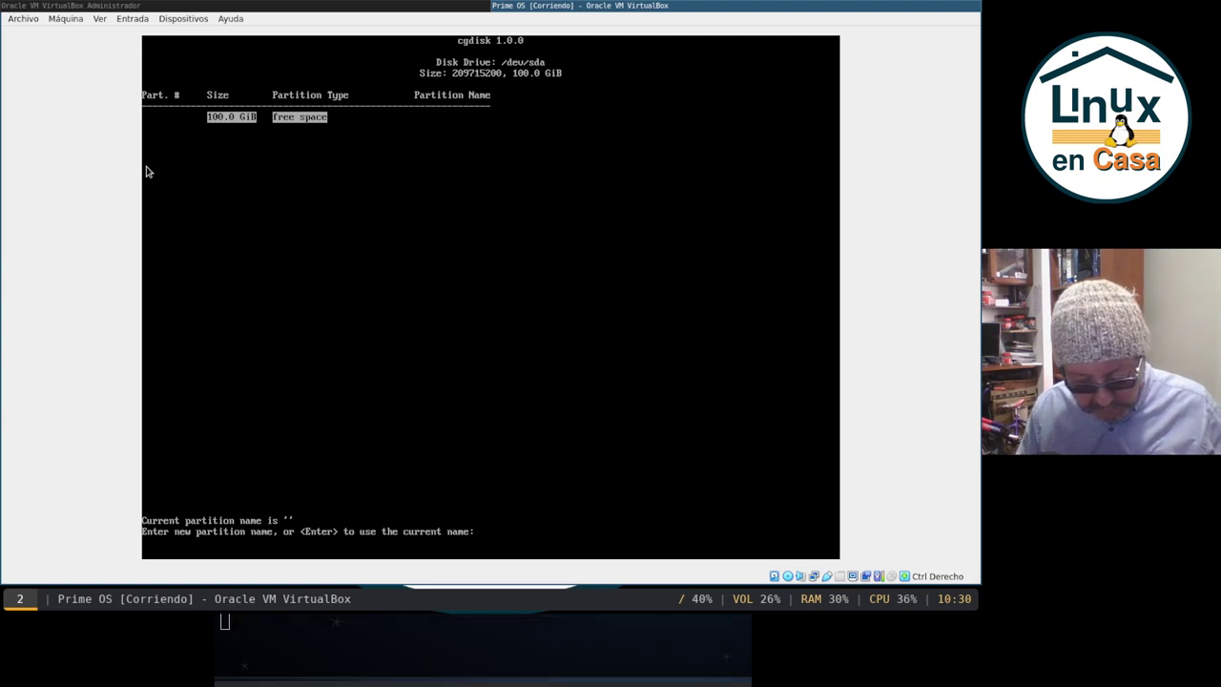
pyautogui.write('efi')
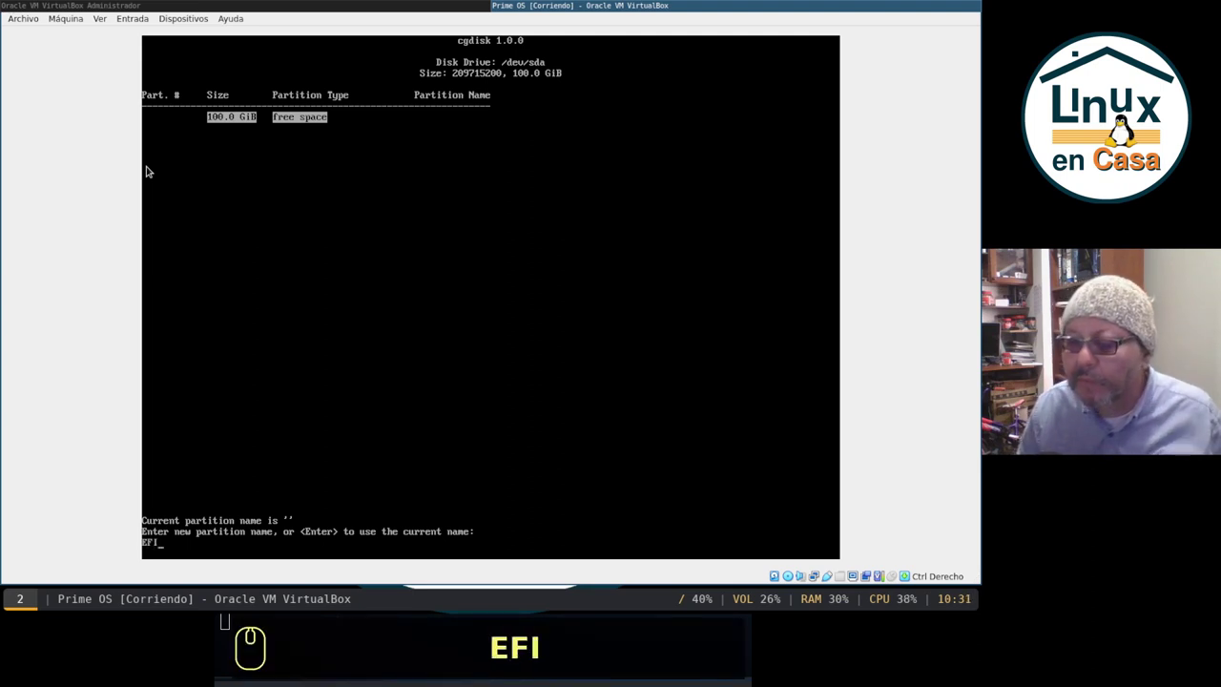
pyautogui.press('Return')
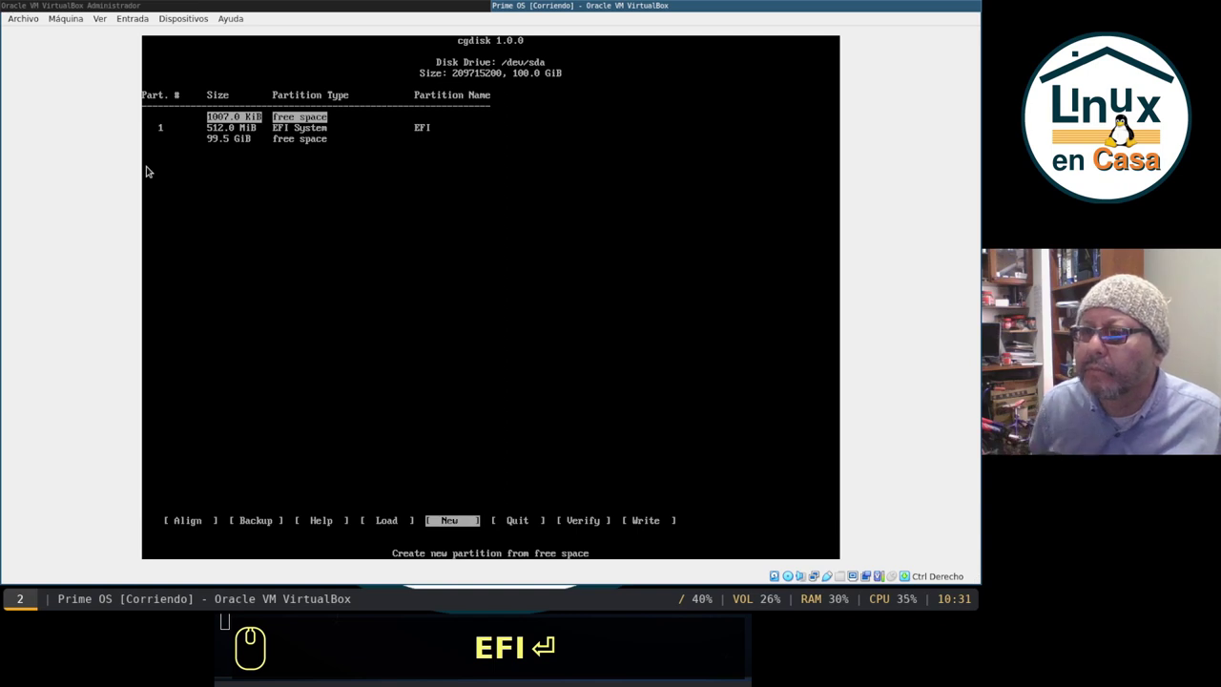
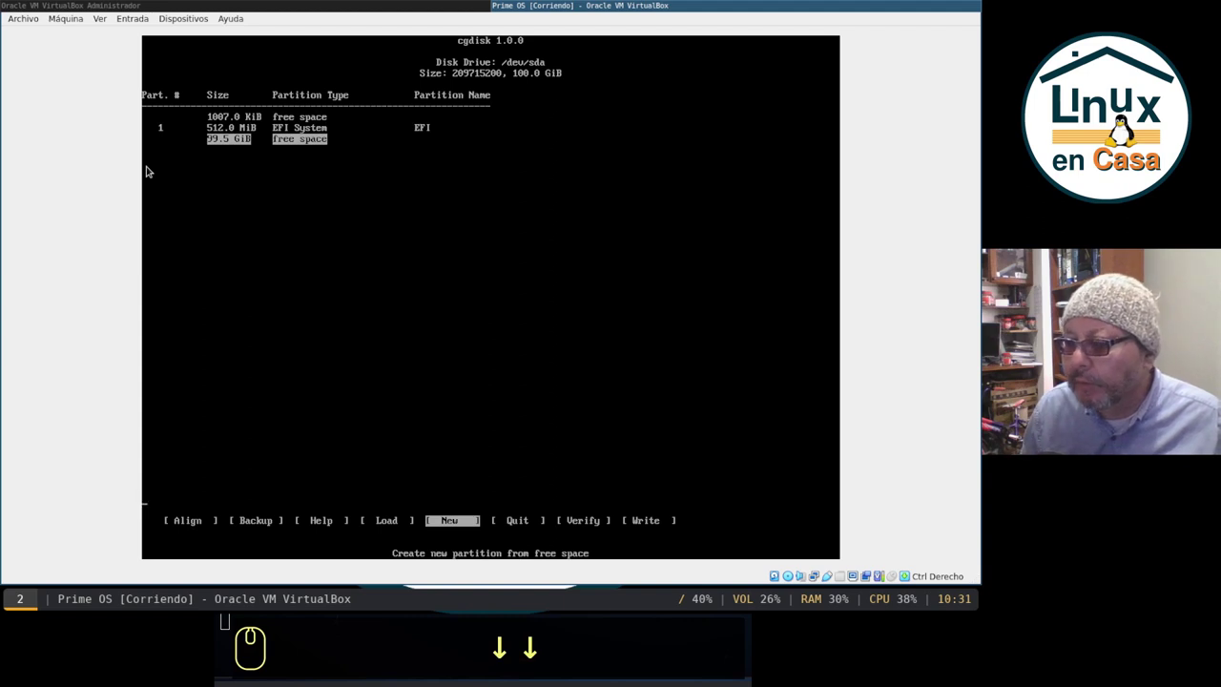
# Step: Create a new partition in the free space with default sector, full 99.5 GiB size, type 8300 and no name
pyautogui.press('Return')
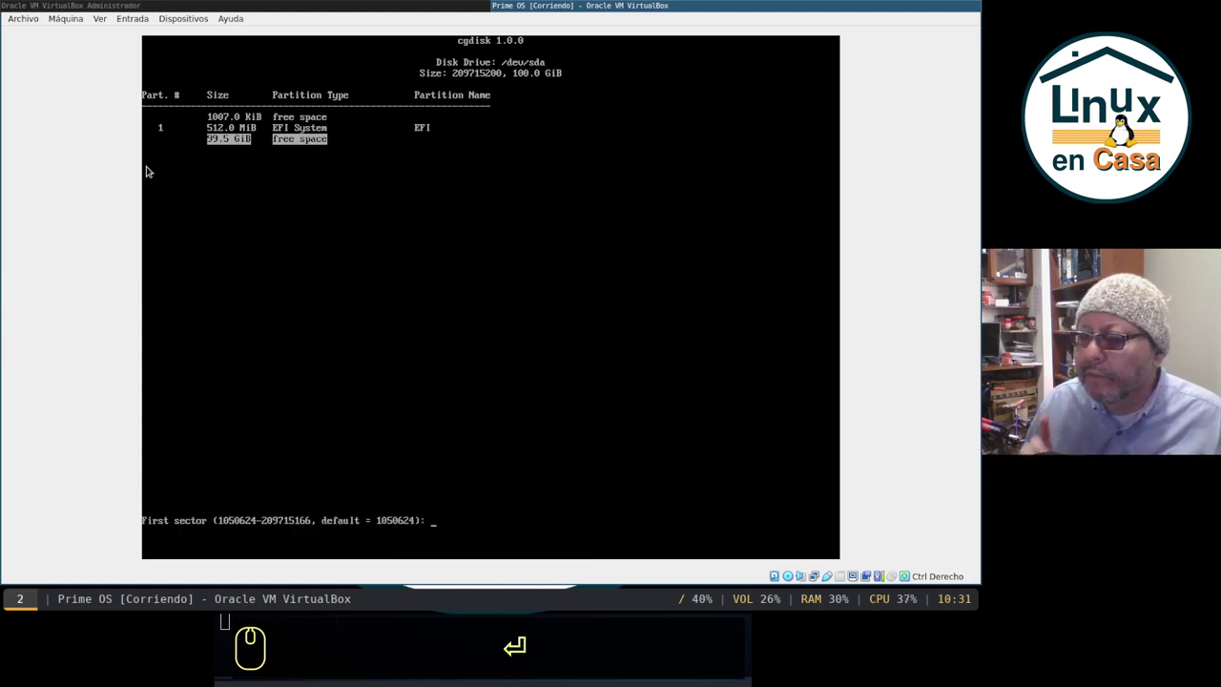
pyautogui.press('Return')
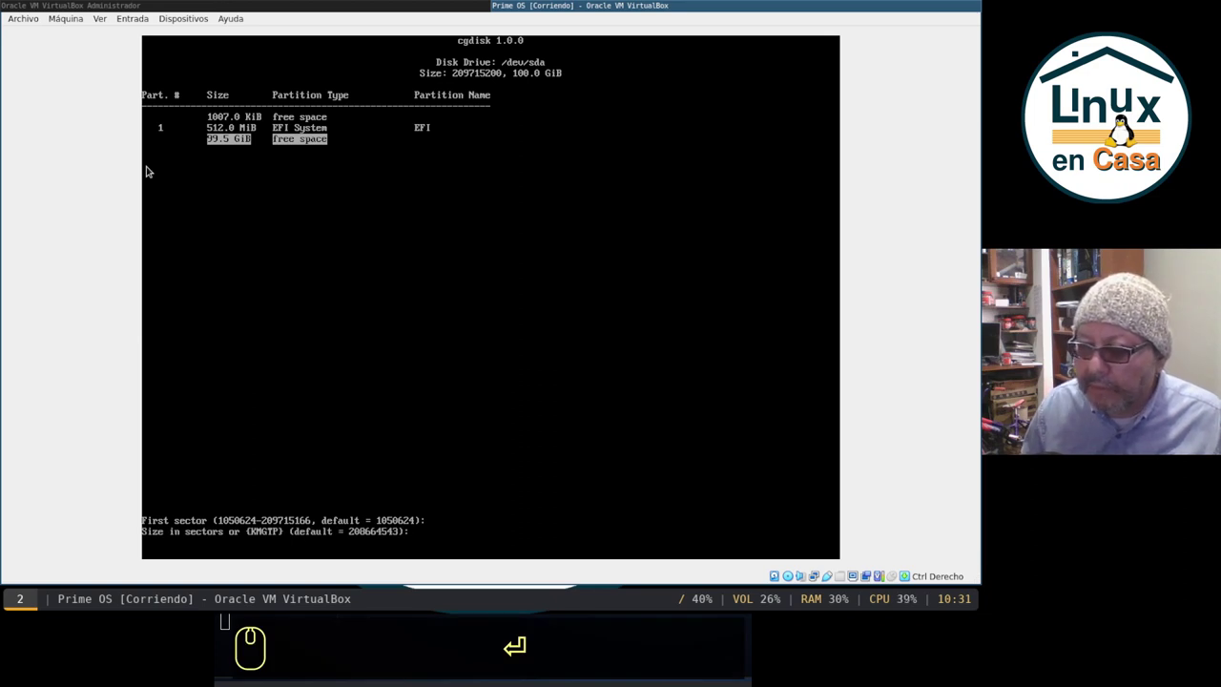
pyautogui.press('Return')
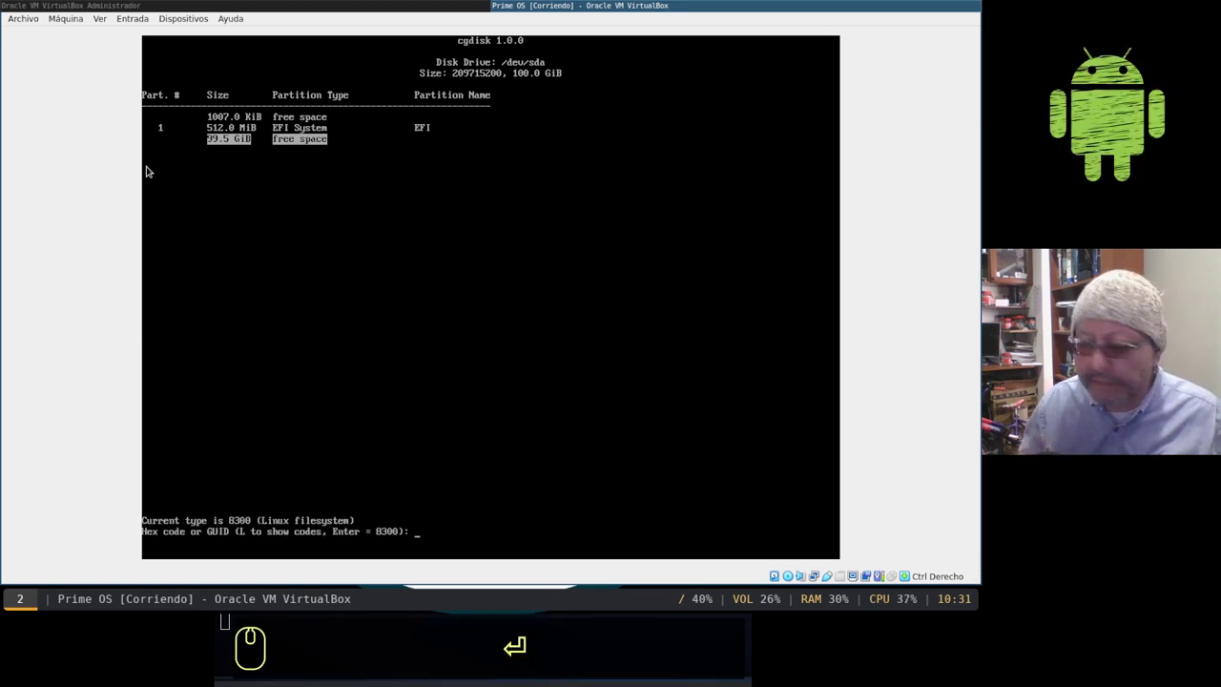
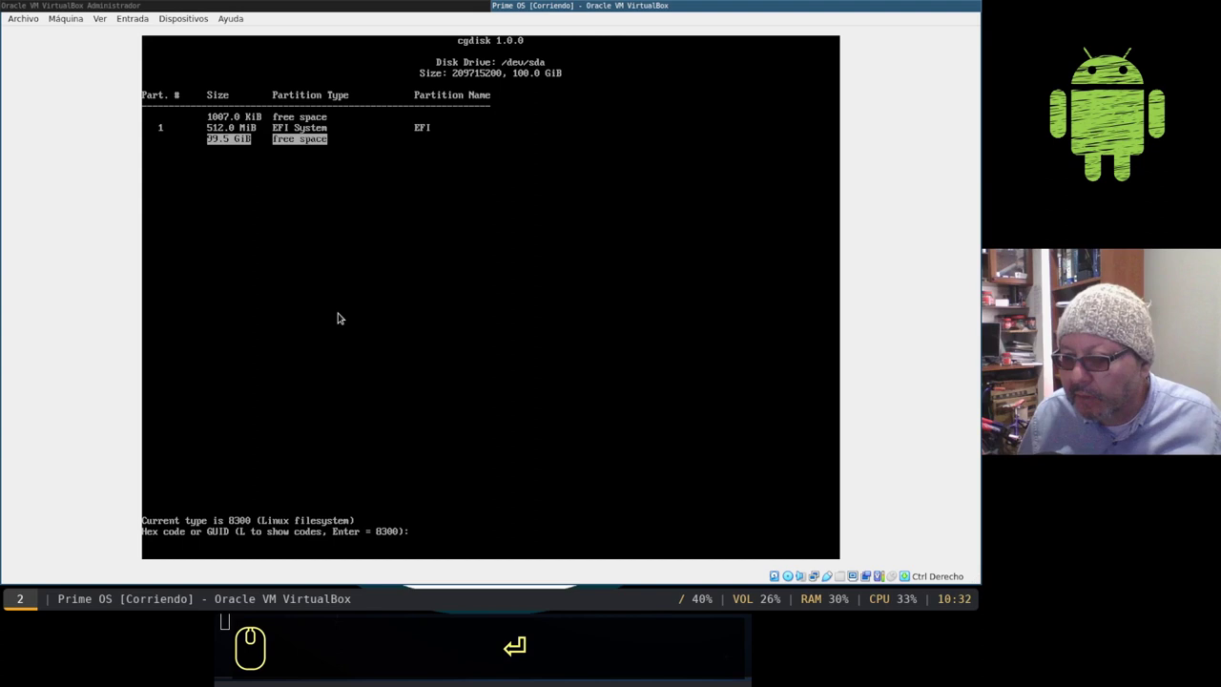
pyautogui.press('Return')
pyautogui.press('Return')
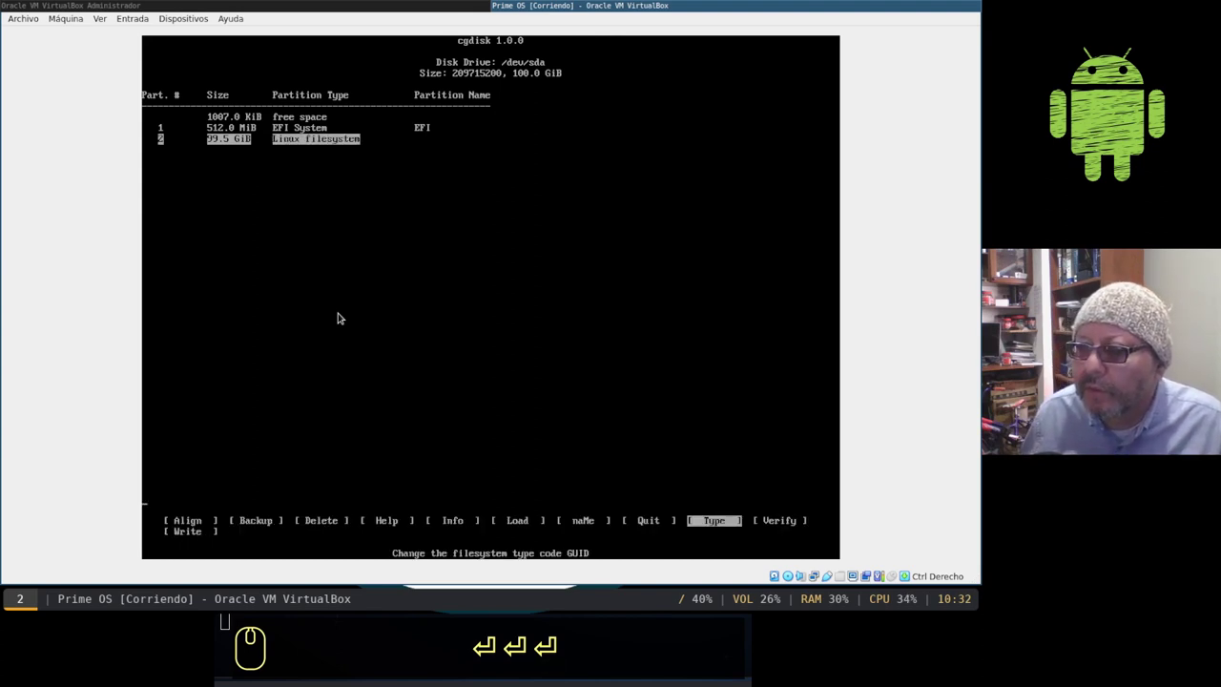
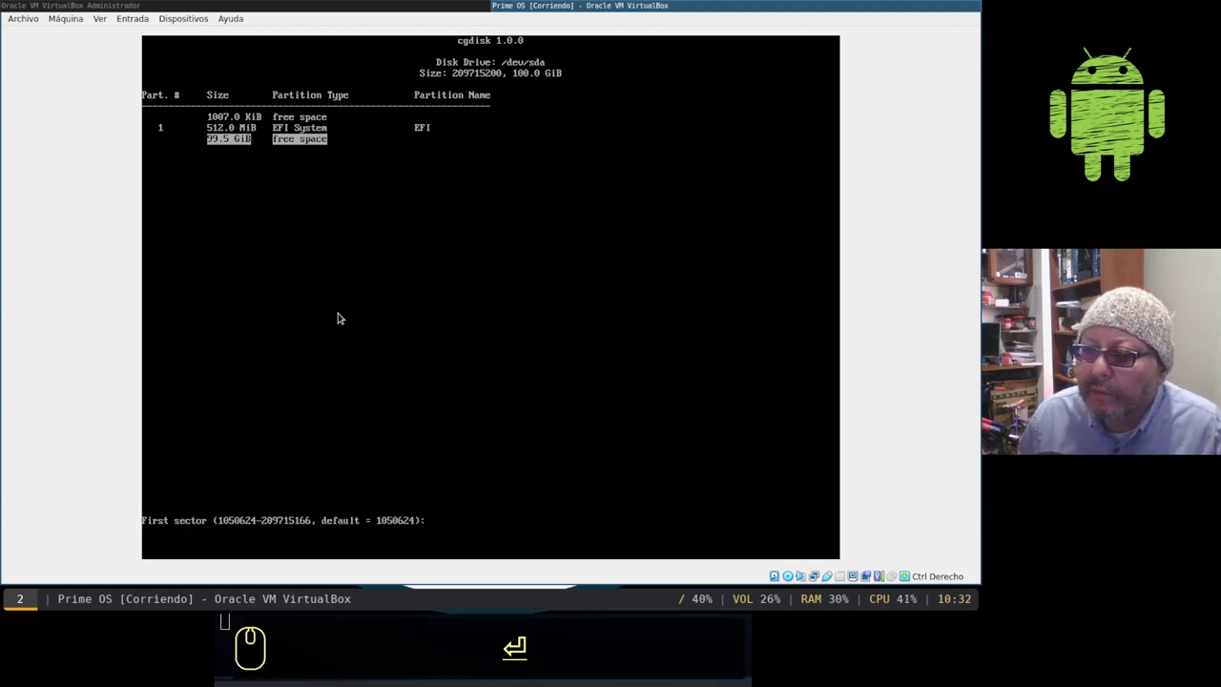
# Step: Accept the default first sector and enter a 95.5G size for the new partition
pyautogui.press('Return')
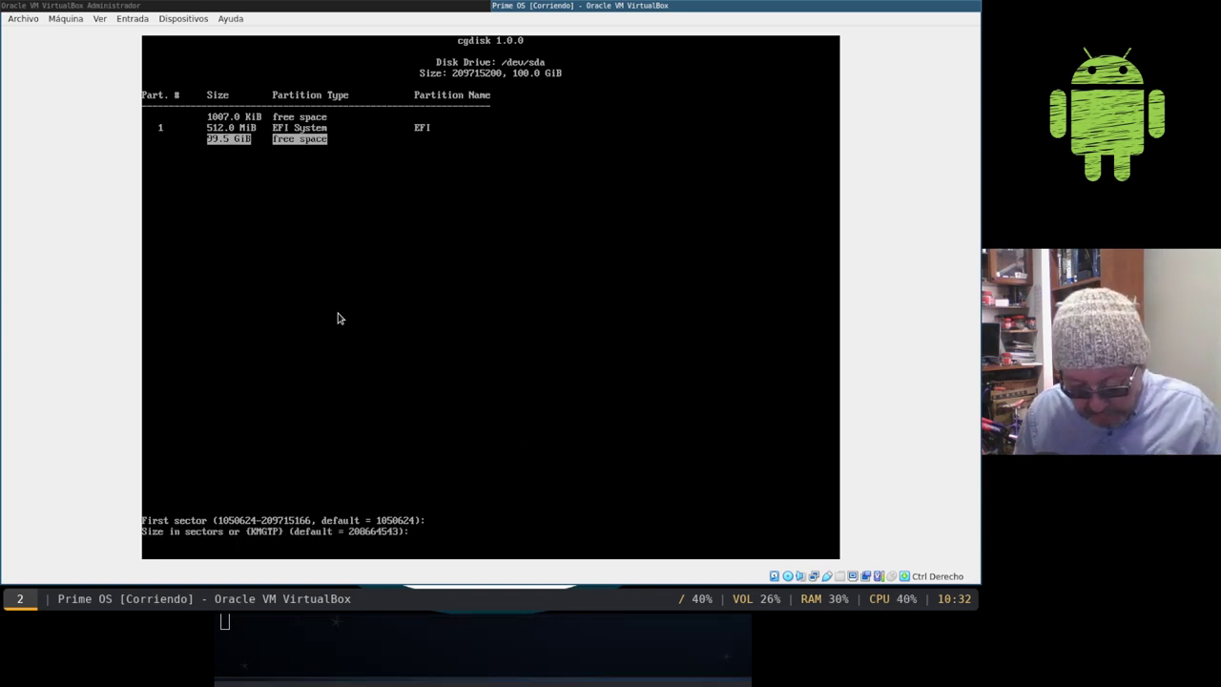
pyautogui.write('99')
pyautogui.write('.')
pyautogui.press('BackSpace')
pyautogui.press('BackSpace')
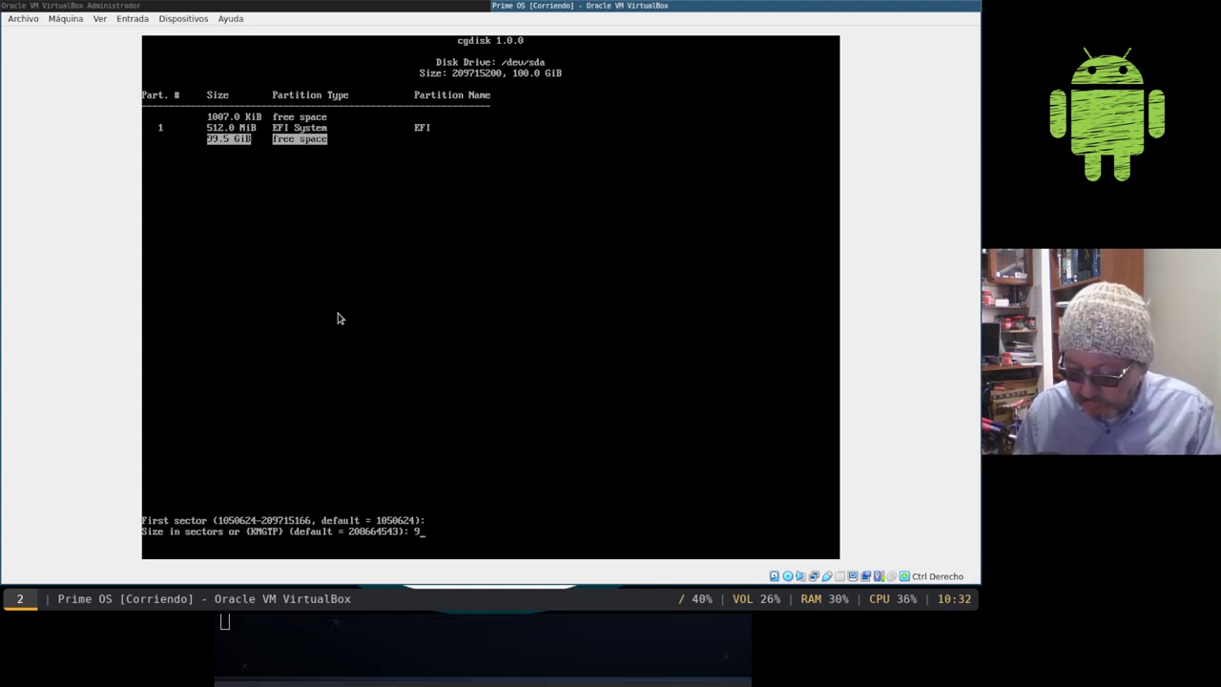
pyautogui.write('5.5')
pyautogui.write('g')
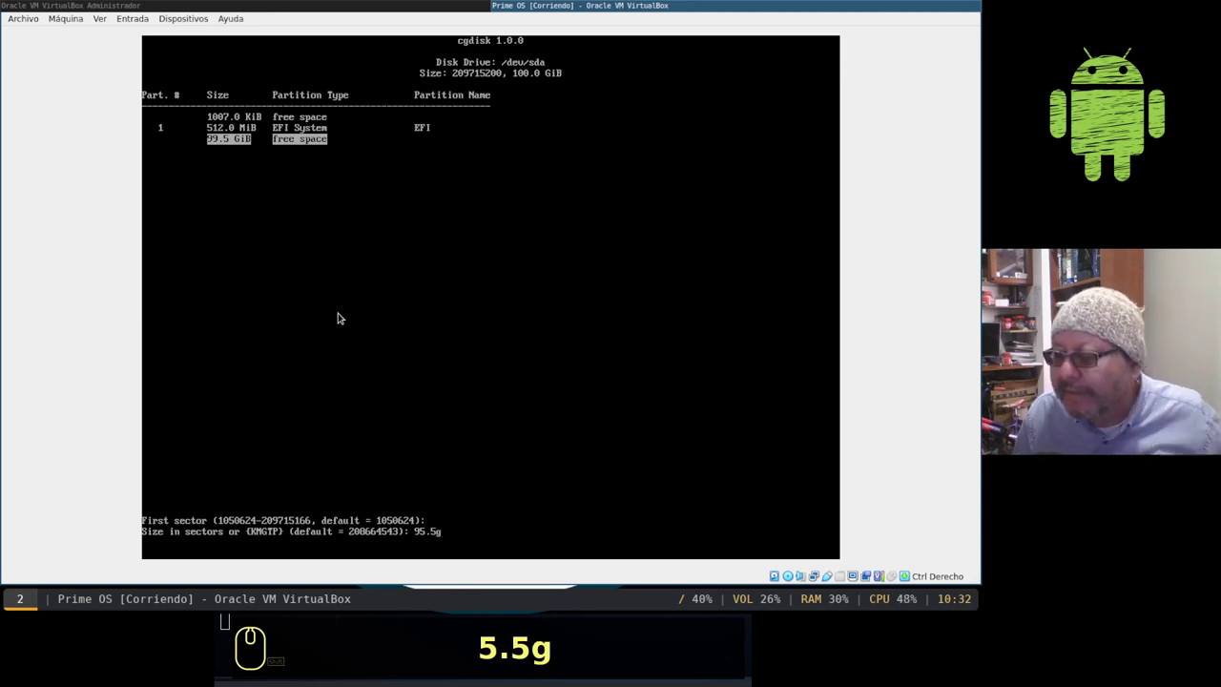
pyautogui.press('BackSpace')
pyautogui.write('g')
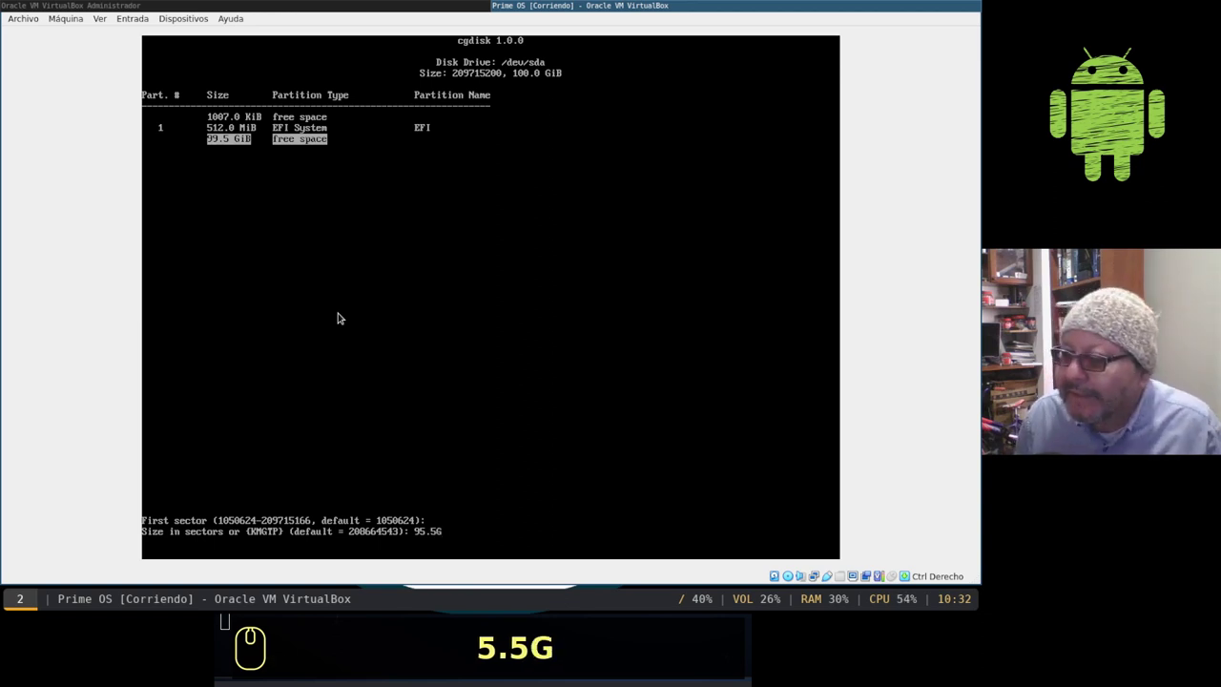
pyautogui.press('Return')
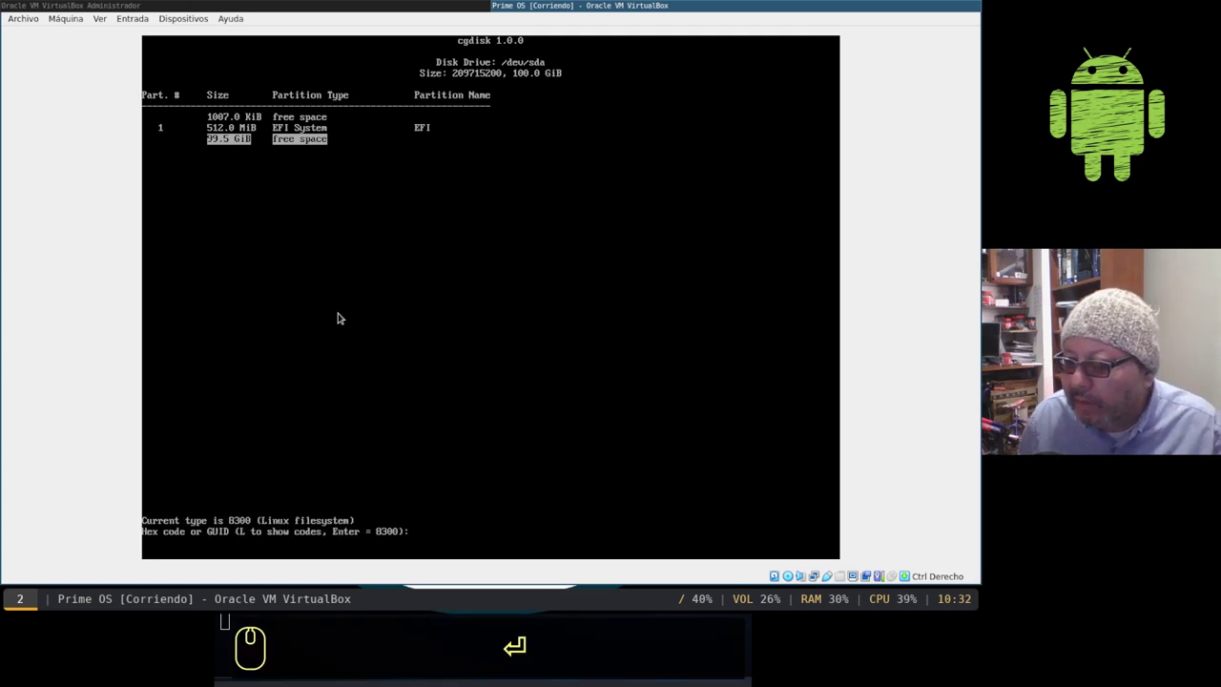
# Step: Keep the Linux filesystem type, name the partition raiz, and move to the remaining free space
pyautogui.press('Return')
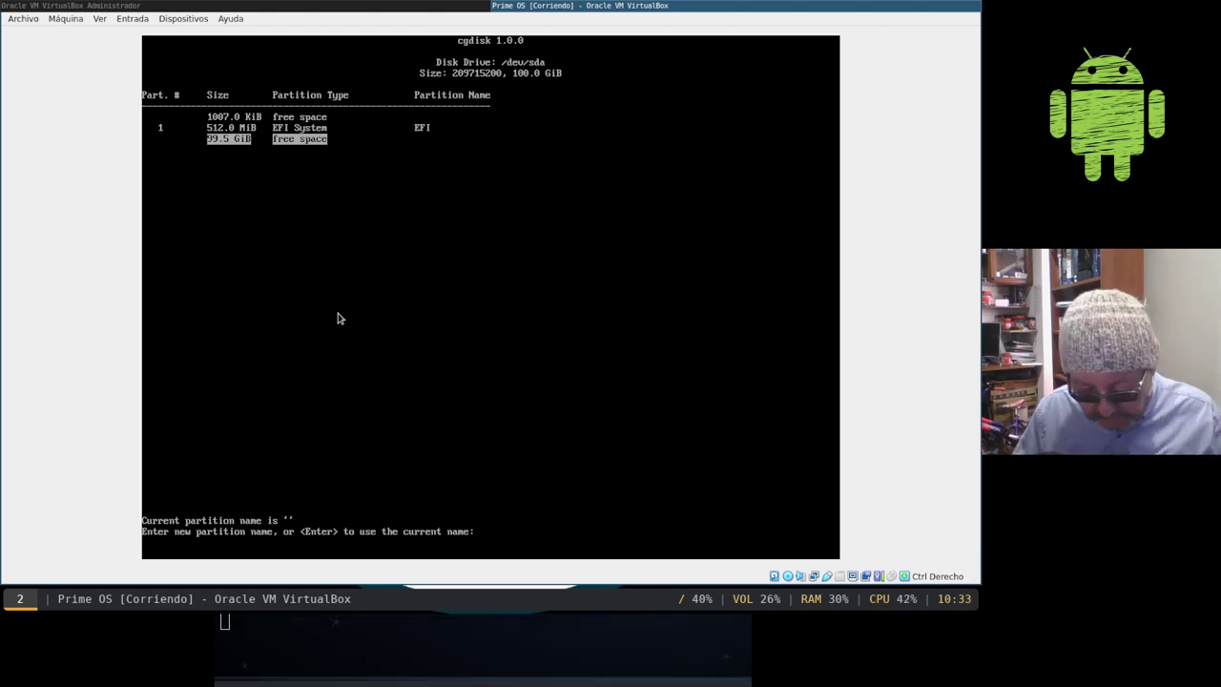
pyautogui.write('raiz')
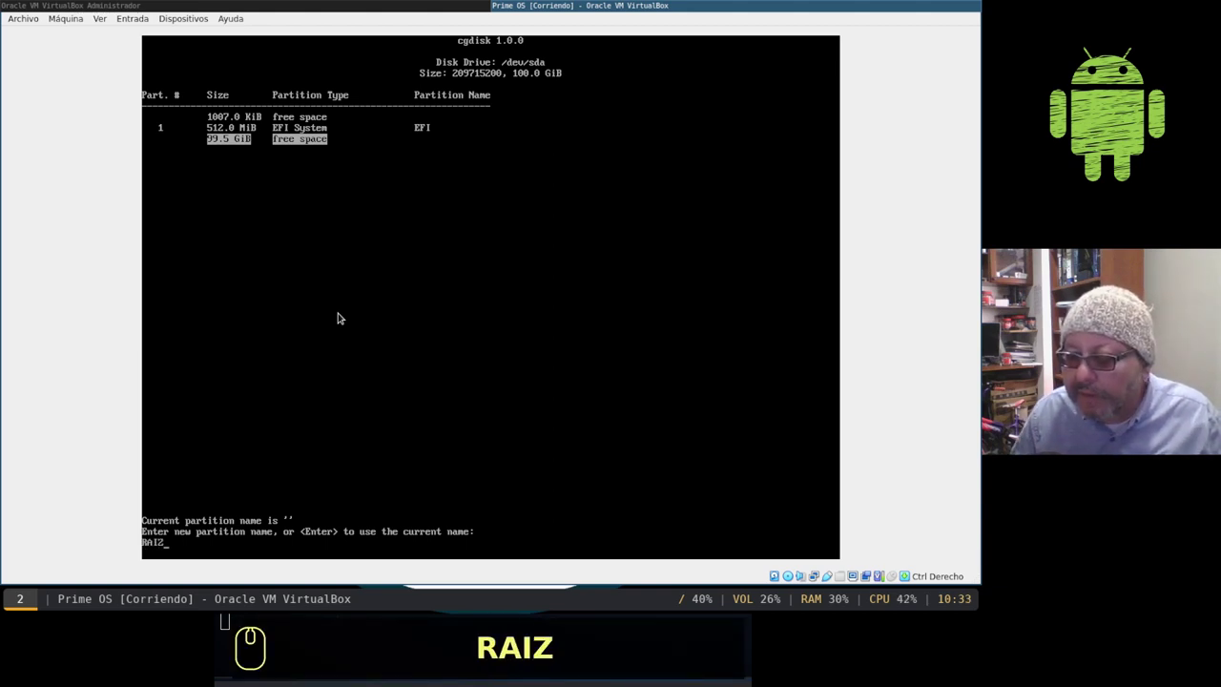
pyautogui.press('Return')
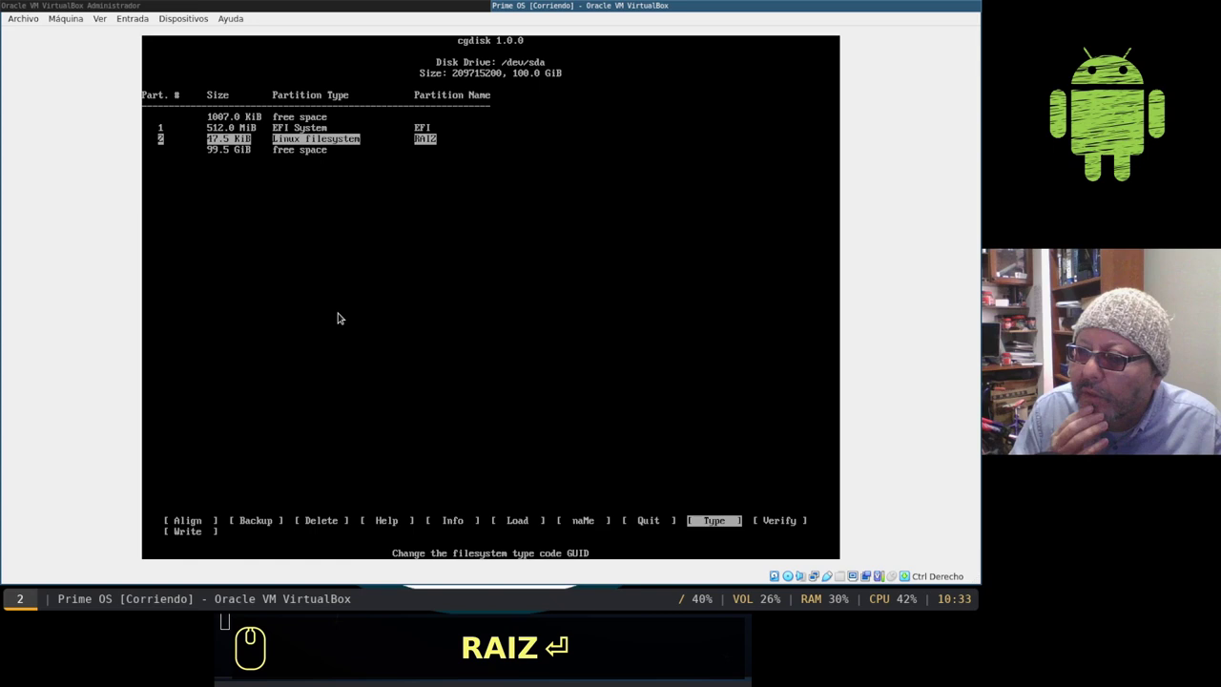
pyautogui.press('Down')
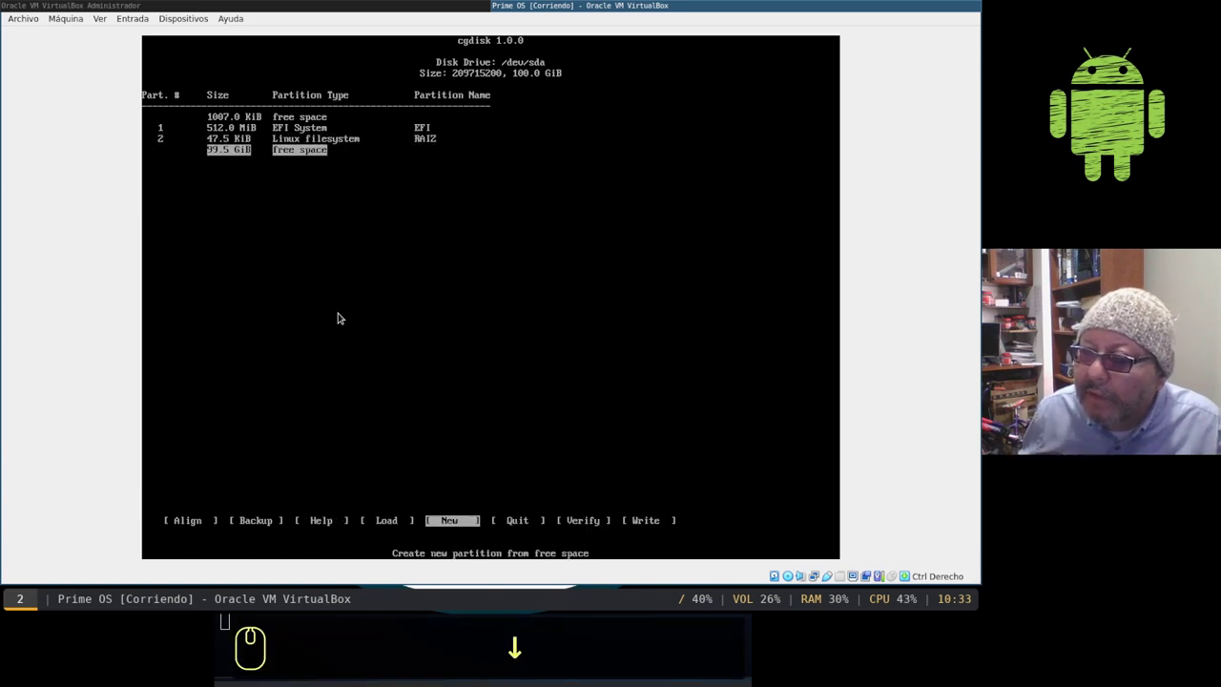
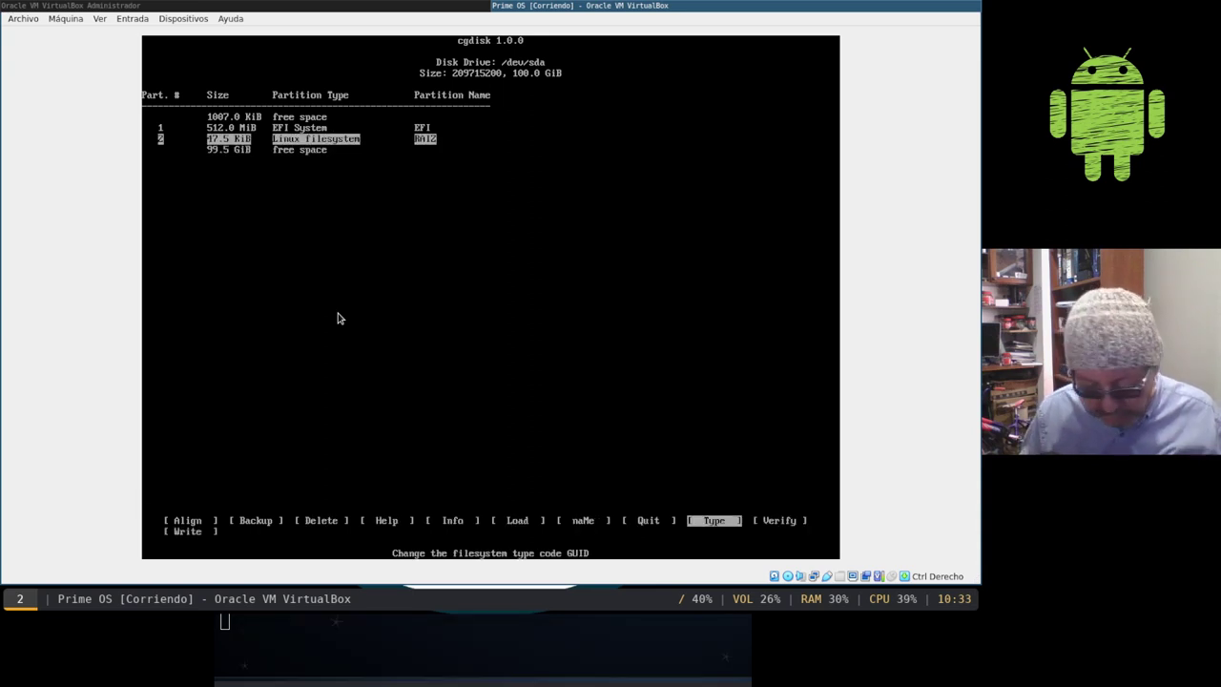
# Step: Delete the tiny 47.5 KiB partition 2 from the cgdisk menu
pyautogui.press('Left')
pyautogui.press('Left')
pyautogui.press('Left')
pyautogui.press('Left')
pyautogui.press('Left')
pyautogui.press('Left')
pyautogui.press('Left')
pyautogui.press('Right')
pyautogui.press('Return')
pyautogui.write('←←←←←←← →⏎')
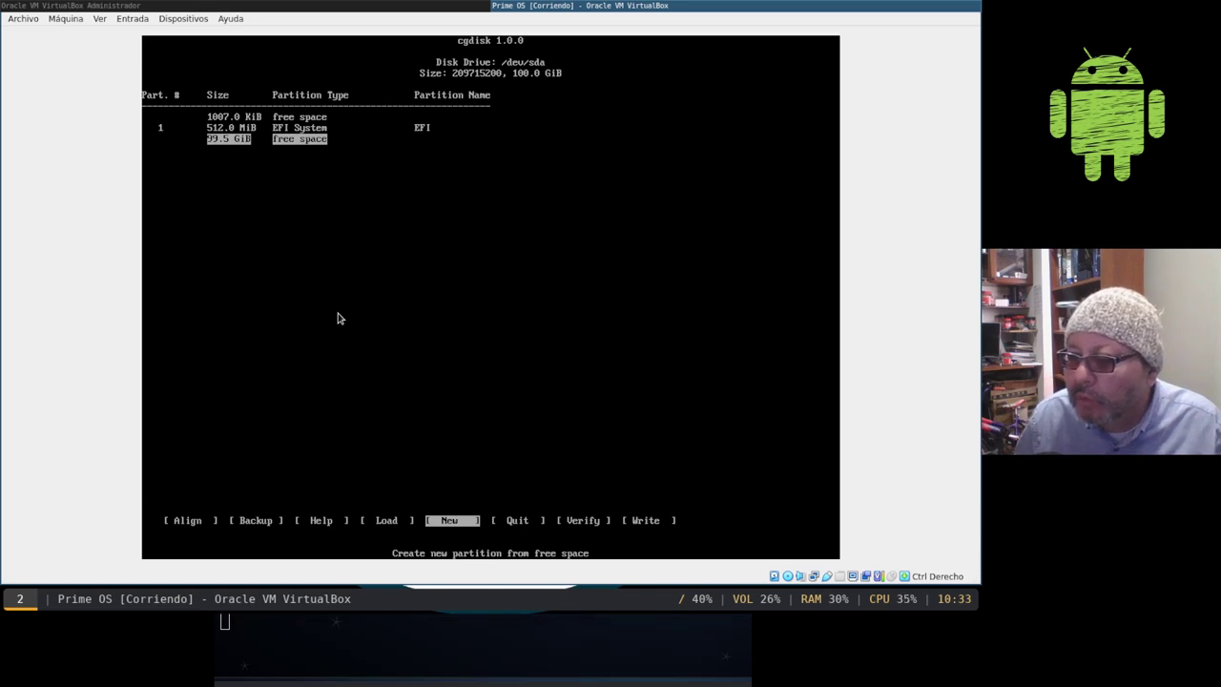
# Step: Start a new partition in the free space with default first sector and a 95GB size
pyautogui.press('Return')
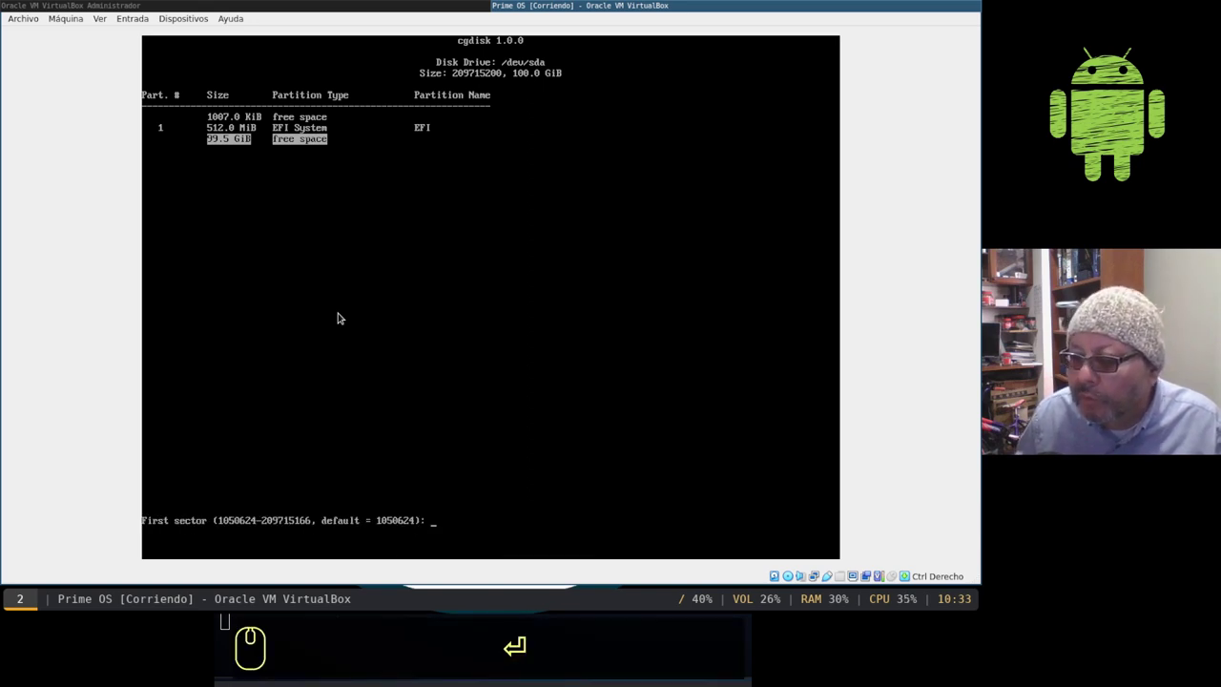
pyautogui.press('Return')
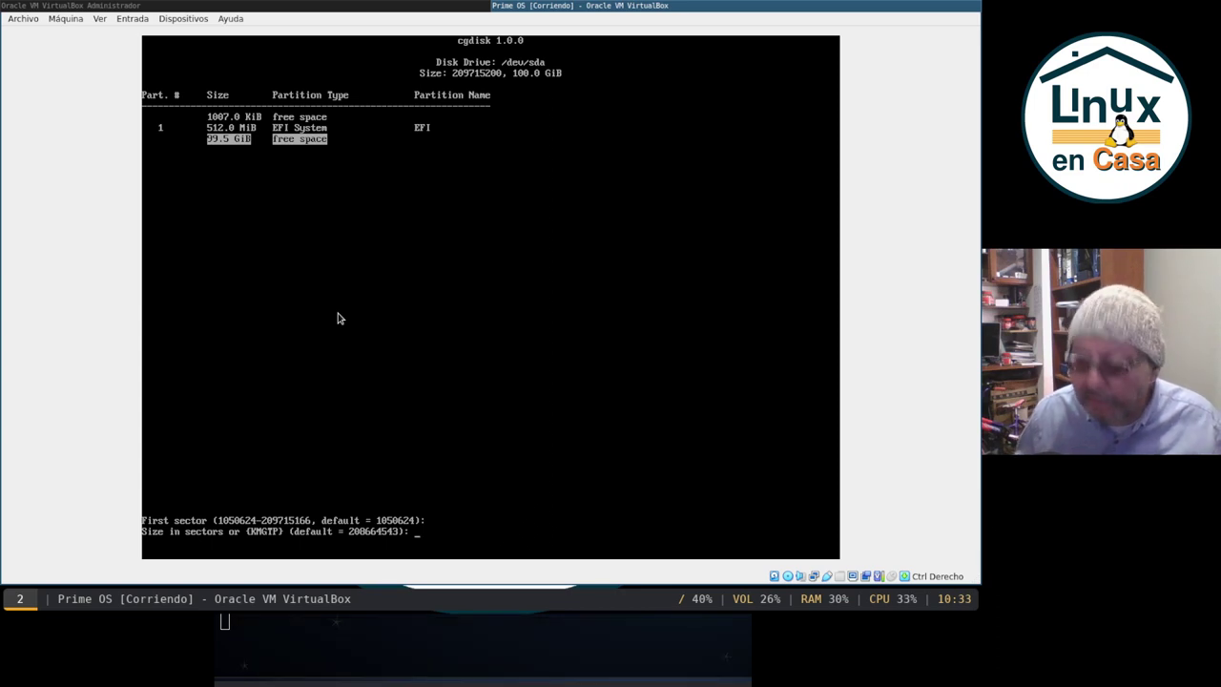
pyautogui.write('9')
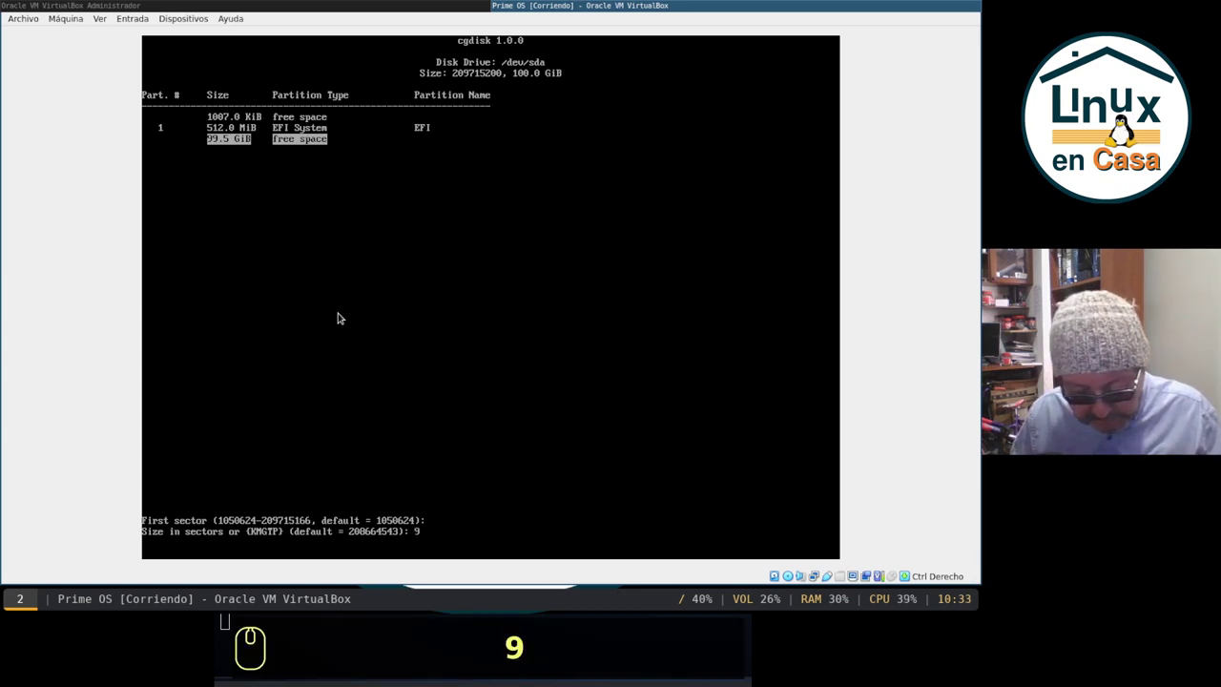
pyautogui.write('5')
pyautogui.write('g')
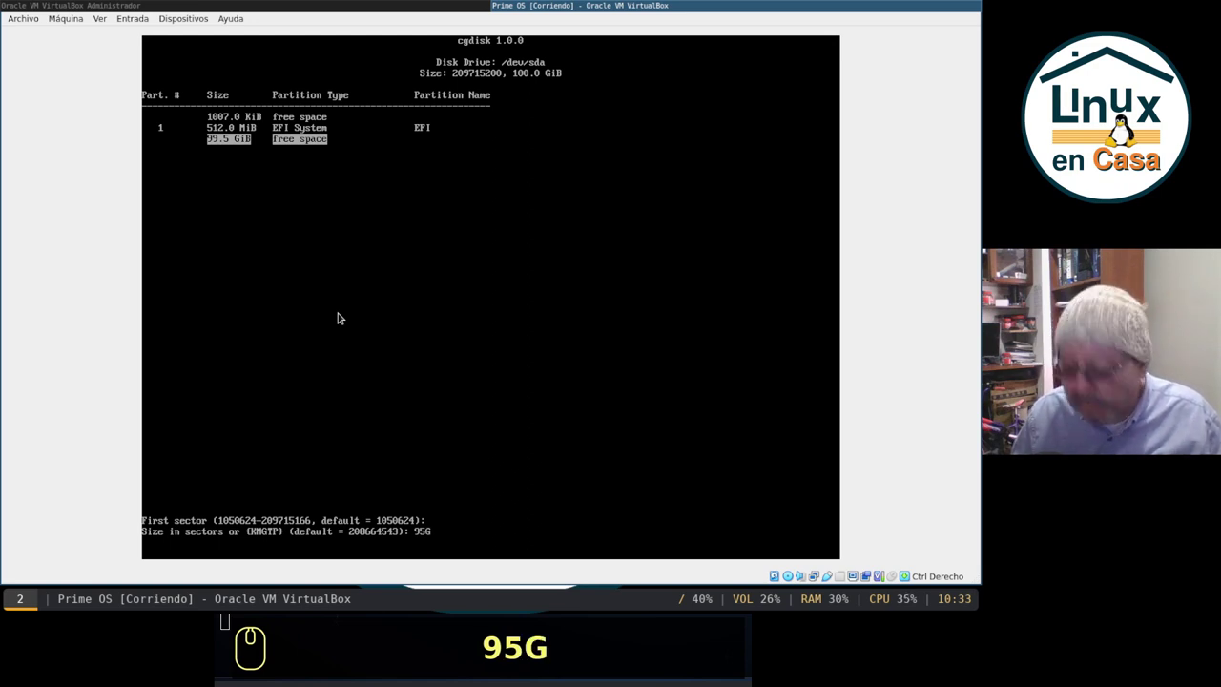
pyautogui.write('b')
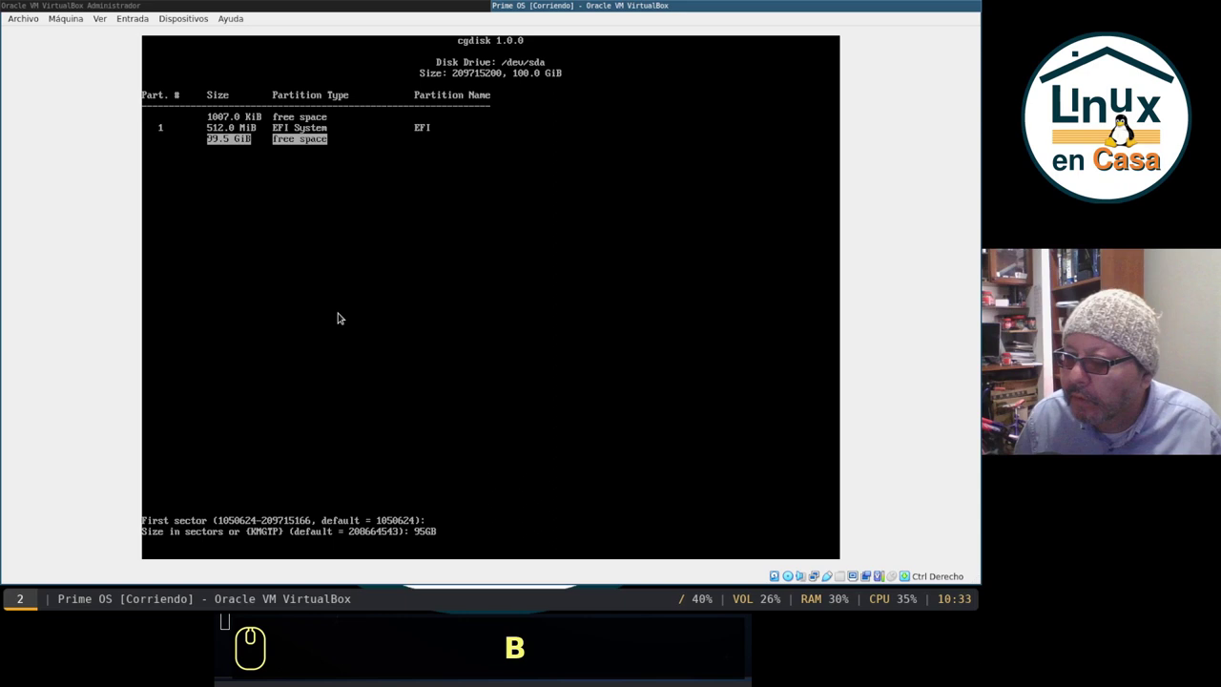
pyautogui.press('Return')
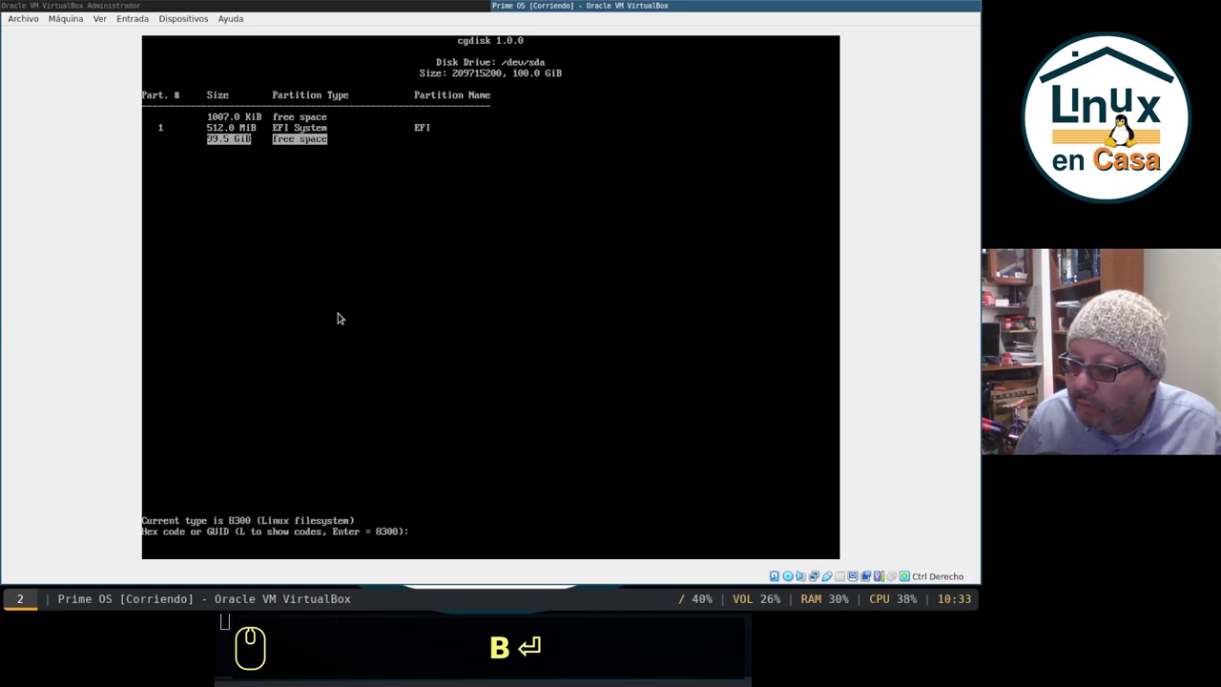
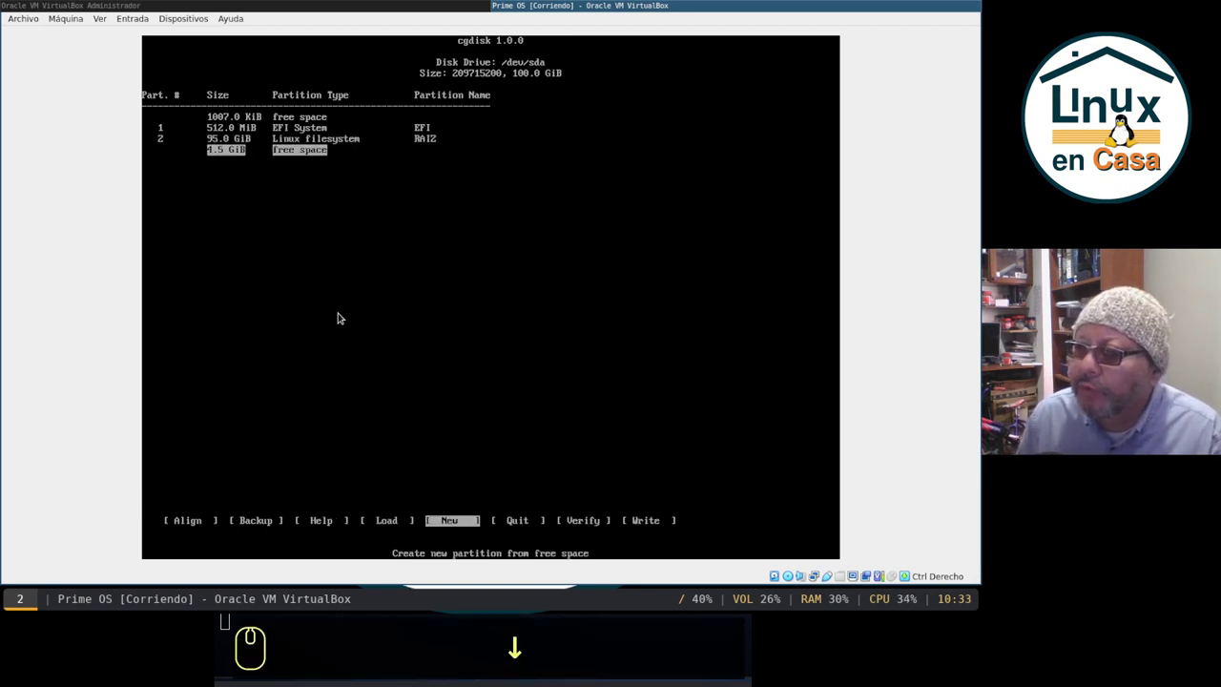
# Step: Start a new partition using all remaining 4.5 GiB and list the partition type codes
pyautogui.press('Return')
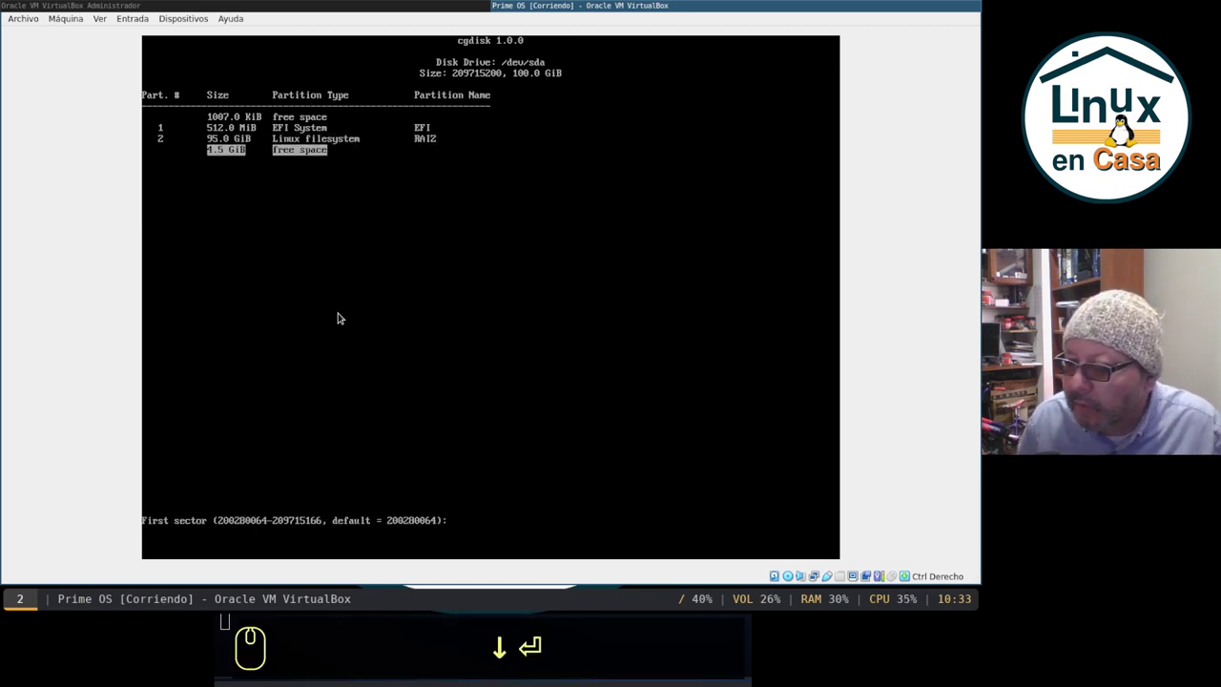
pyautogui.press('Return')
pyautogui.press('Return')
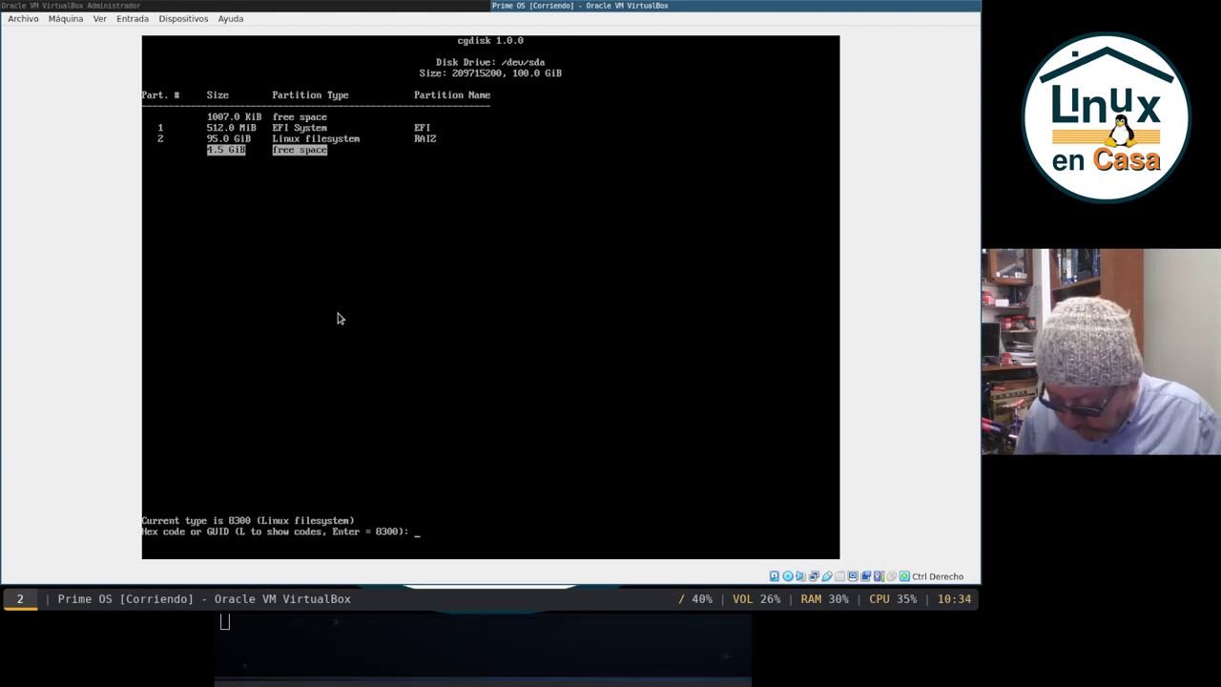
pyautogui.press('shift+l')
pyautogui.press('Return')
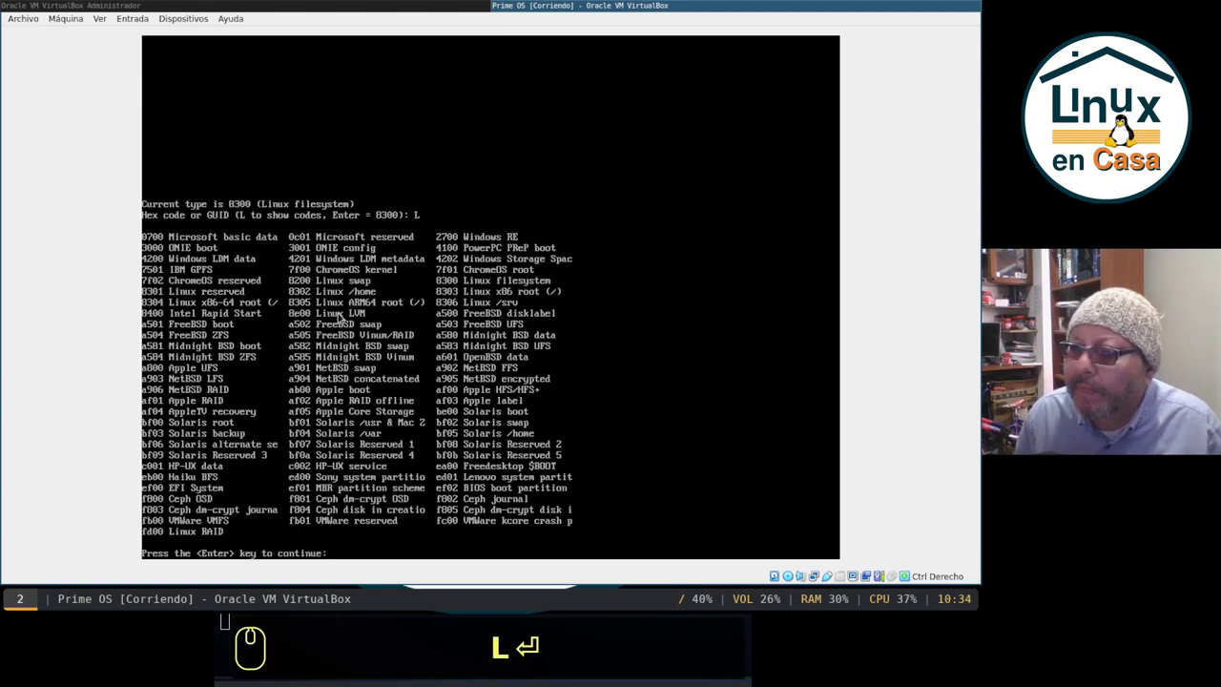
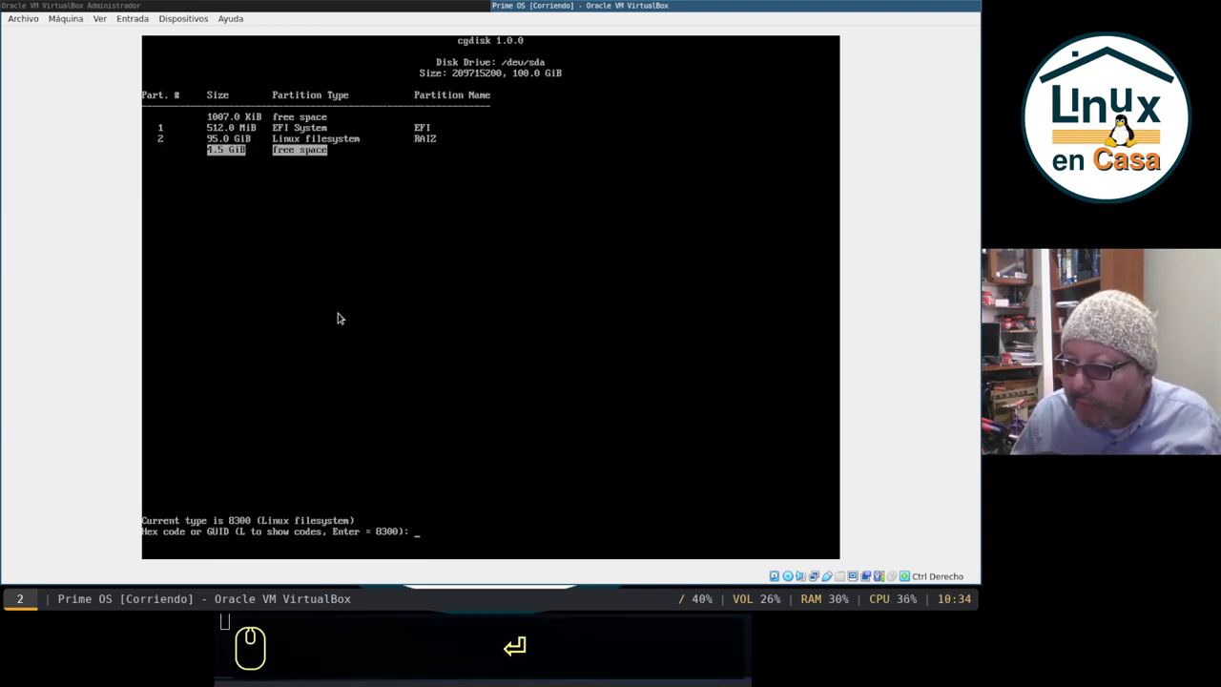
# Step: Set the partition type to 8200 Linux swap and name it swap
pyautogui.write('8200')
pyautogui.press('Return')
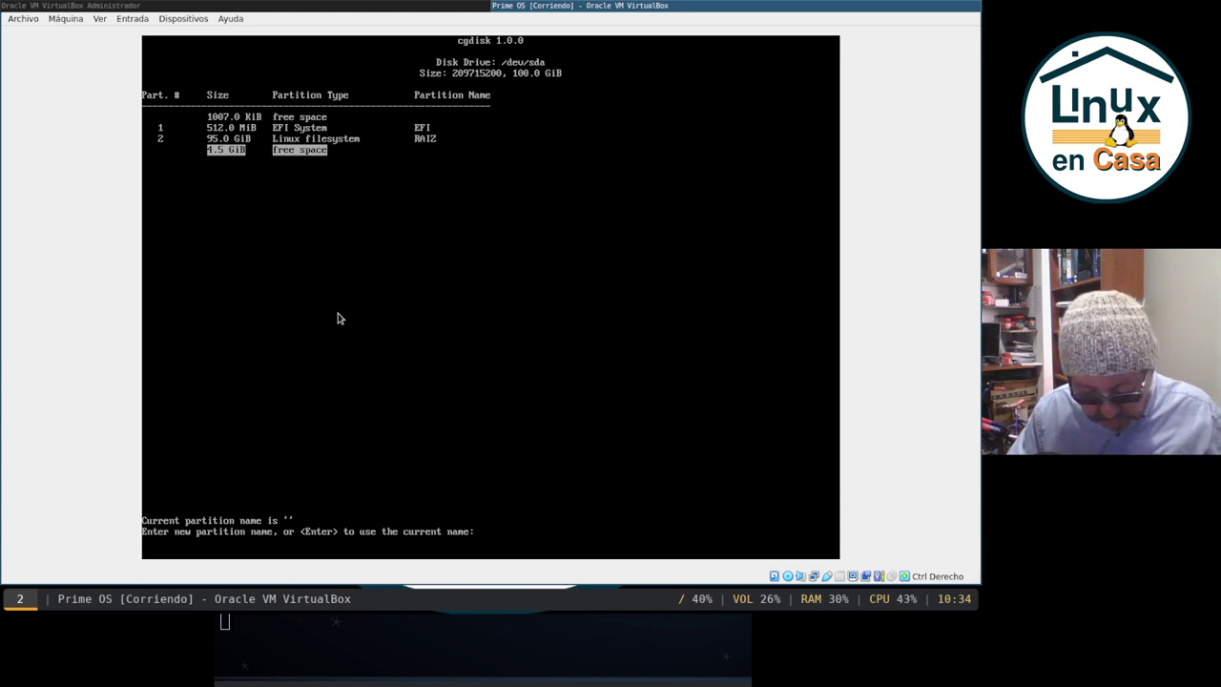
pyautogui.write('swap')
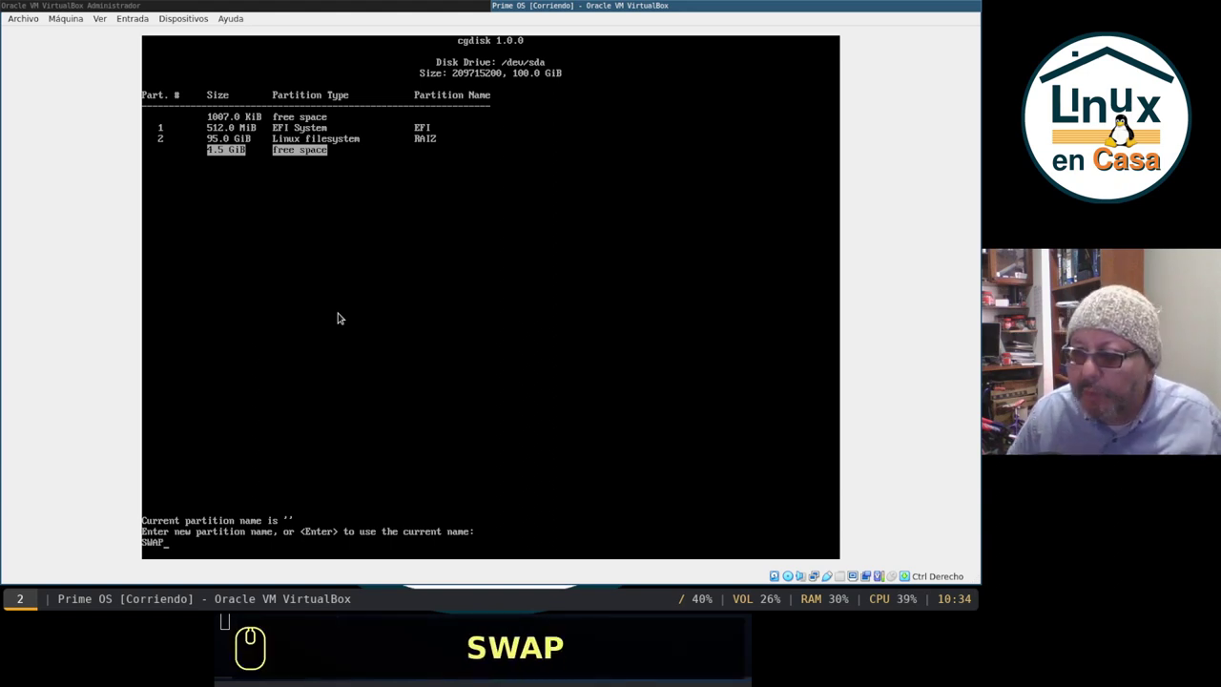
pyautogui.press('Return')
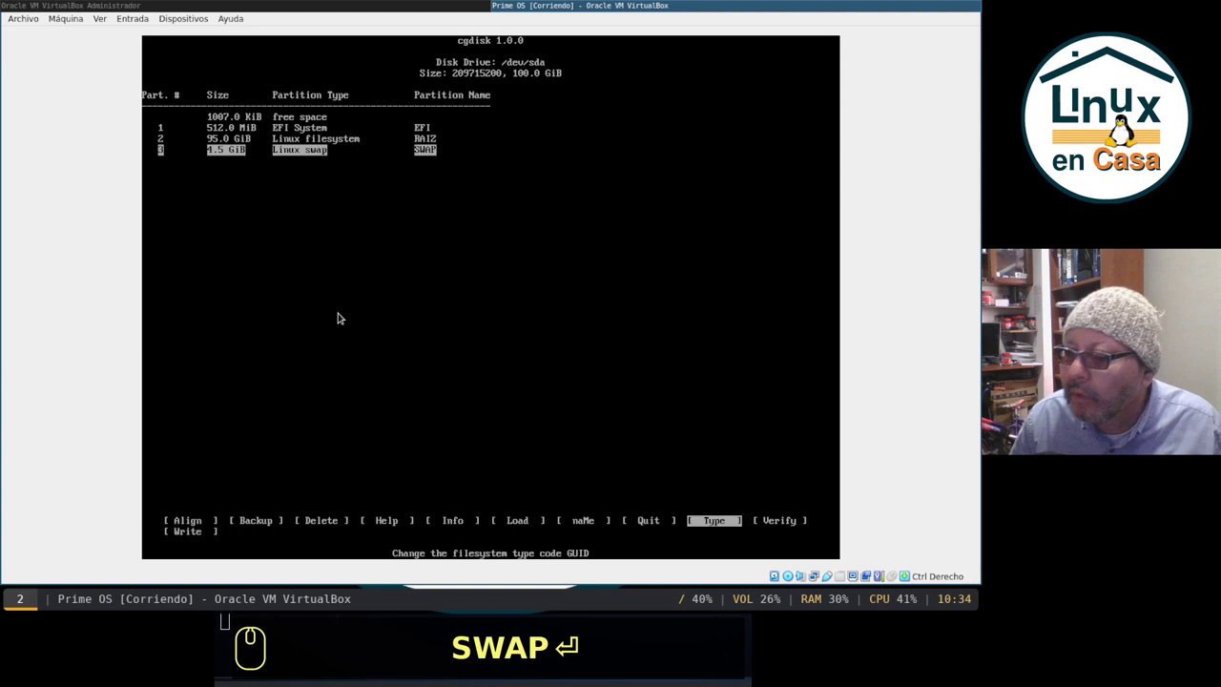
# Step: Write the EFI, RAIZ and SWAP partition table to disk, confirming with yes
pyautogui.press('Right')
pyautogui.press('Right')
pyautogui.press('Return')
pyautogui.press('Caps_Lock')
pyautogui.write('yes')
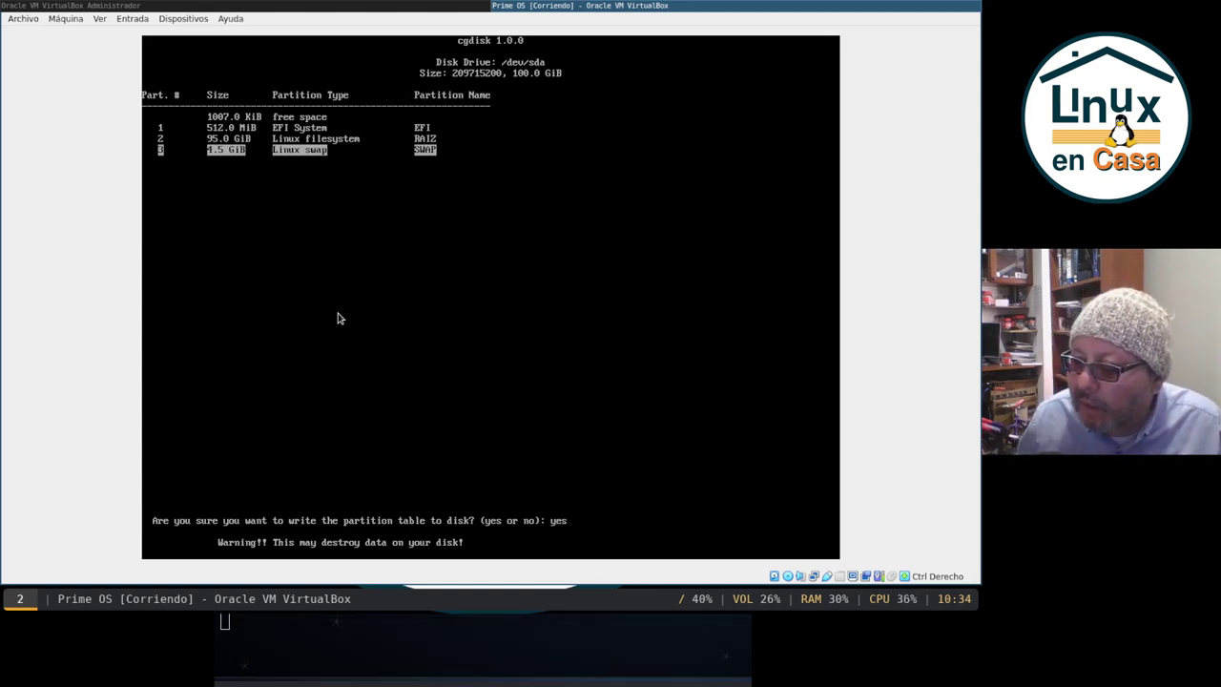
pyautogui.press('Return')
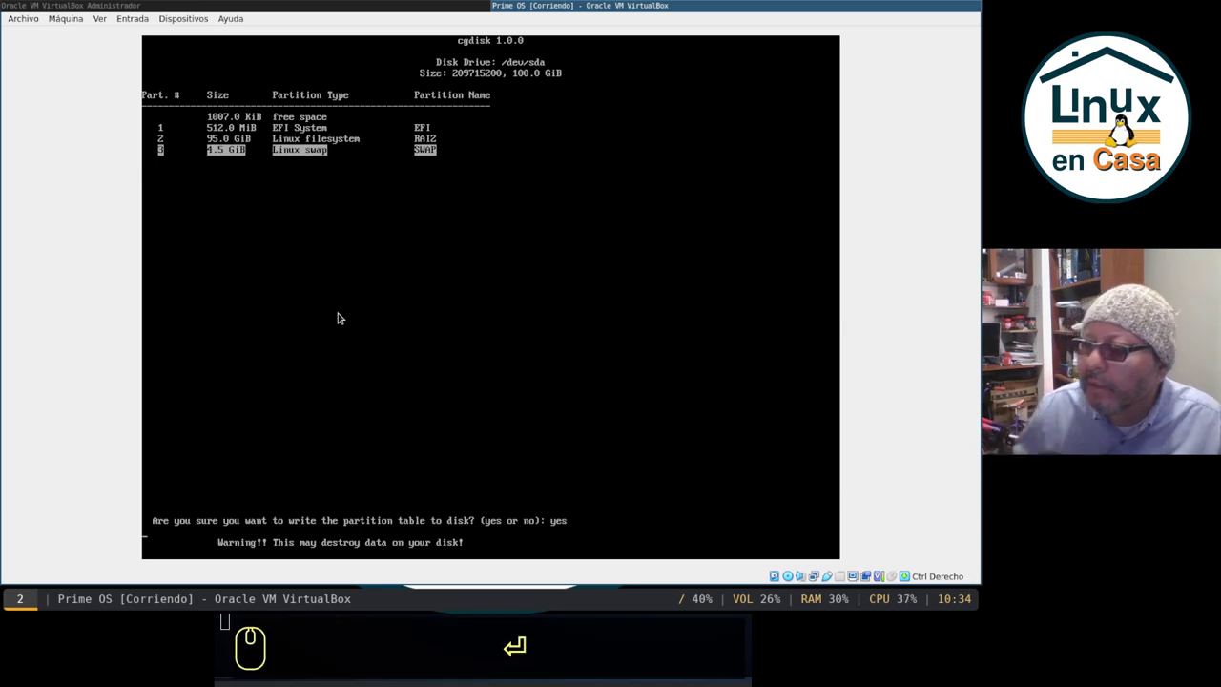
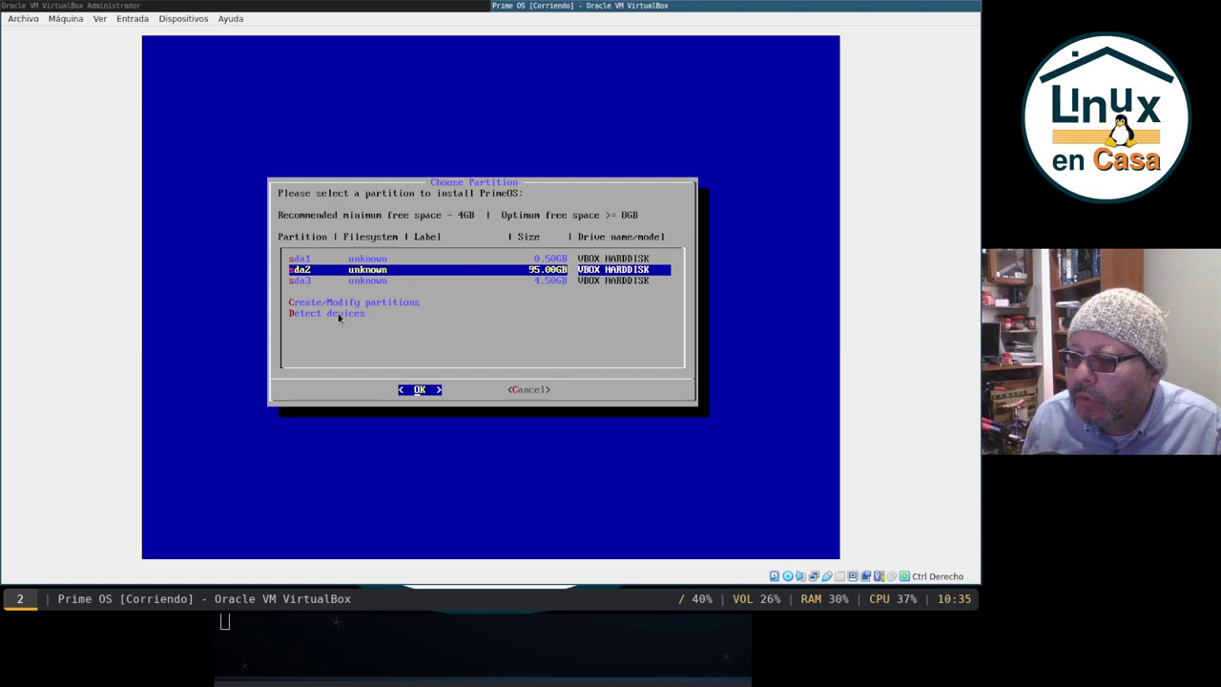
# Step: Choose the 95 GB sda2 partition in the PrimeOS installer and pick ext4 as its filesystem
pyautogui.press('Return')
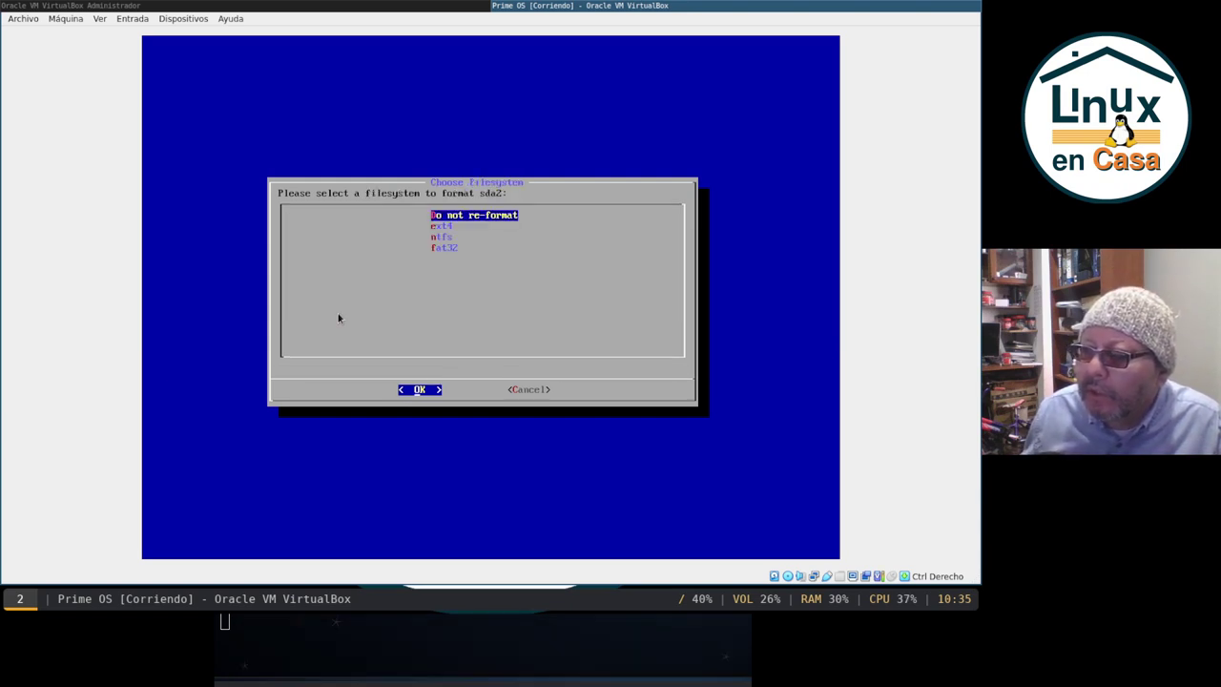
pyautogui.press('Down')
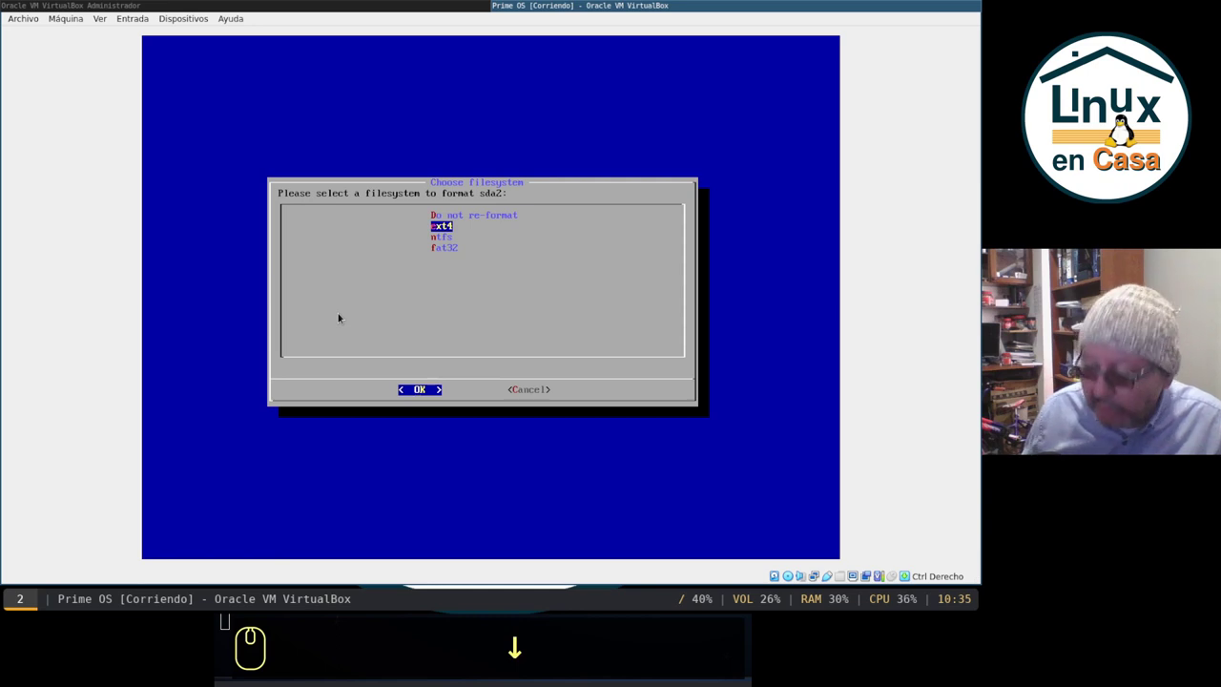